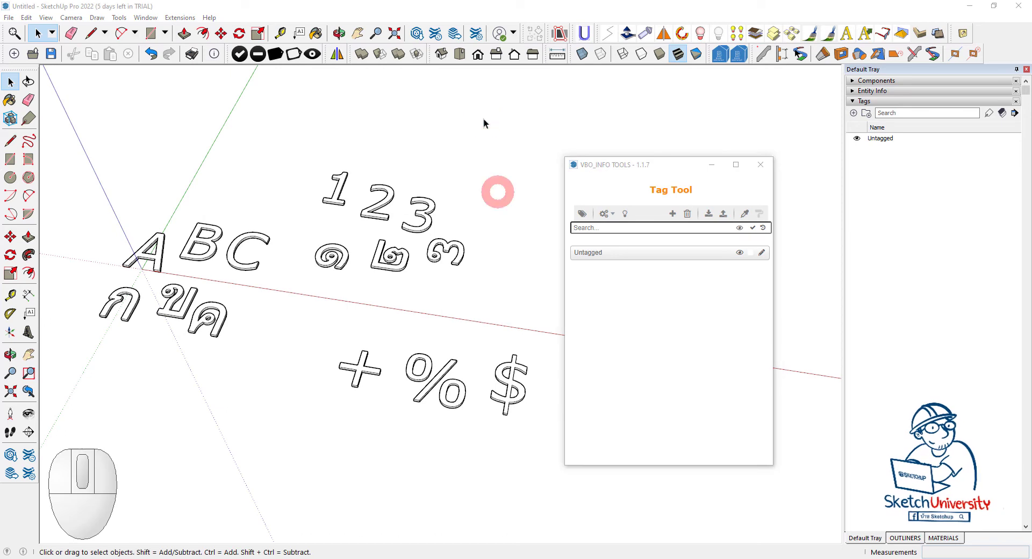
Step: Reopen the Tag Tool window, move it aside and bring up the Definition Tool list beside it
click(493, 143)
drag(768, 172, 491, 127)
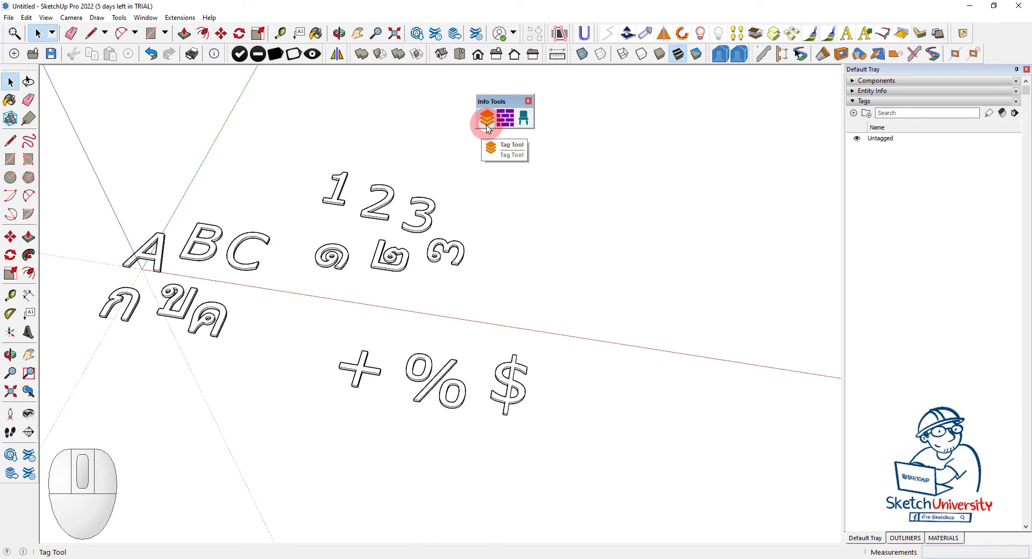
click(488, 128)
drag(636, 175, 777, 199)
click(610, 238)
click(797, 189)
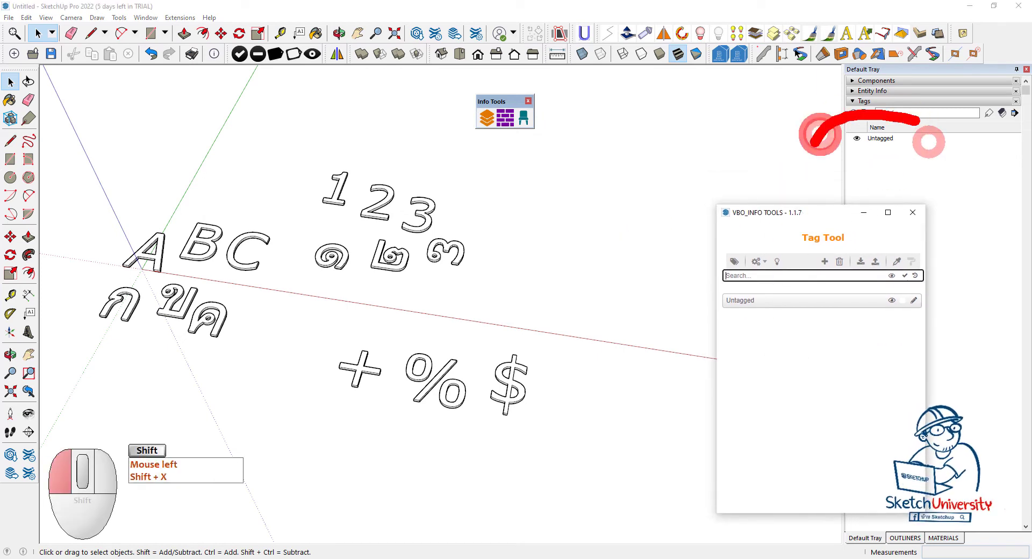
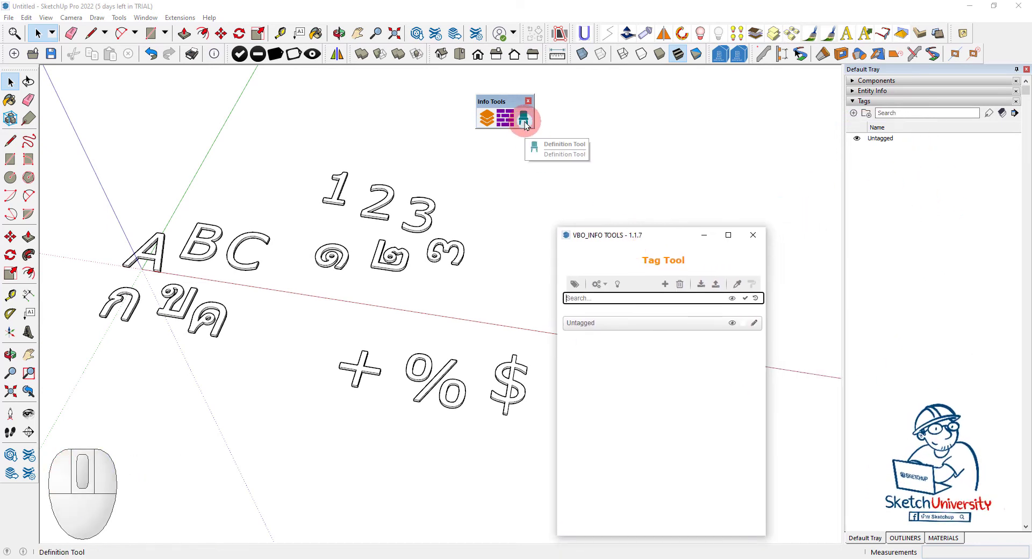
Step: Show the component definition list, move it aside and toggle highlighting of listed definitions
click(527, 125)
drag(626, 191, 813, 147)
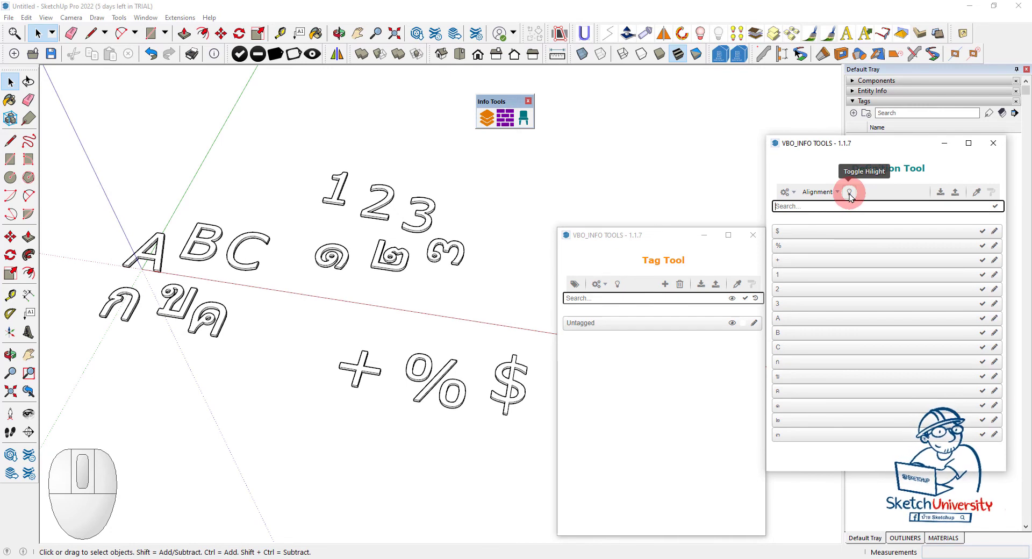
click(851, 197)
Step: Select each character component in the definition list in turn to review it
click(797, 235)
click(798, 261)
click(798, 299)
click(804, 335)
click(803, 369)
click(799, 389)
click(802, 412)
click(803, 425)
click(800, 442)
Step: Close the Definition Tool window, leaving only the Tag Tool panel open
click(1002, 151)
click(608, 241)
click(565, 243)
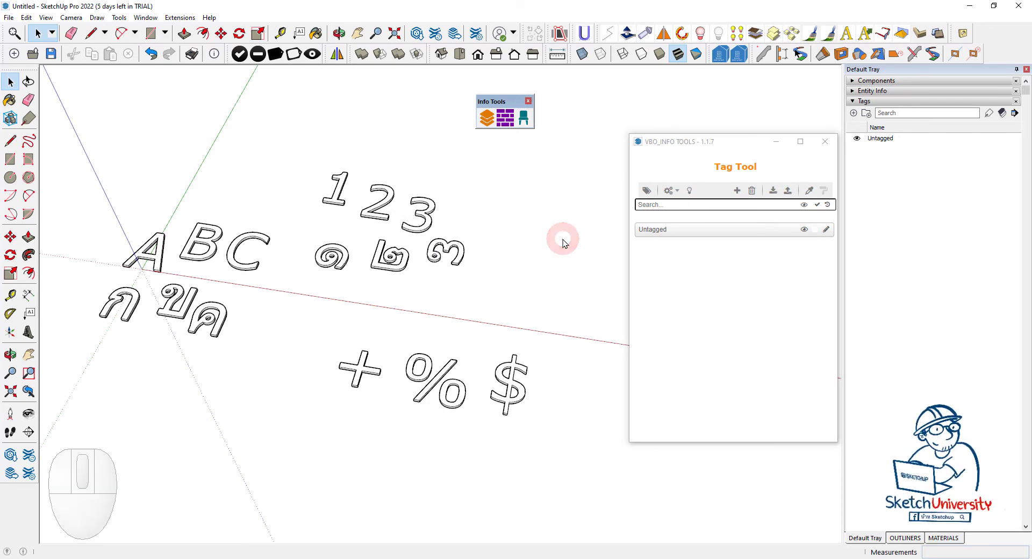
click(670, 193)
click(670, 193)
scroll(down, 3)
drag(386, 323, 283, 273)
scroll(up, 3)
scroll(up, 3)
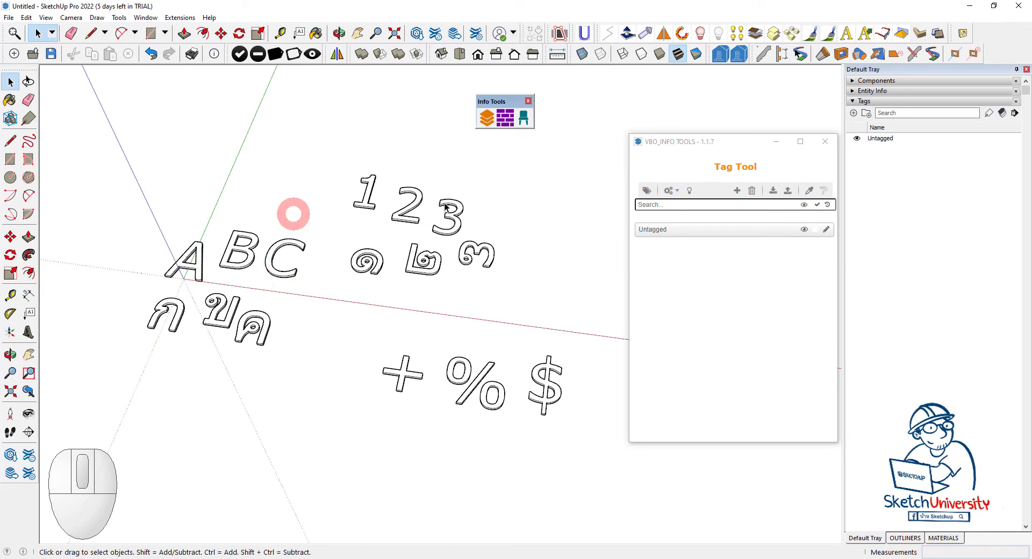
key(shift+x)
click(192, 55)
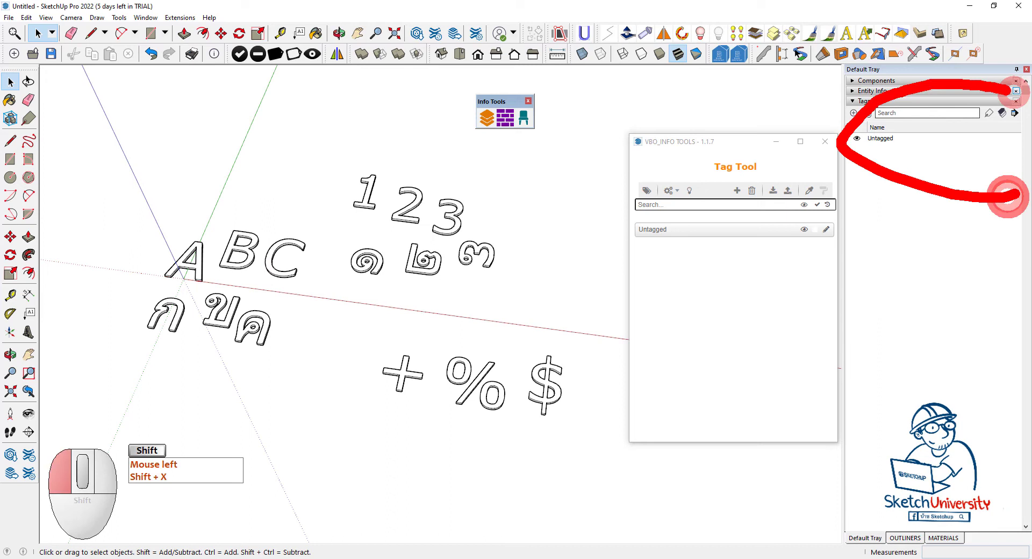
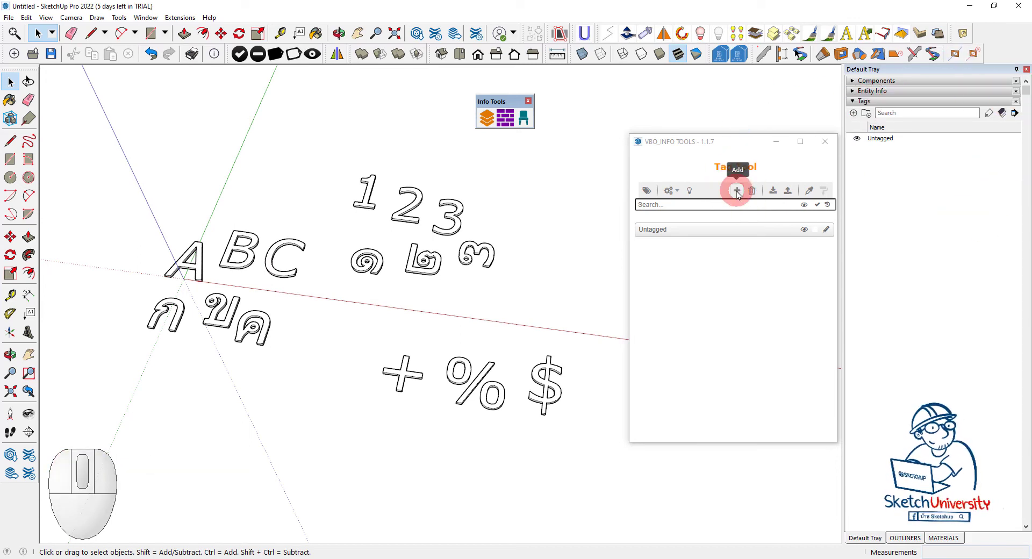
Step: Add new Thai-named tags via the Tag Tool Add dialog, applying each and starting a third
click(739, 195)
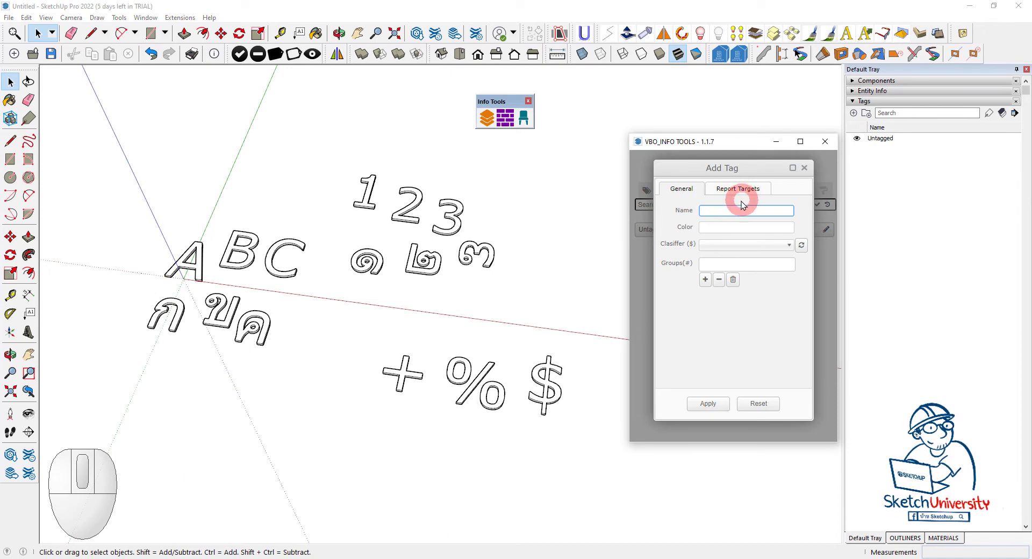
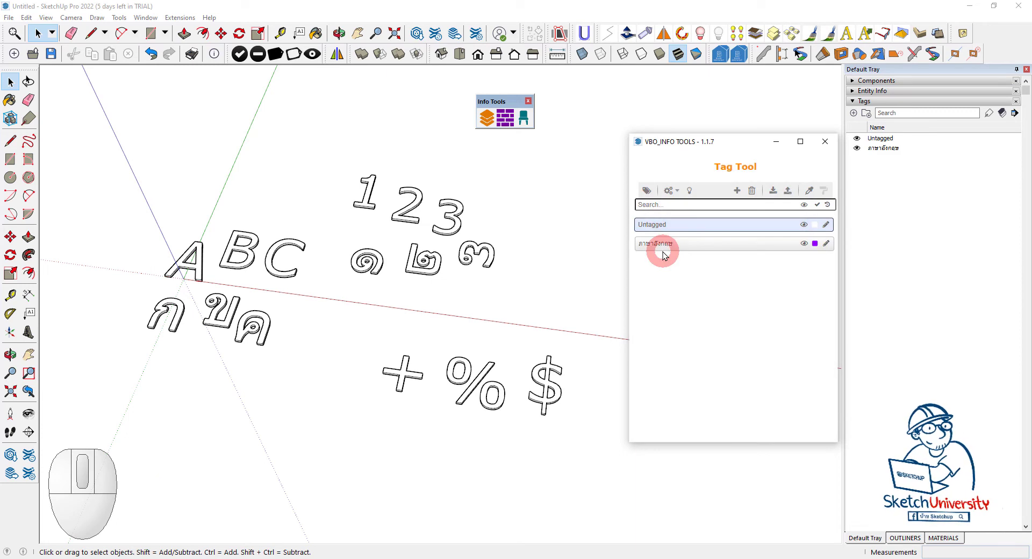
click(739, 197)
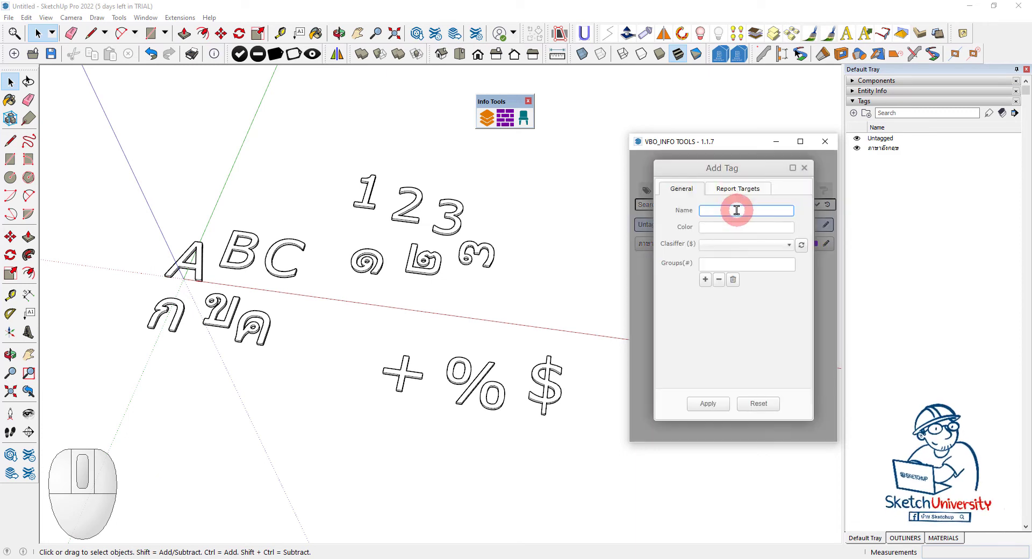
key(shift+k)
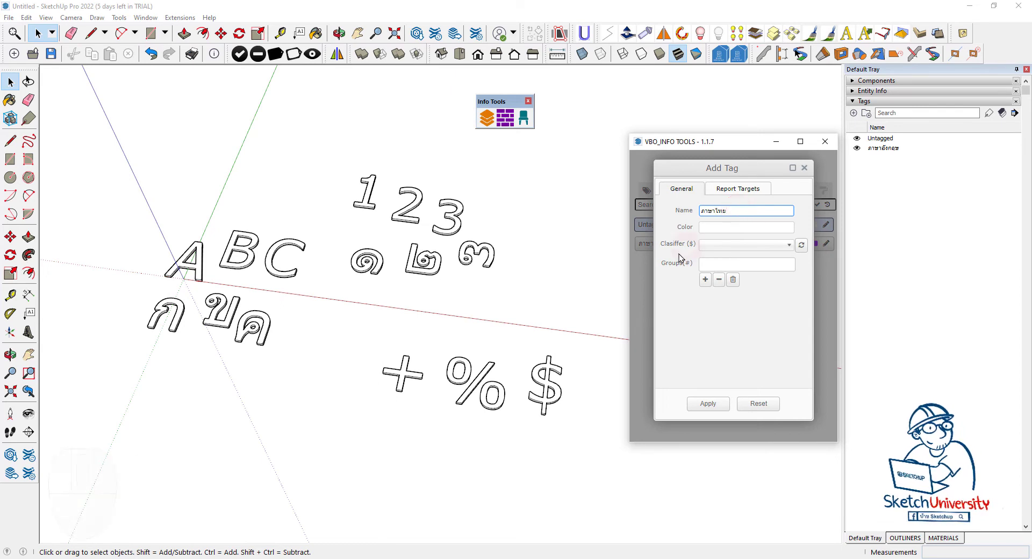
click(703, 408)
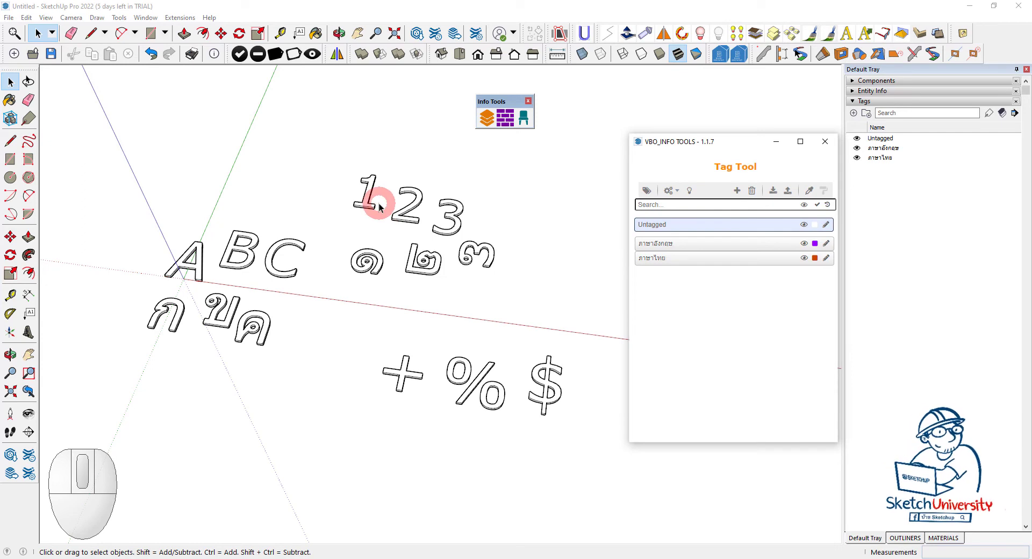
click(192, 55)
click(737, 194)
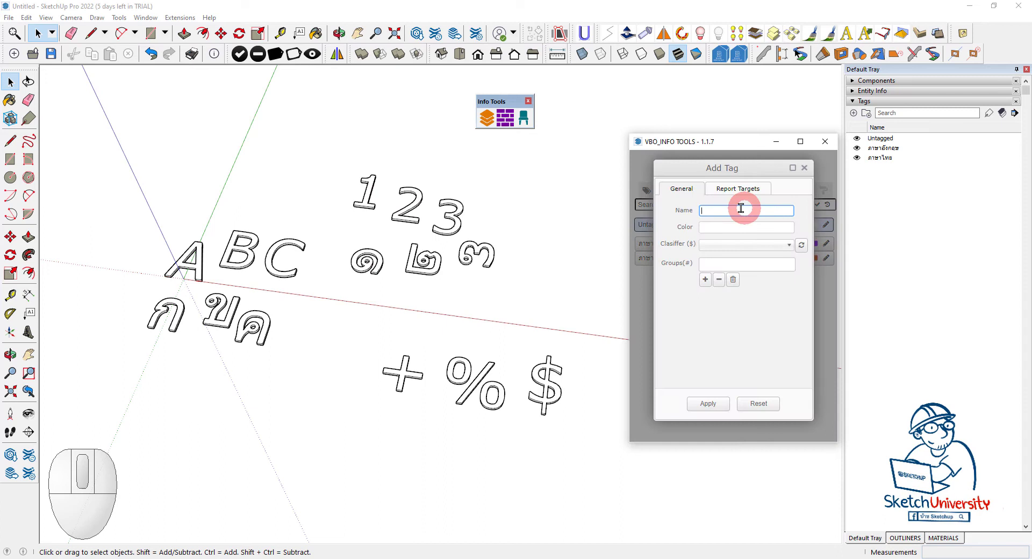
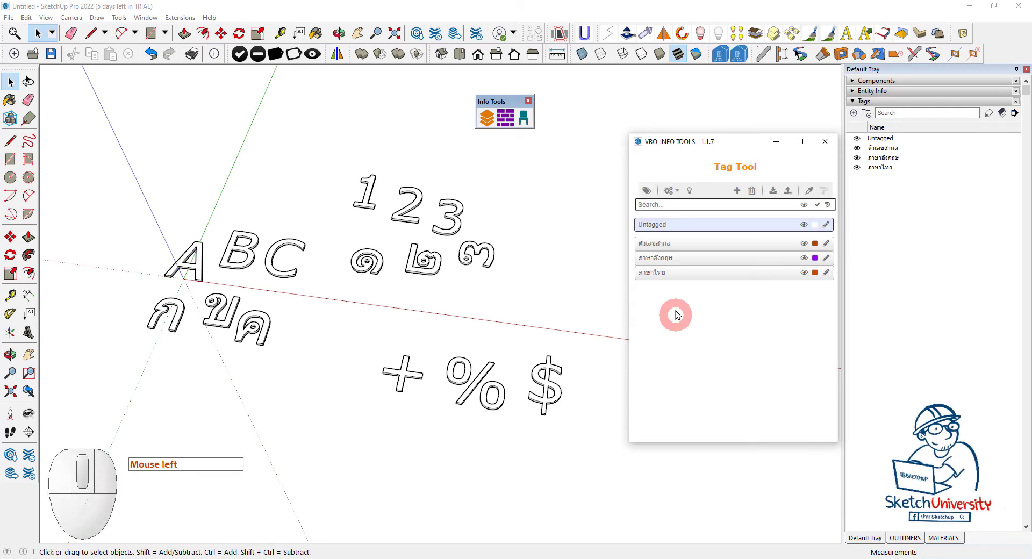
Step: Add a fourth Thai-named tag in Tag Tool and apply it
click(738, 200)
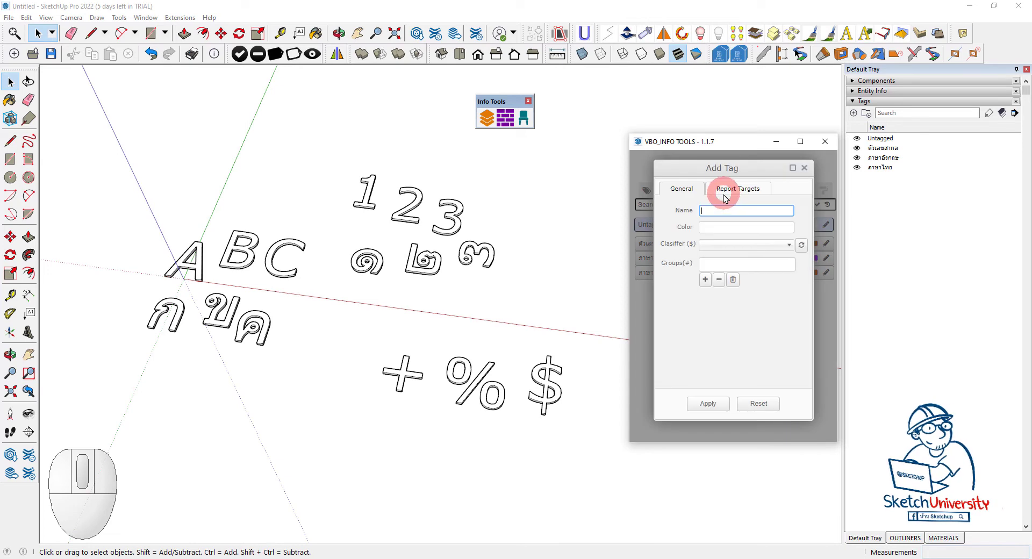
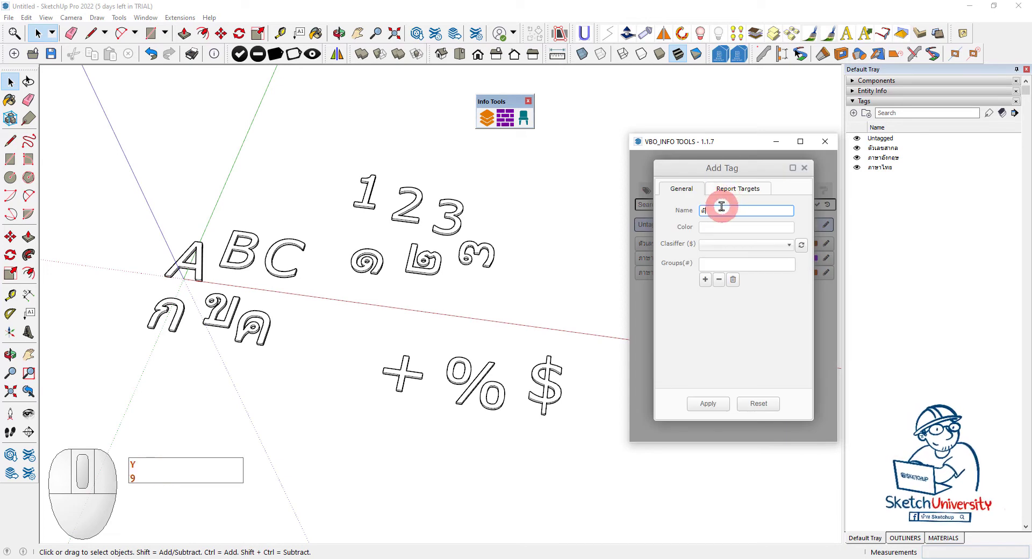
key(g)
key(w)
key(m)
key(p)
click(707, 405)
scroll(down, 3)
scroll(up, 3)
Step: Start a fifth tag and begin typing its Thai name
click(739, 197)
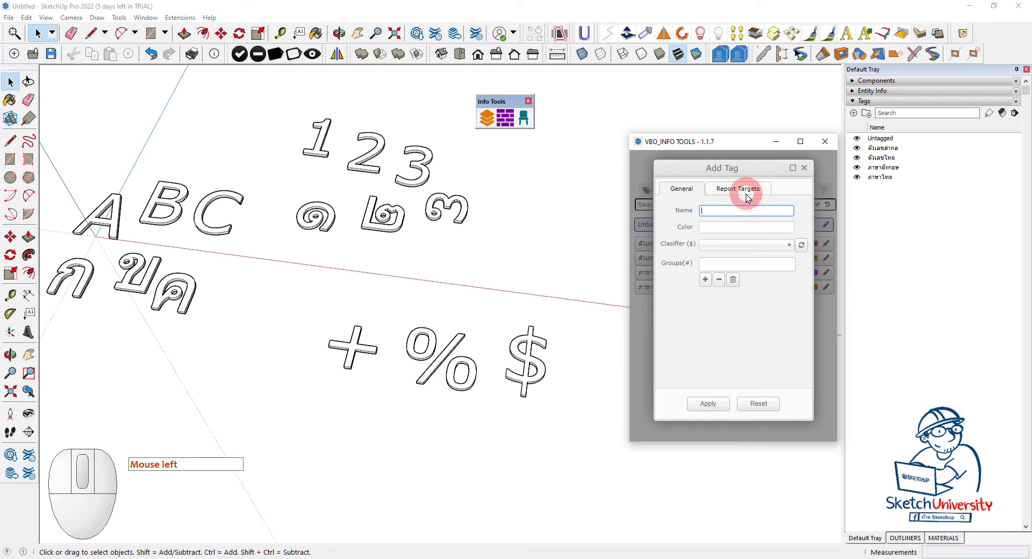
key(l)
key(y)
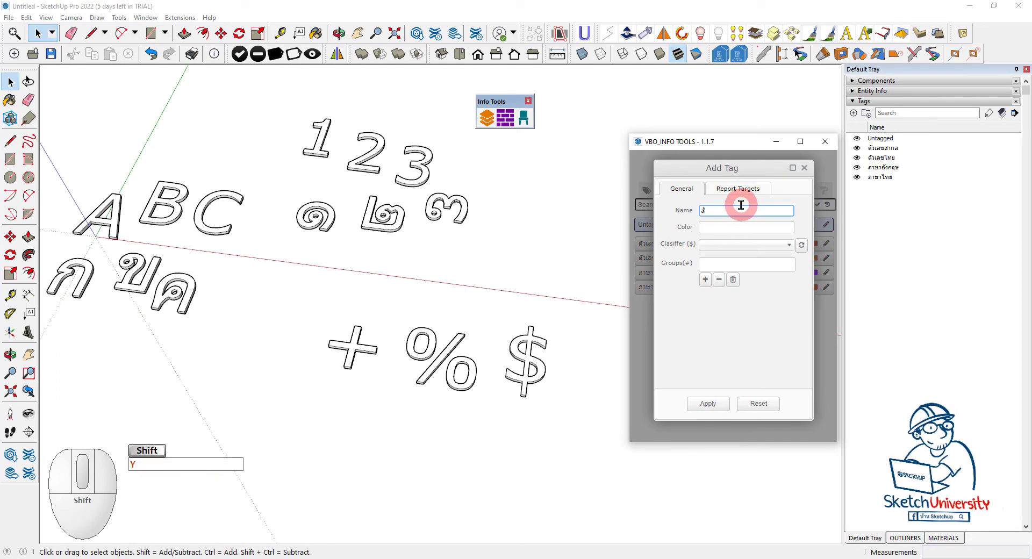
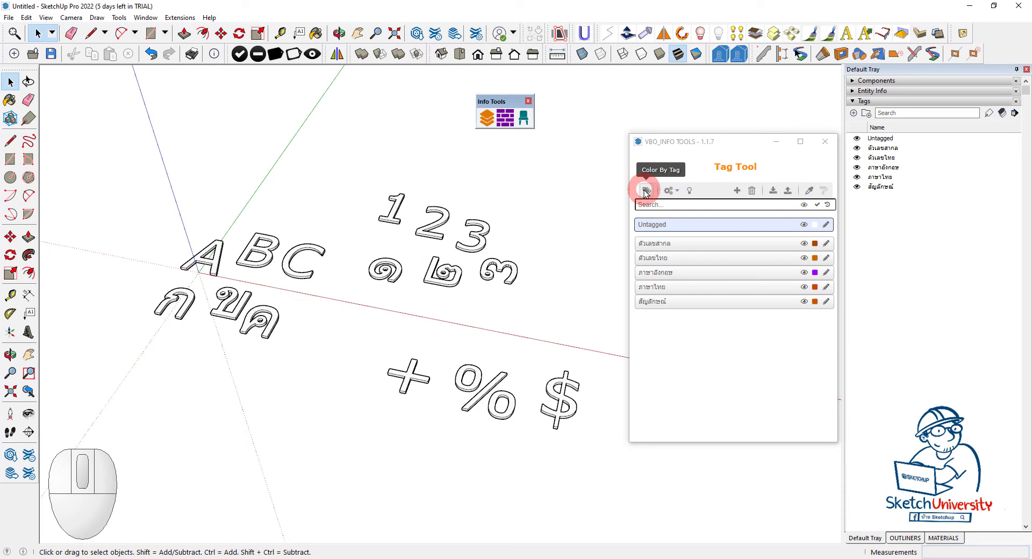
Step: Toggle Color By Tag repeatedly while orbiting, showing untagged characters in Untagged's yellow
click(647, 193)
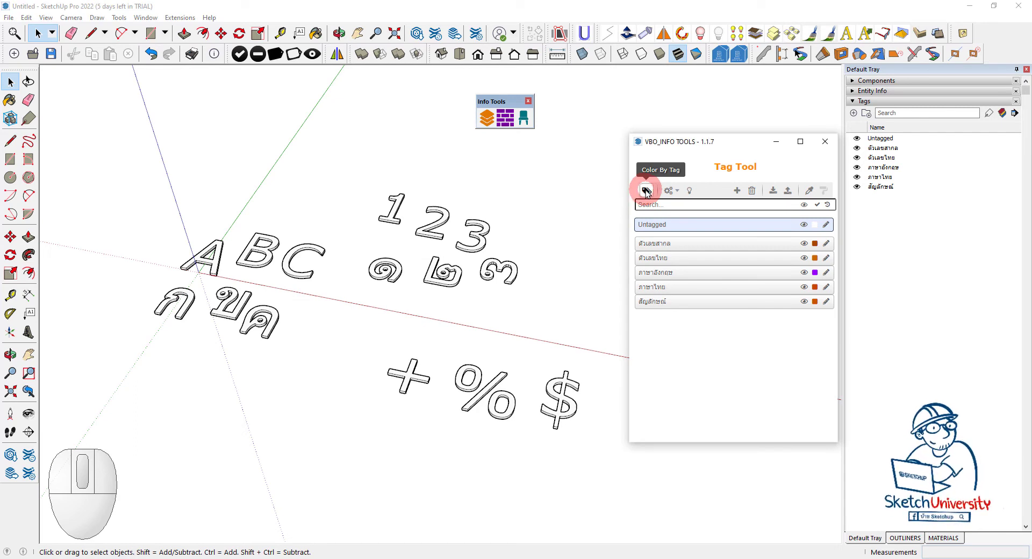
click(648, 193)
click(648, 193)
scroll(up, 3)
middle_click(504, 257)
click(646, 196)
click(646, 196)
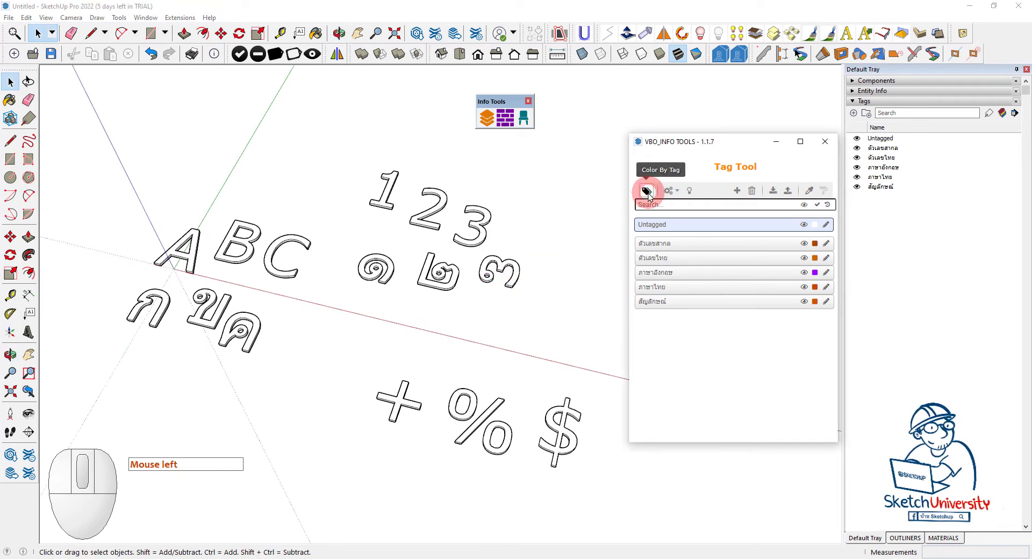
scroll(up, 3)
middle_click(493, 292)
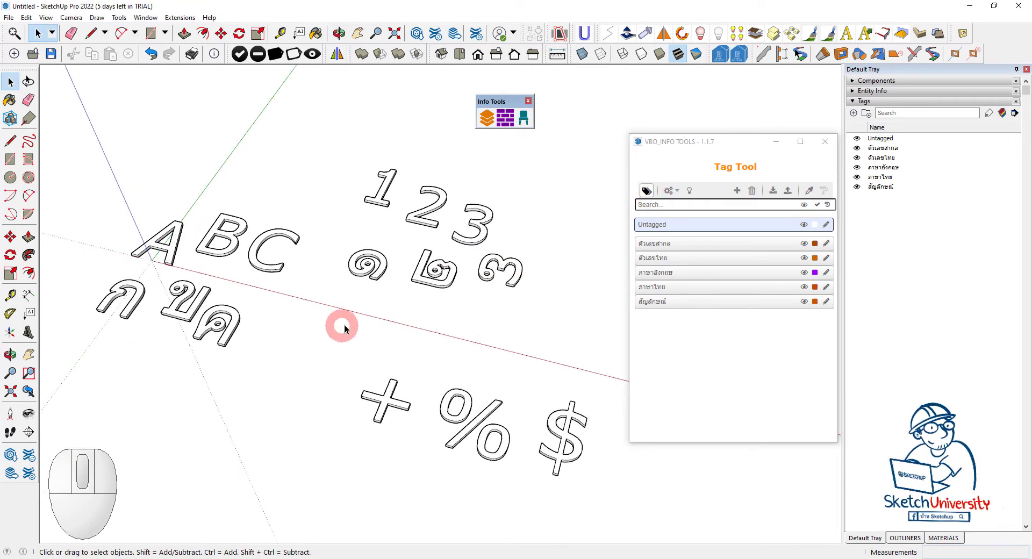
click(649, 197)
click(651, 193)
scroll(up, 3)
middle_click(336, 244)
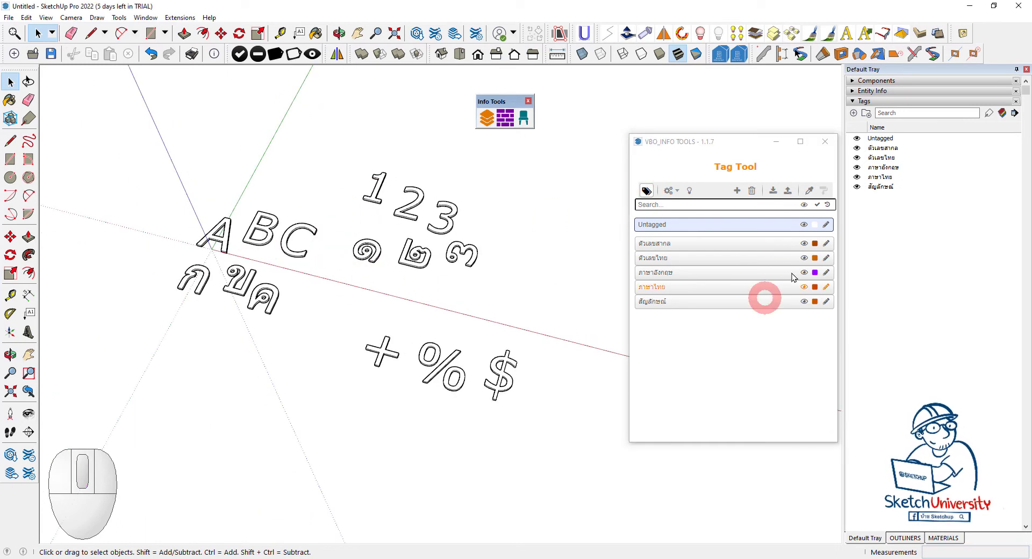
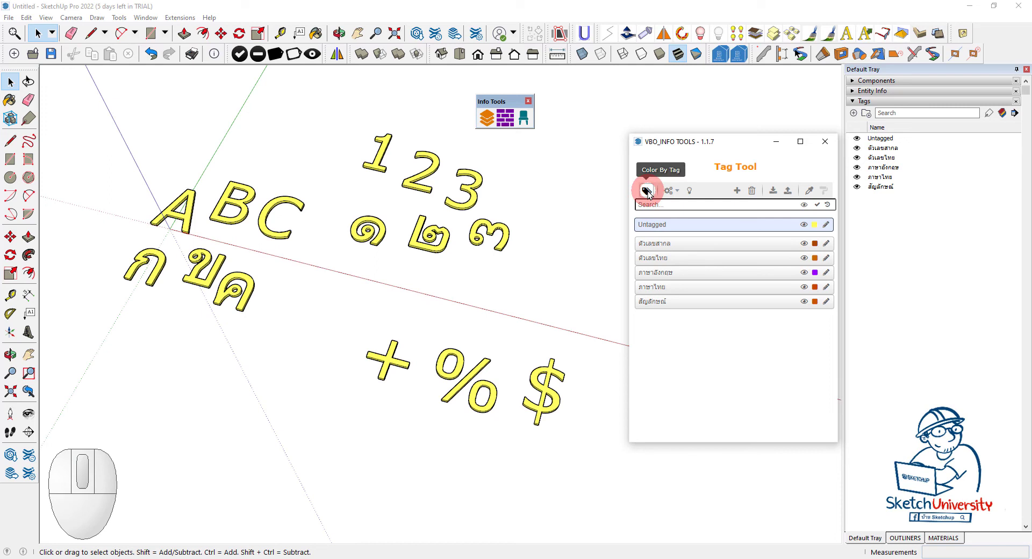
Step: Set a distinct colour swatch per tag, choosing the ภาษาอังกฤษ tag and recolouring Thai numerals teal
scroll(down, 3)
middle_click(322, 288)
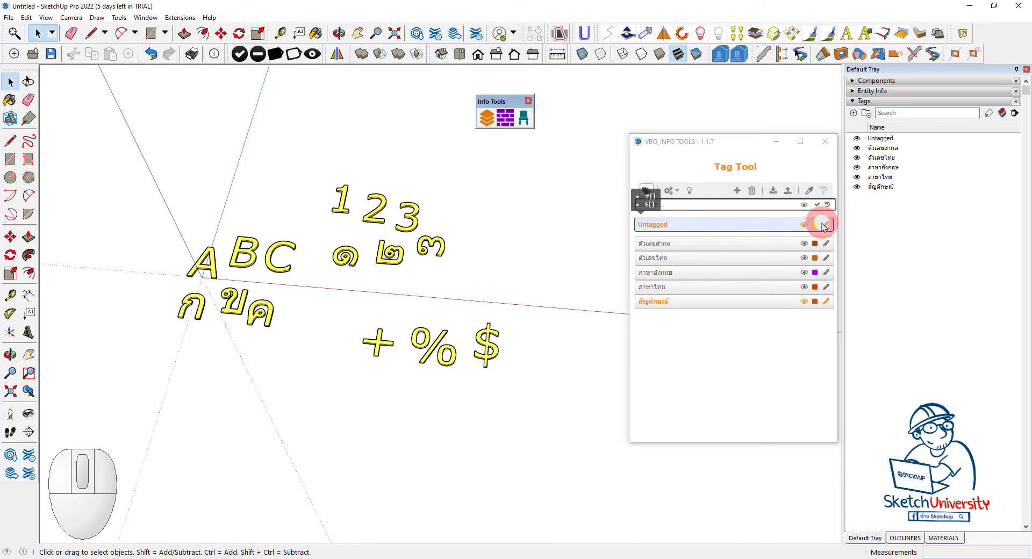
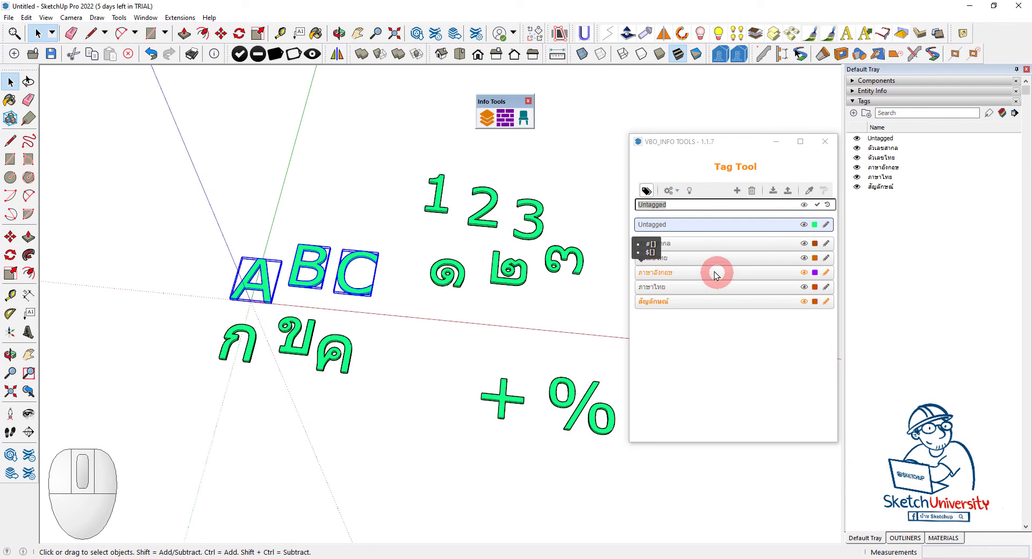
click(661, 279)
click(443, 324)
click(404, 393)
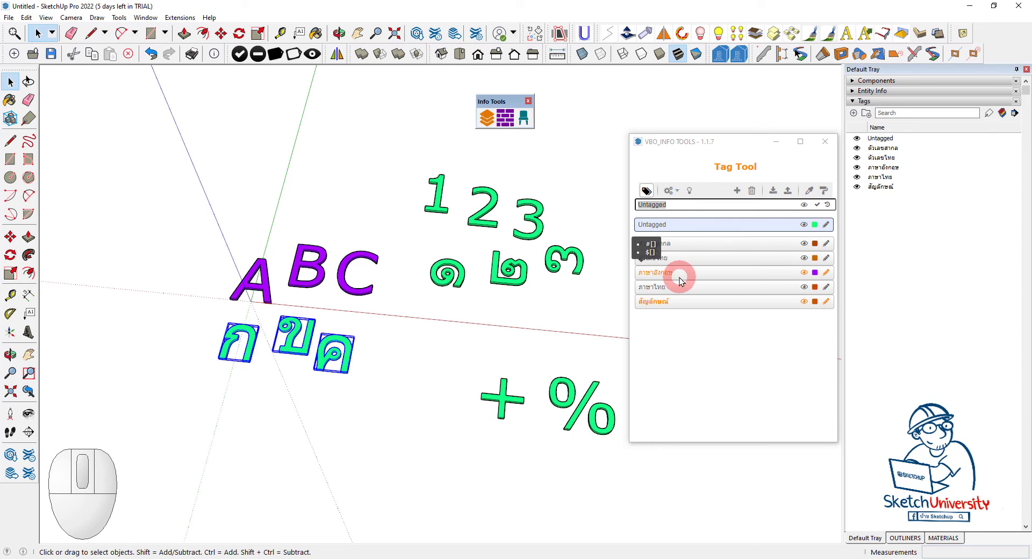
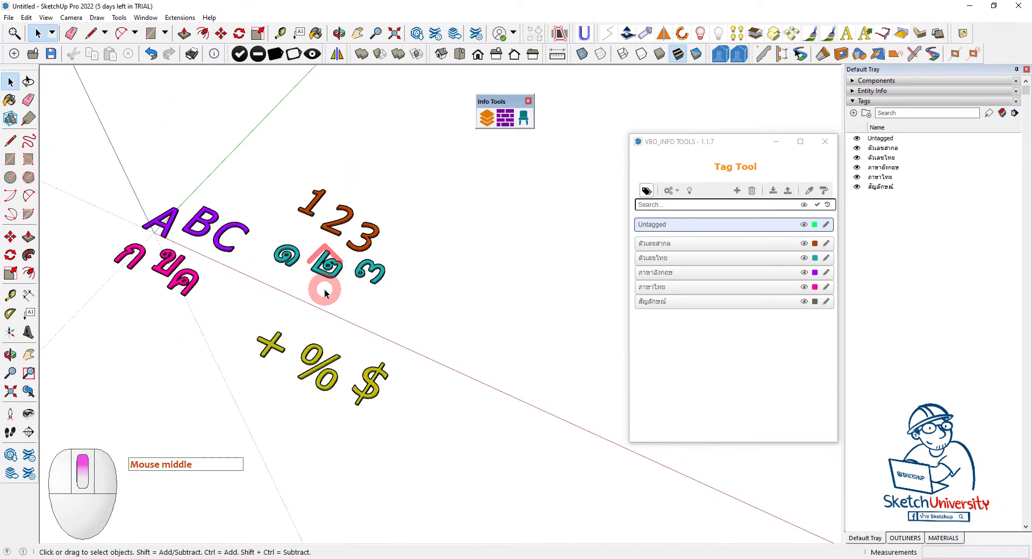
scroll(down, 3)
Step: Create extruded 3D text DE and place it above the ABC letters
click(177, 207)
scroll(down, 3)
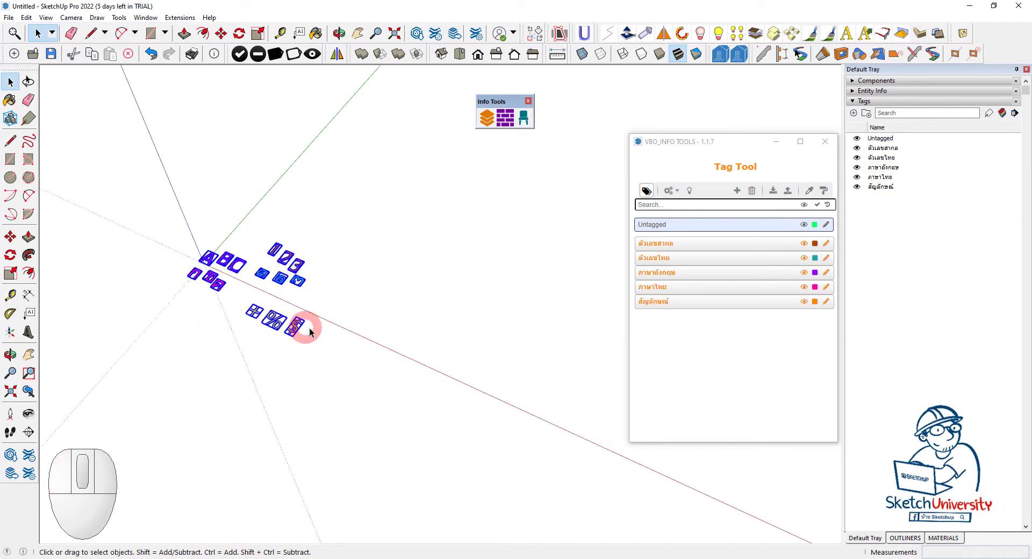
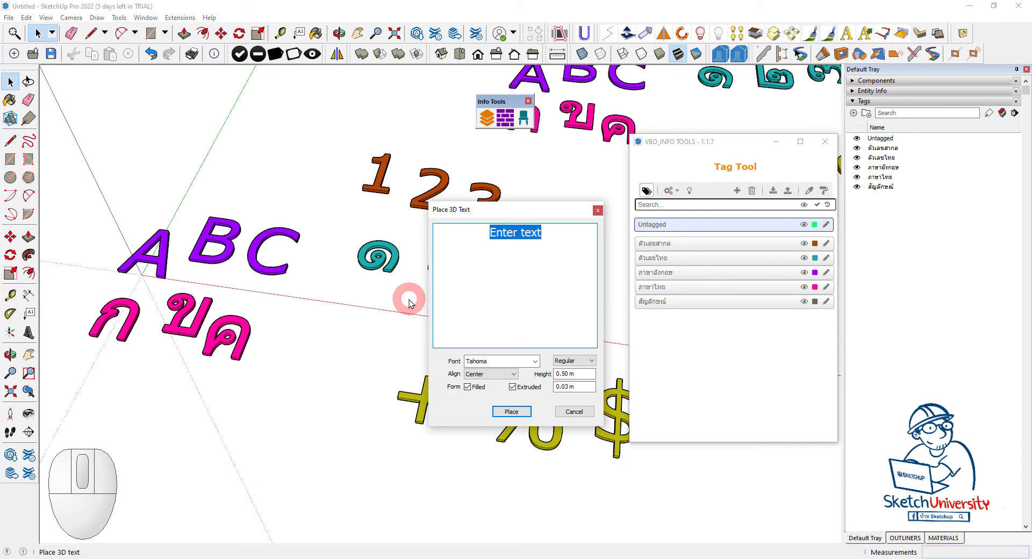
key(d)
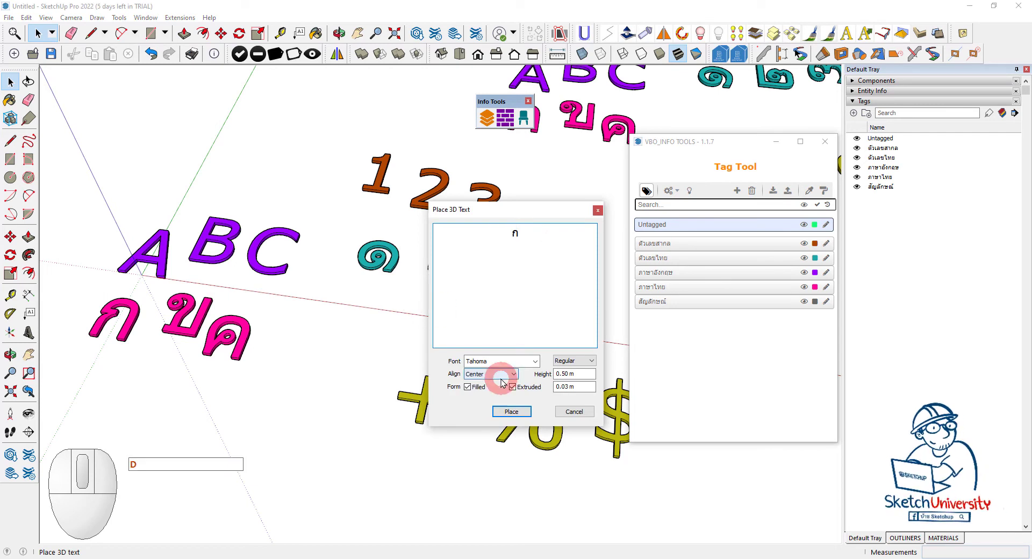
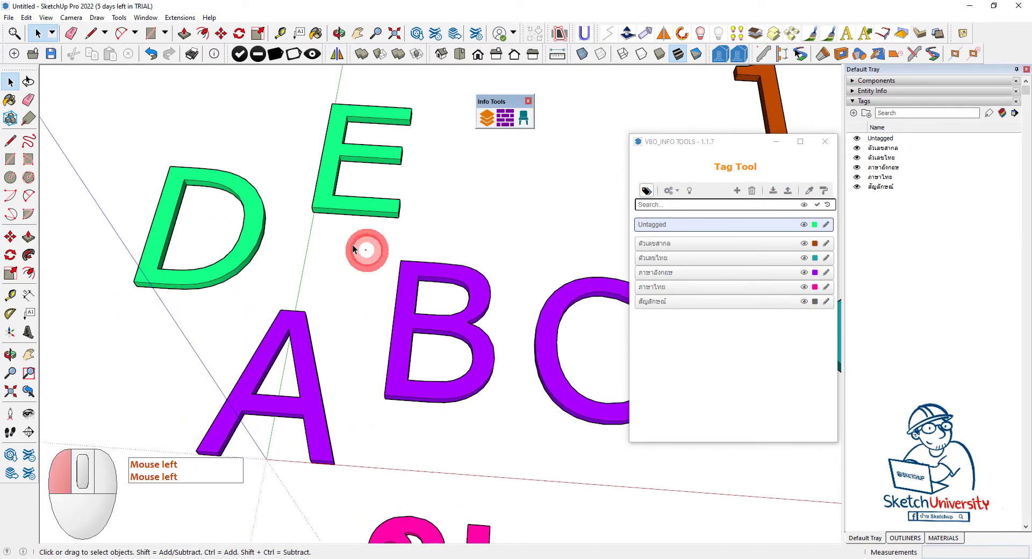
click(165, 135)
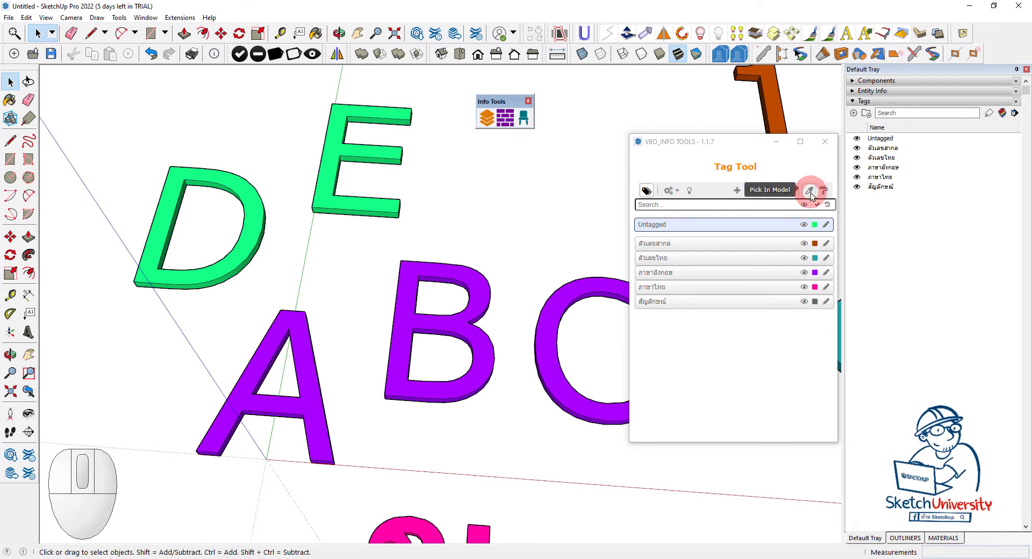
Step: Use Pick In Model to sample the ภาษาอังกฤษ tag from letter C for the D and E groups
click(813, 197)
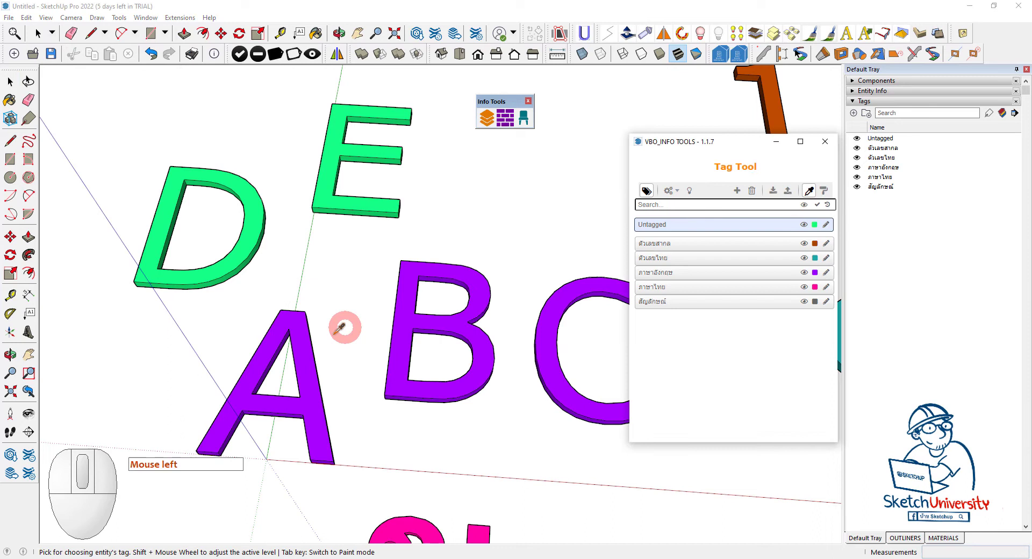
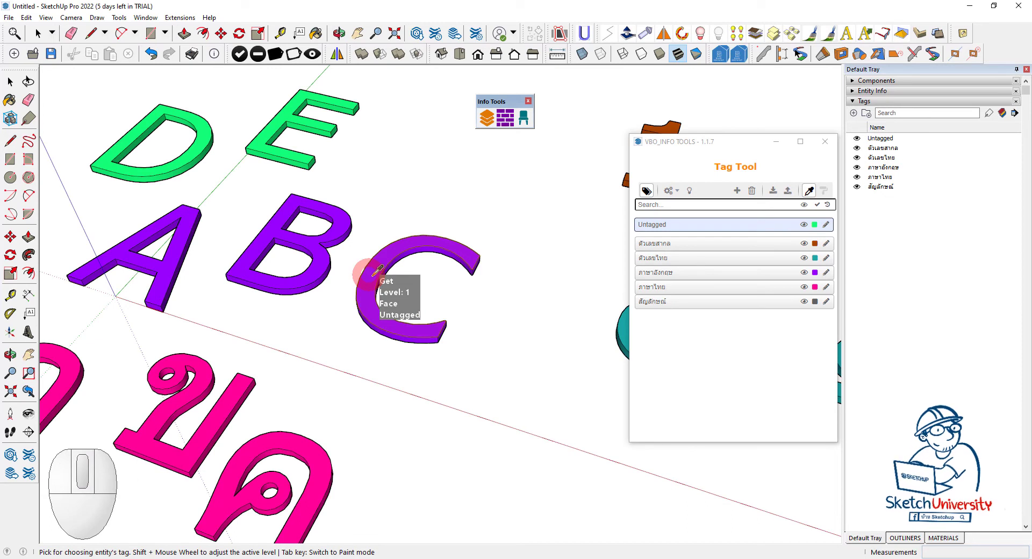
scroll(down, 3)
scroll(up, 3)
scroll(up, 3)
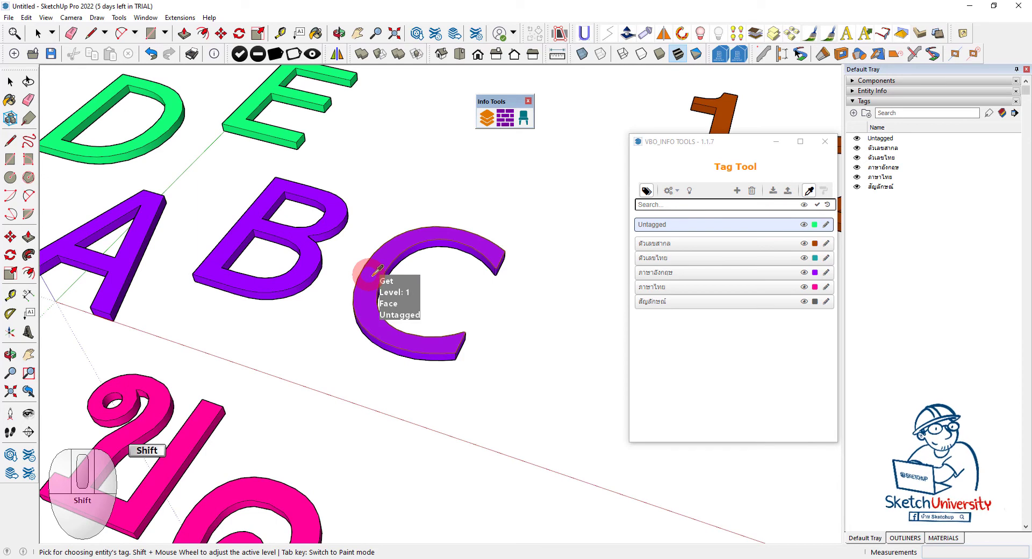
scroll(down, 3)
scroll(down, 3)
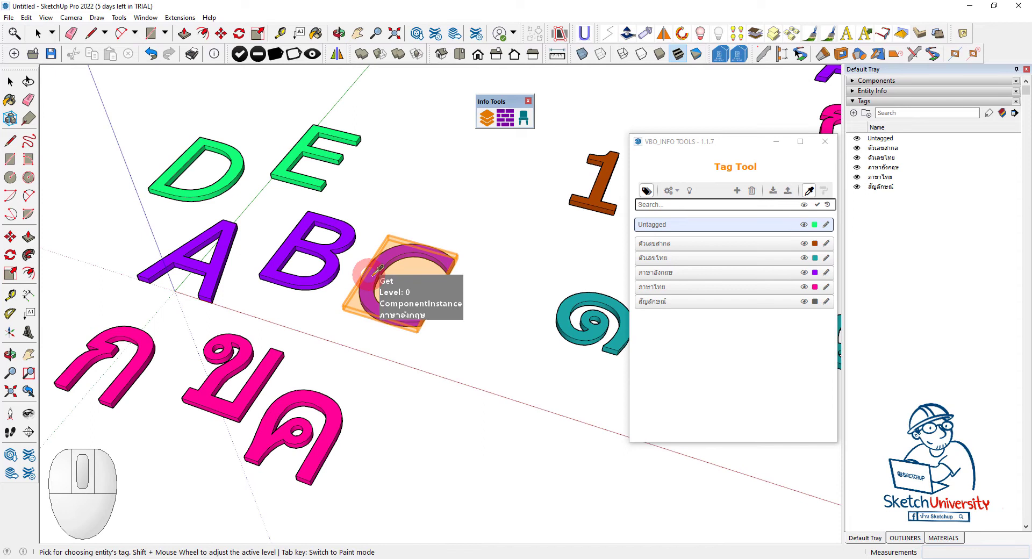
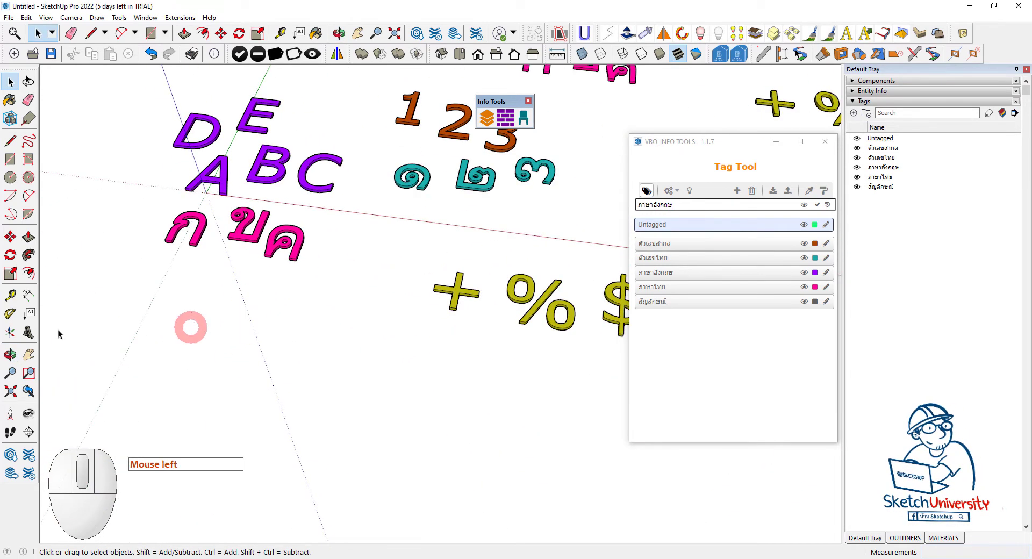
Step: Start new 3D text and switch the keyboard to enter the Thai letters ง ต
click(34, 338)
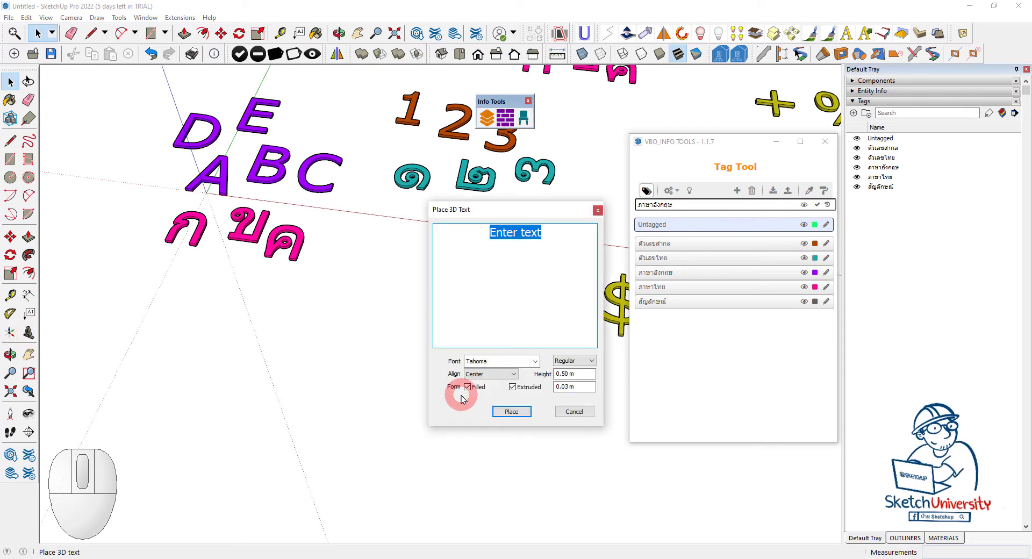
key(Caps_Lock)
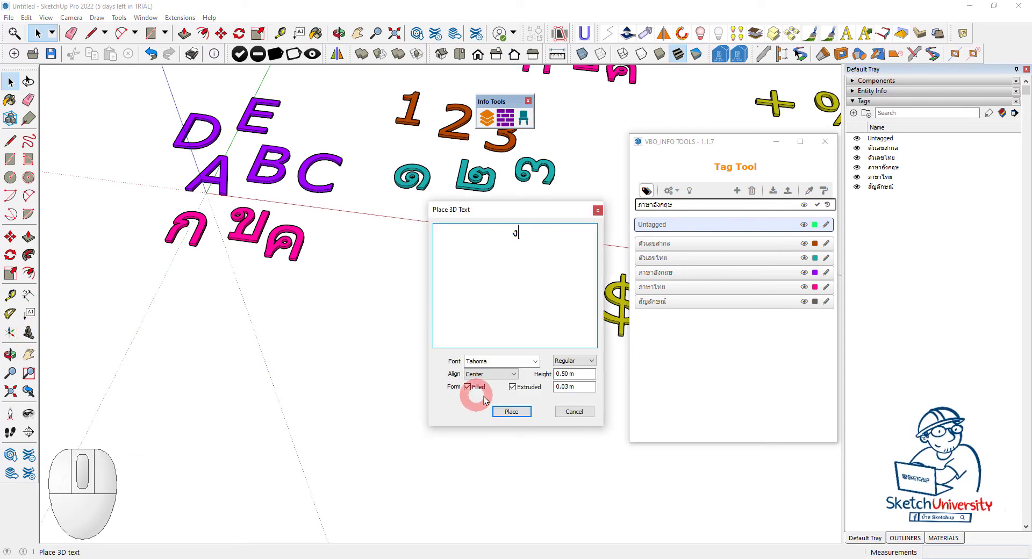
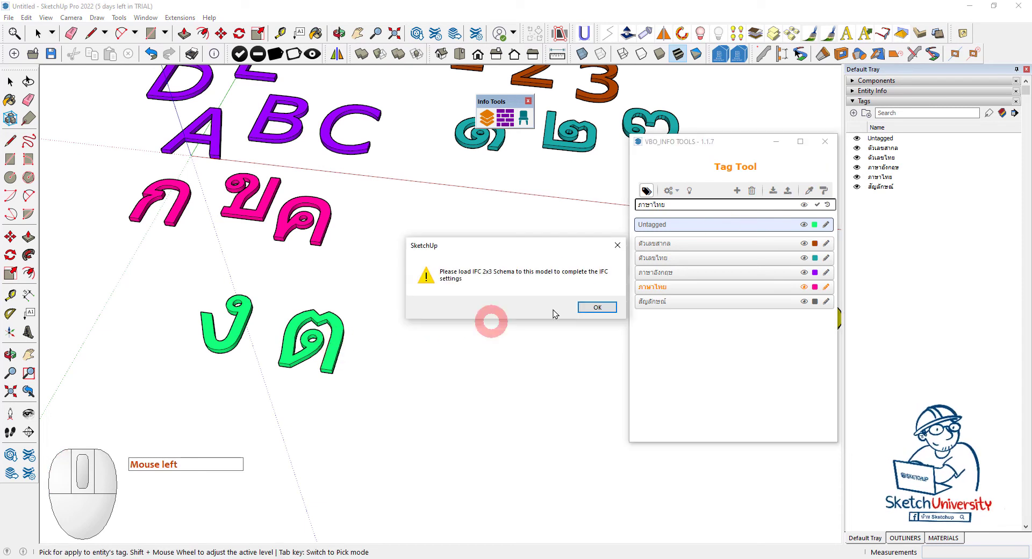
Step: Dismiss the IFC schema warnings and sample the ภาษาไทย tag with Pick In Model for ง and ต
click(599, 307)
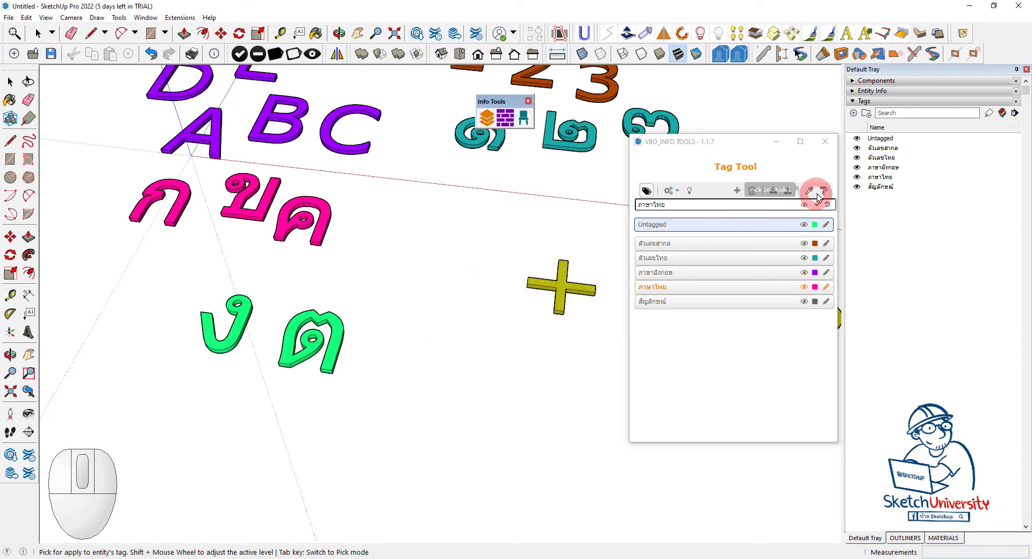
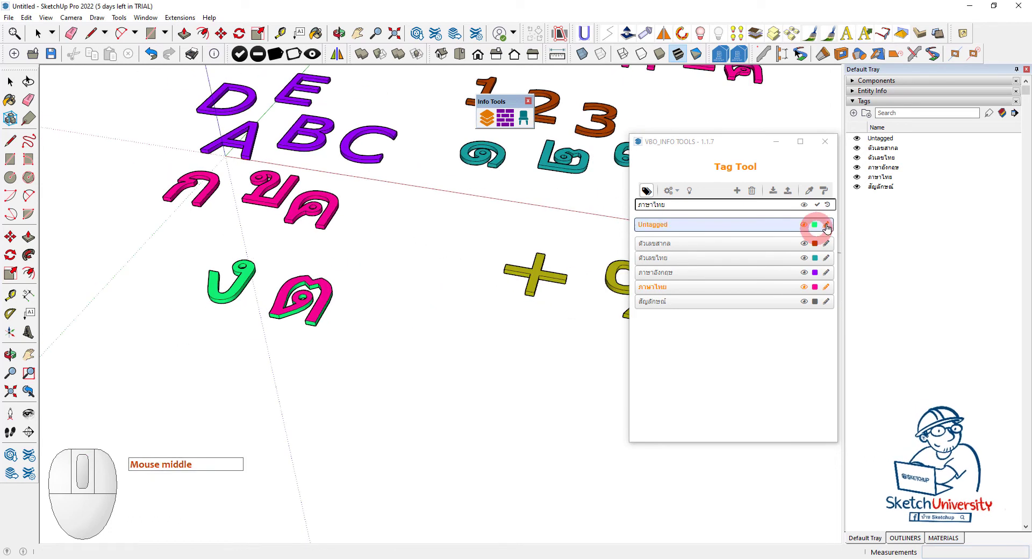
click(813, 195)
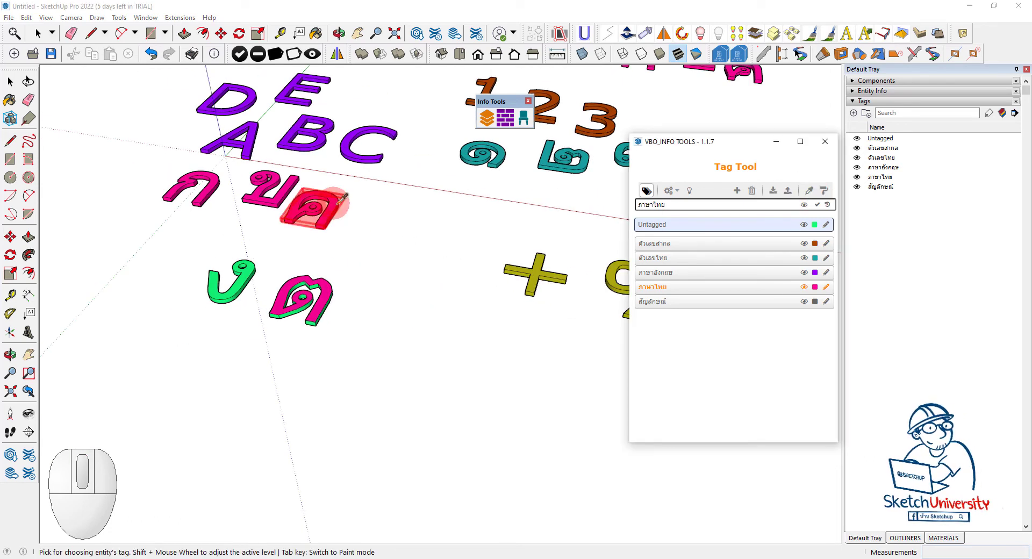
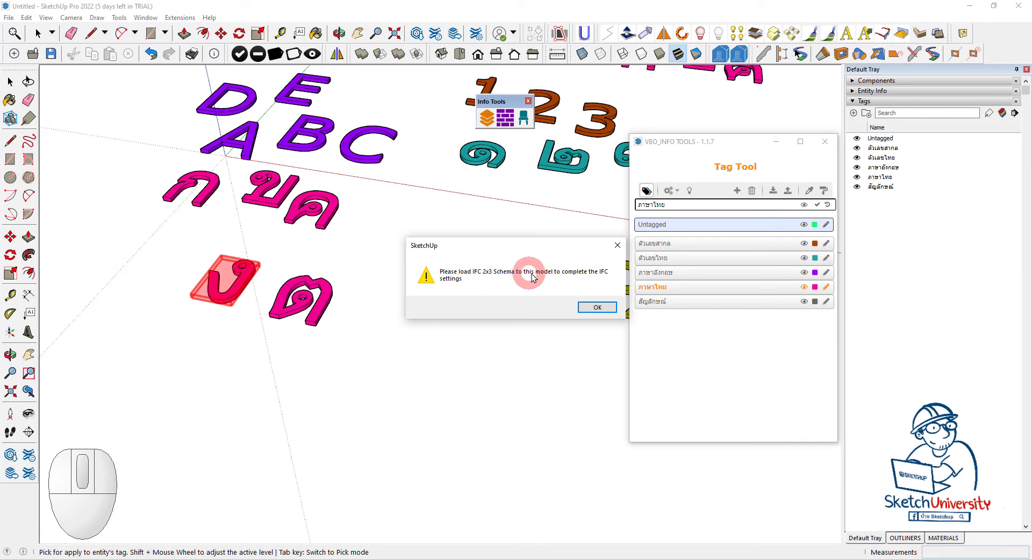
click(593, 313)
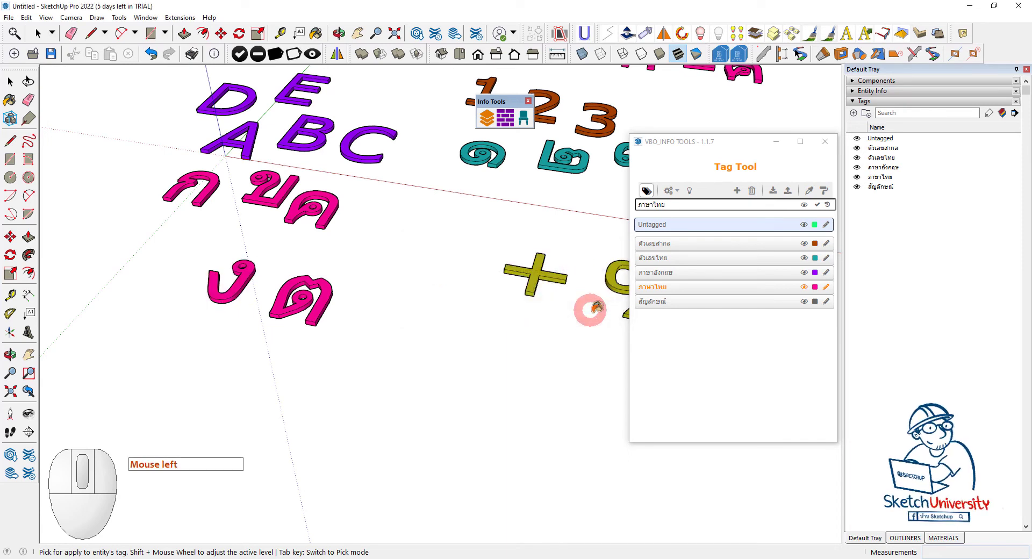
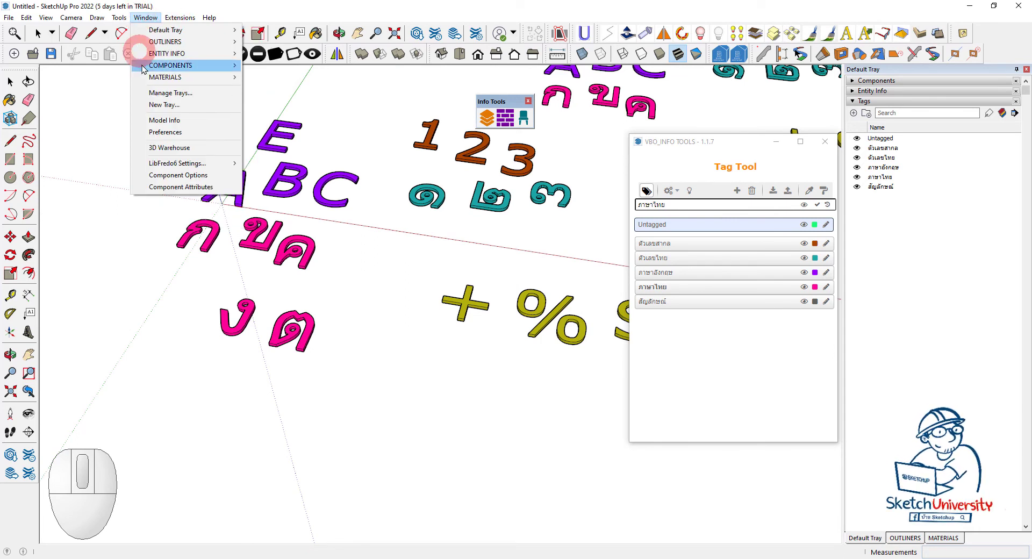
Step: Import the IFC 2x3 classification schema through Model Info > Classifications
click(158, 122)
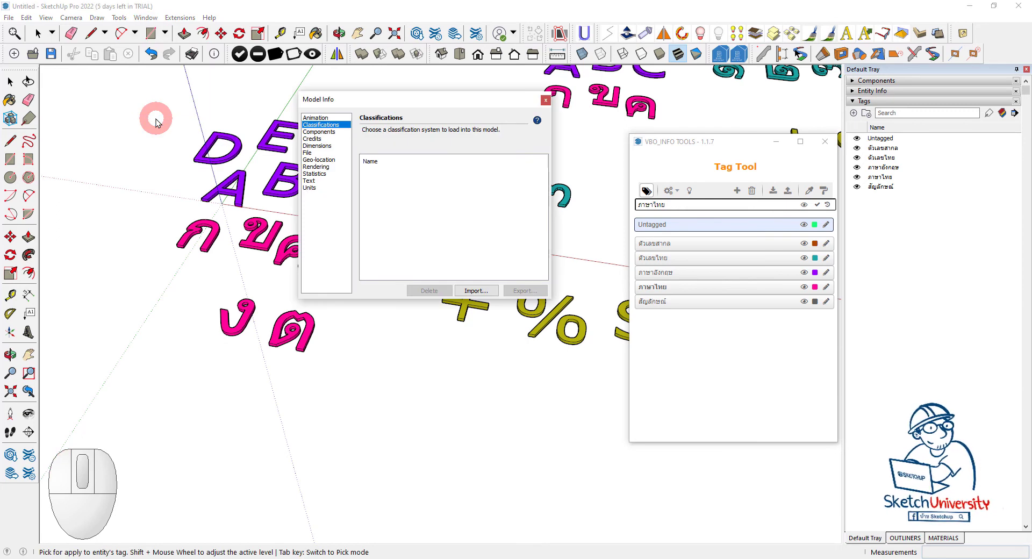
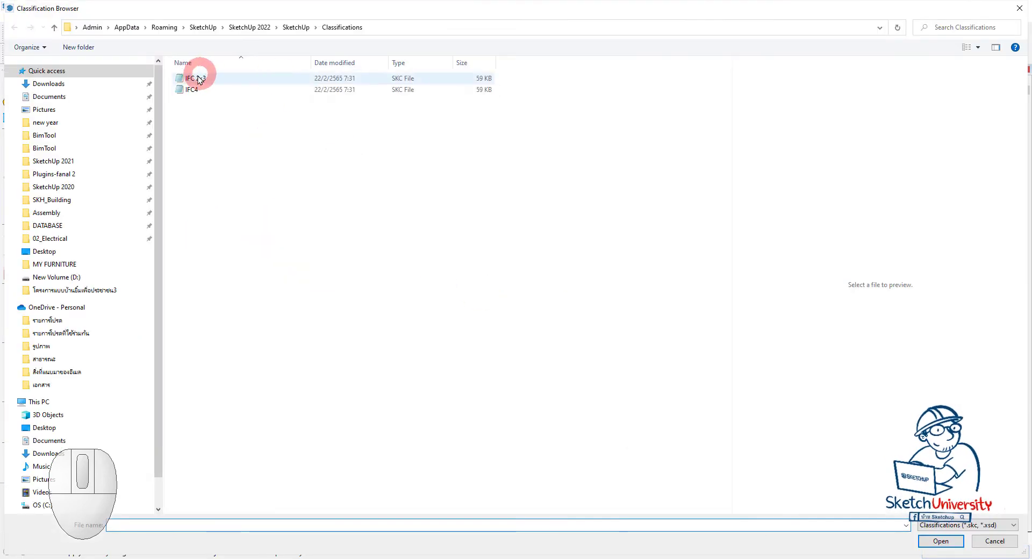
click(199, 81)
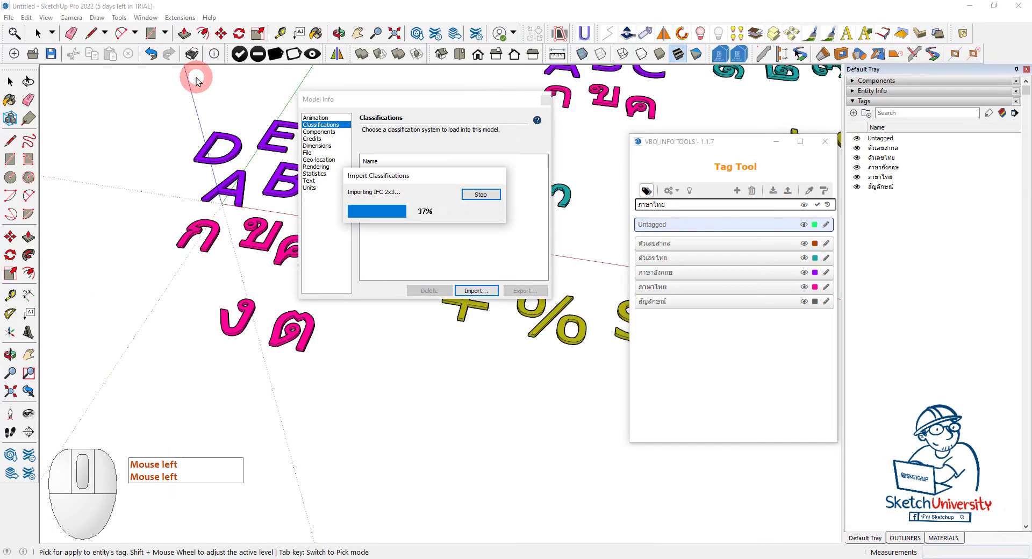
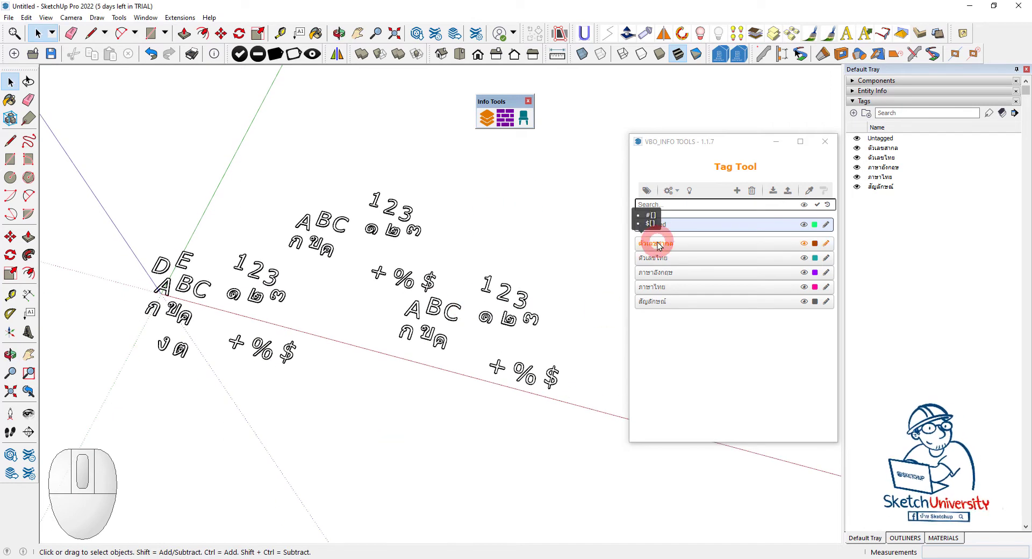
Step: Select every digit on the ตัวเลขสากล tag via Toggle Select in Tag Tool
click(671, 247)
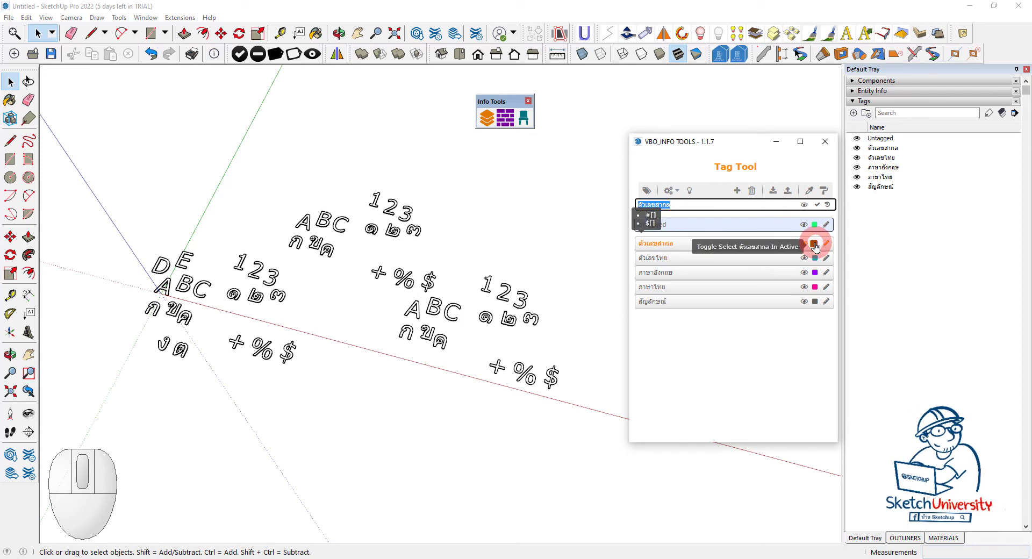
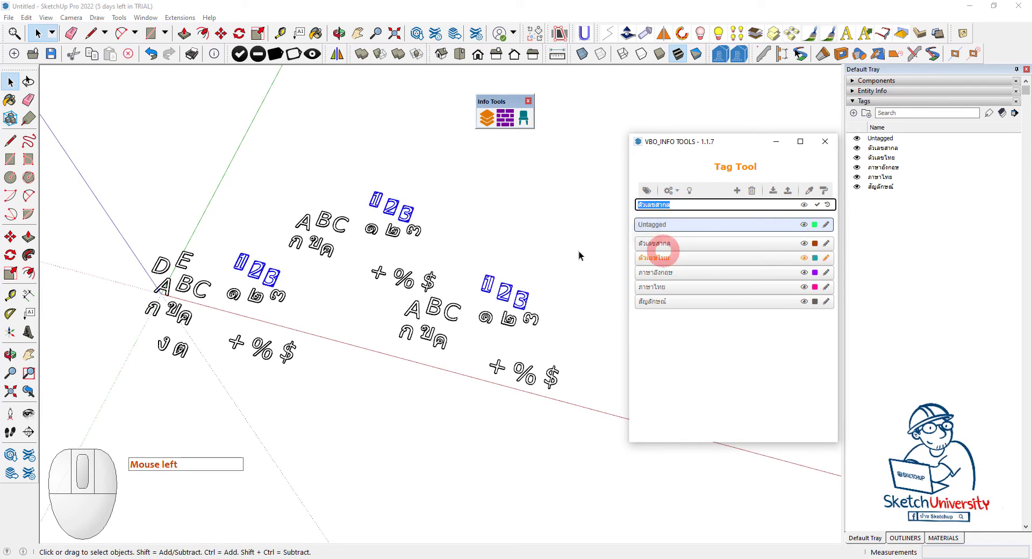
scroll(up, 3)
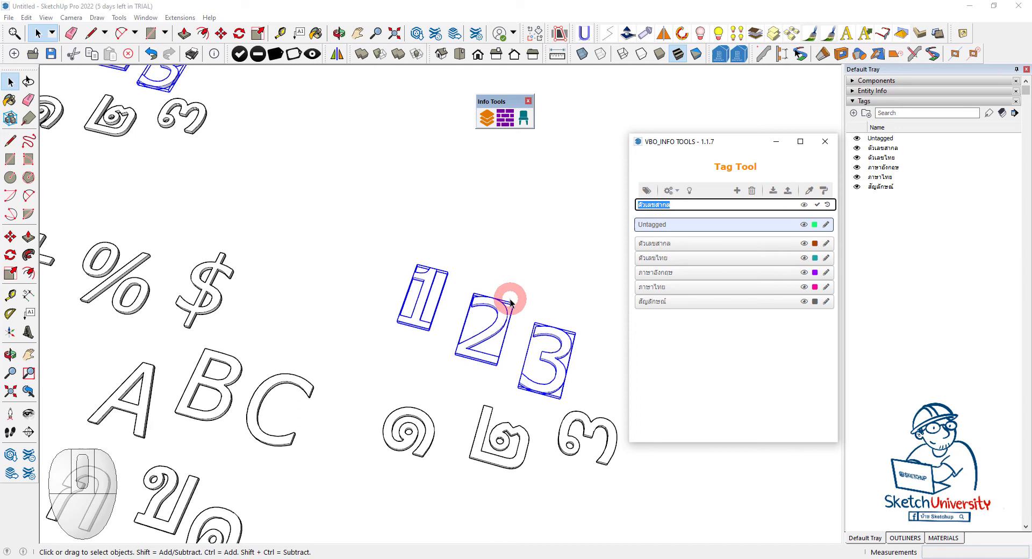
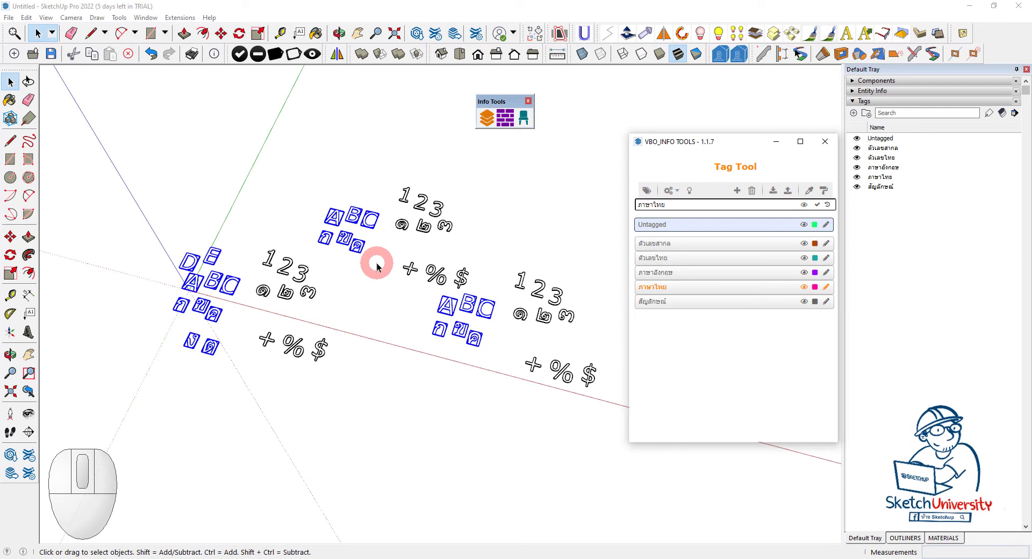
Step: Orbit and zoom around the three text sets to inspect the highlighted tag entities
click(321, 332)
drag(371, 306, 335, 304)
scroll(up, 3)
middle_click(334, 303)
scroll(down, 3)
drag(161, 209, 328, 370)
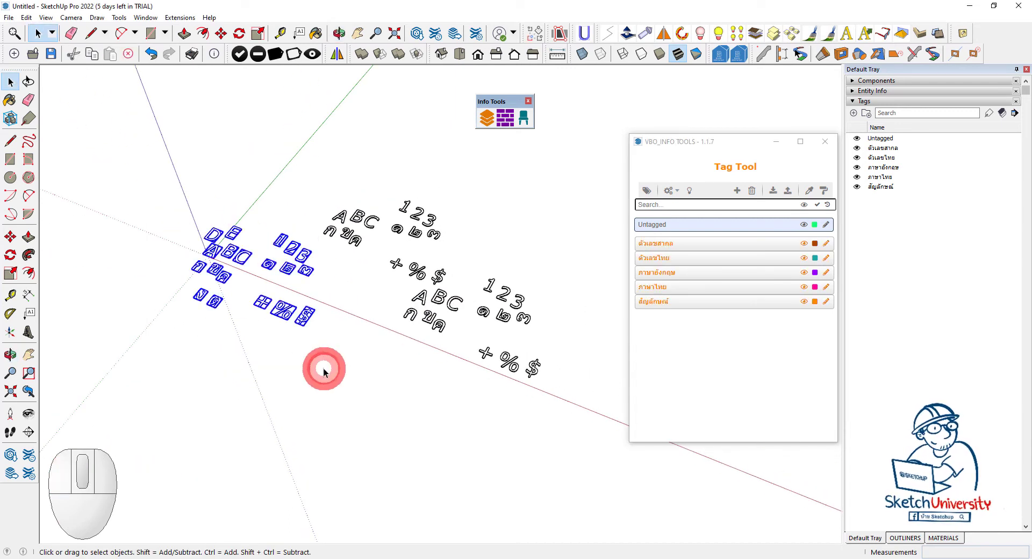
scroll(up, 3)
Step: Group the first text set from its context menu, then select characters of the other two copies
right_click(304, 239)
click(363, 285)
drag(361, 337, 305, 265)
click(308, 261)
drag(228, 258, 285, 183)
click(287, 174)
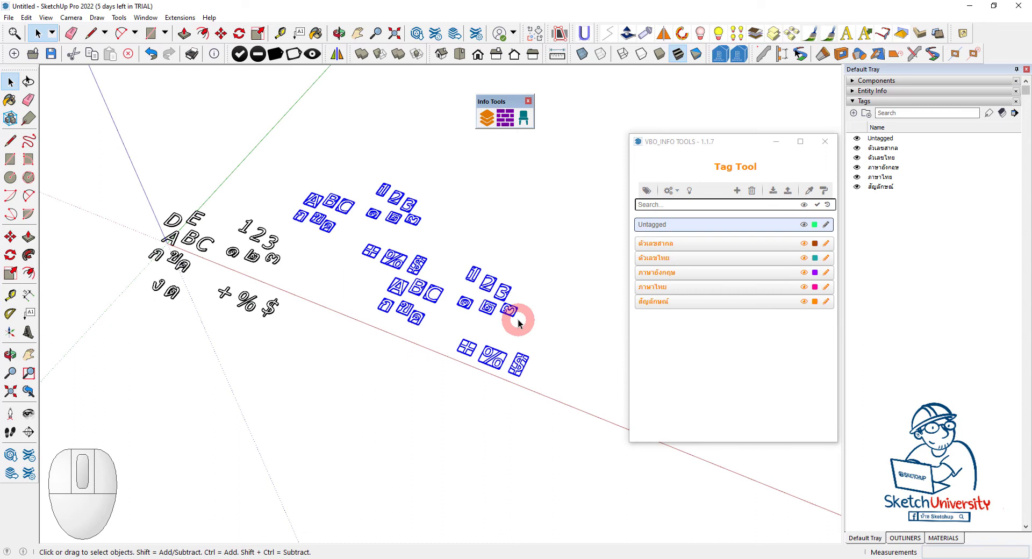
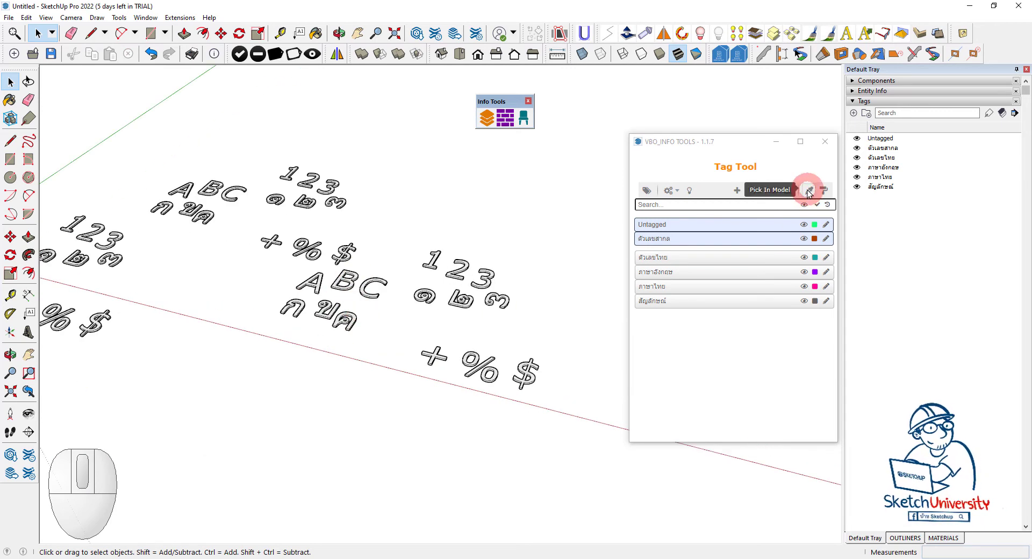
click(810, 194)
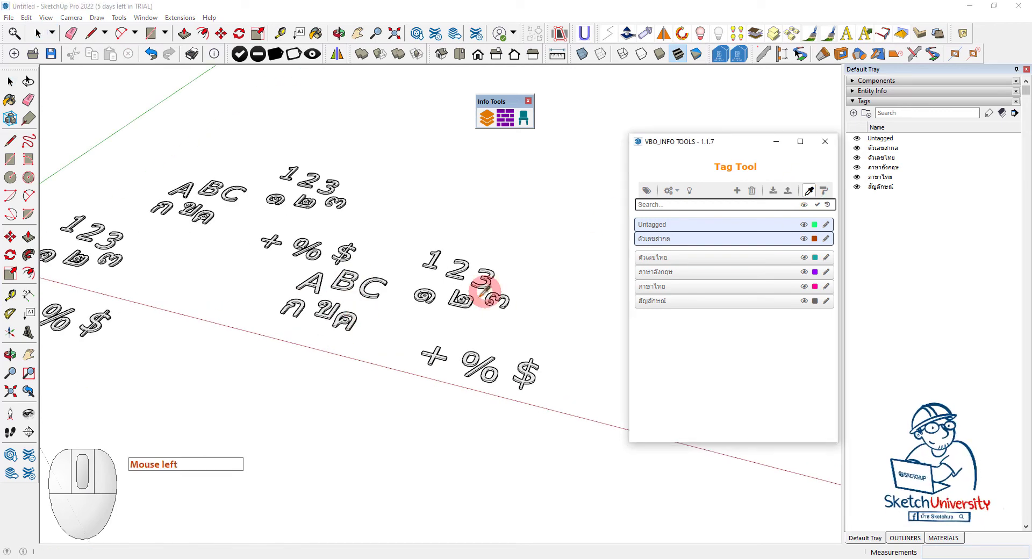
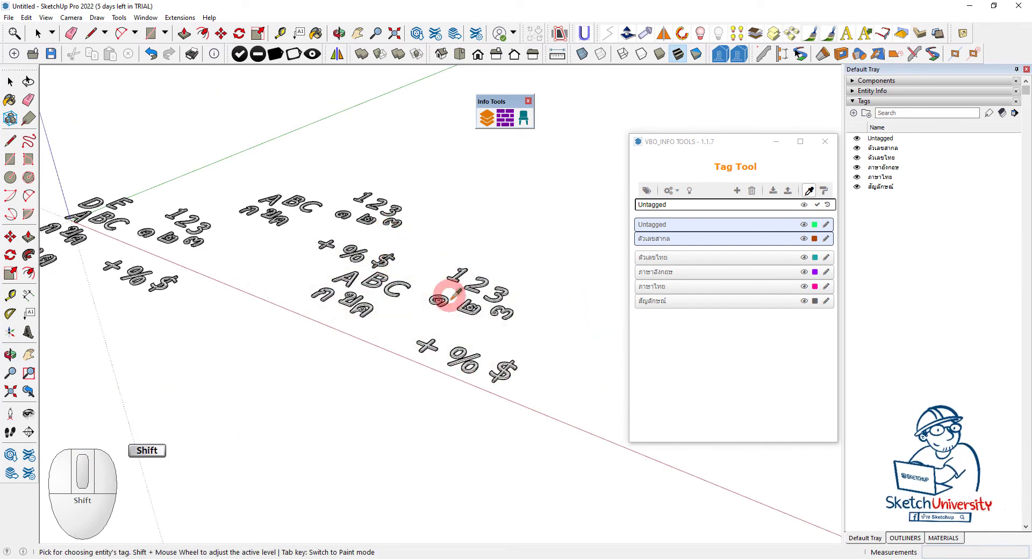
scroll(up, 3)
scroll(down, 3)
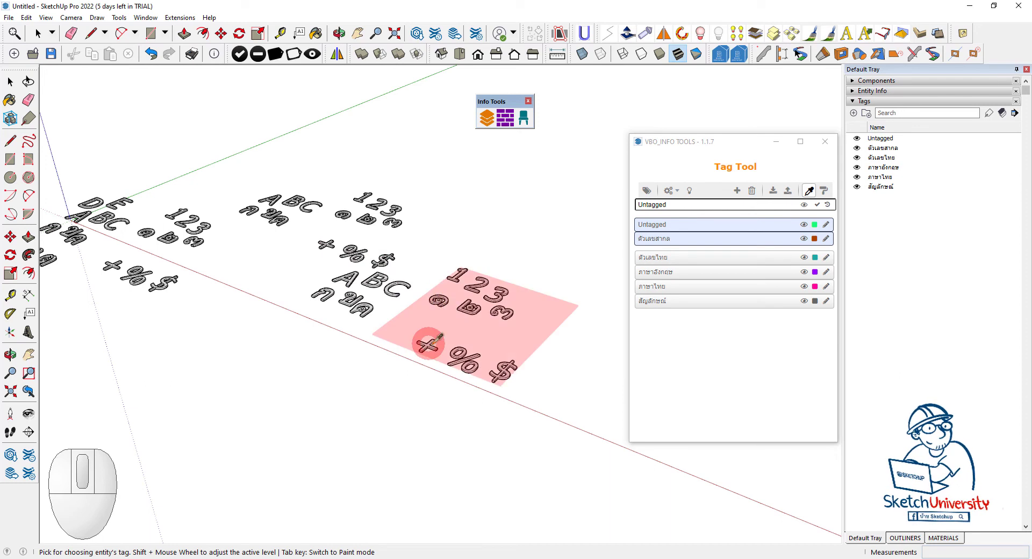
scroll(down, 3)
scroll(up, 3)
scroll(up, 3)
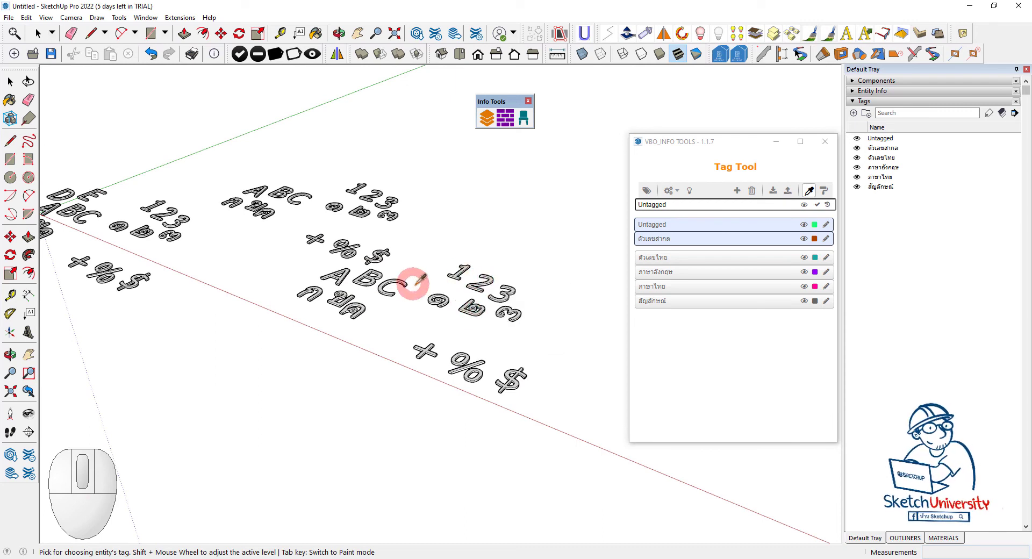
scroll(down, 3)
scroll(down, 3)
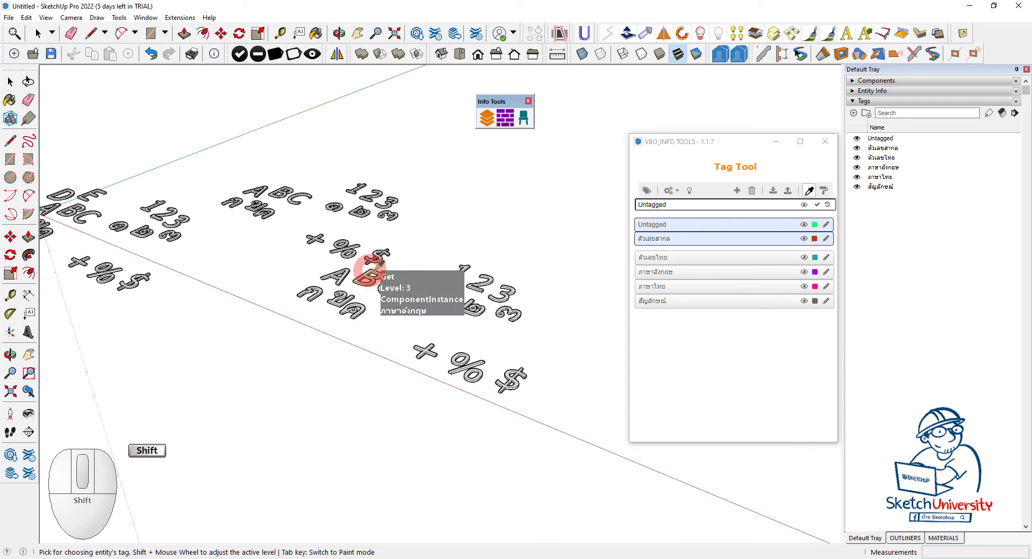
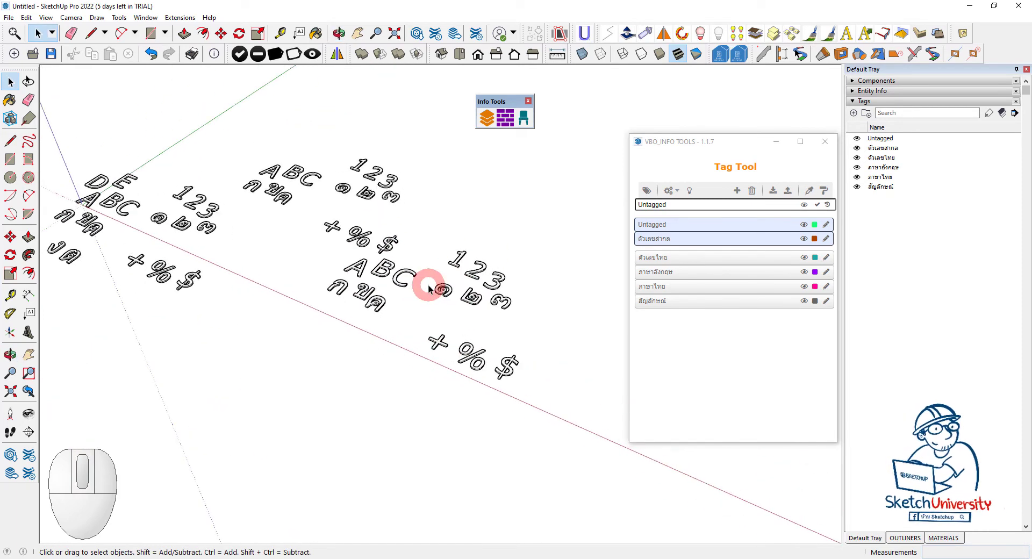
scroll(up, 3)
click(183, 235)
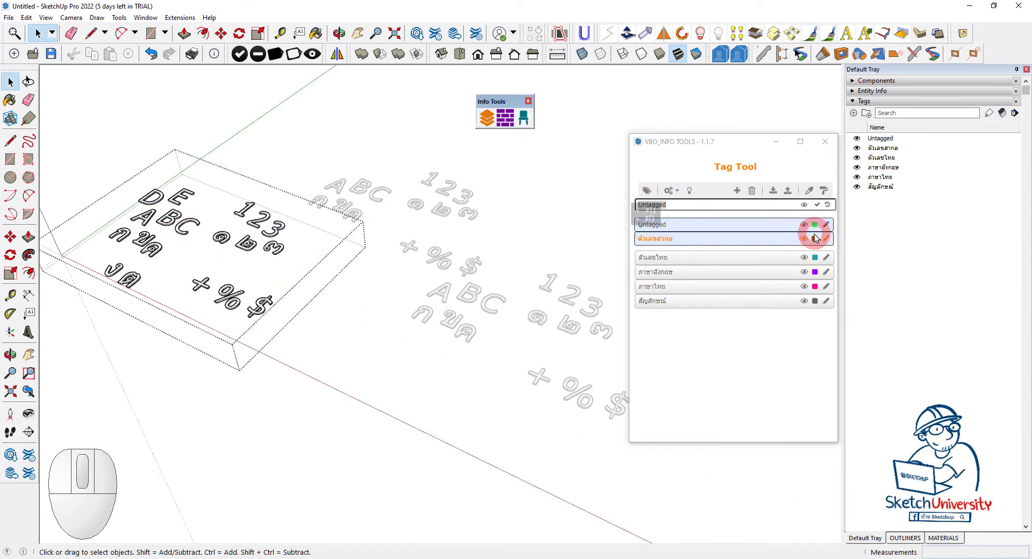
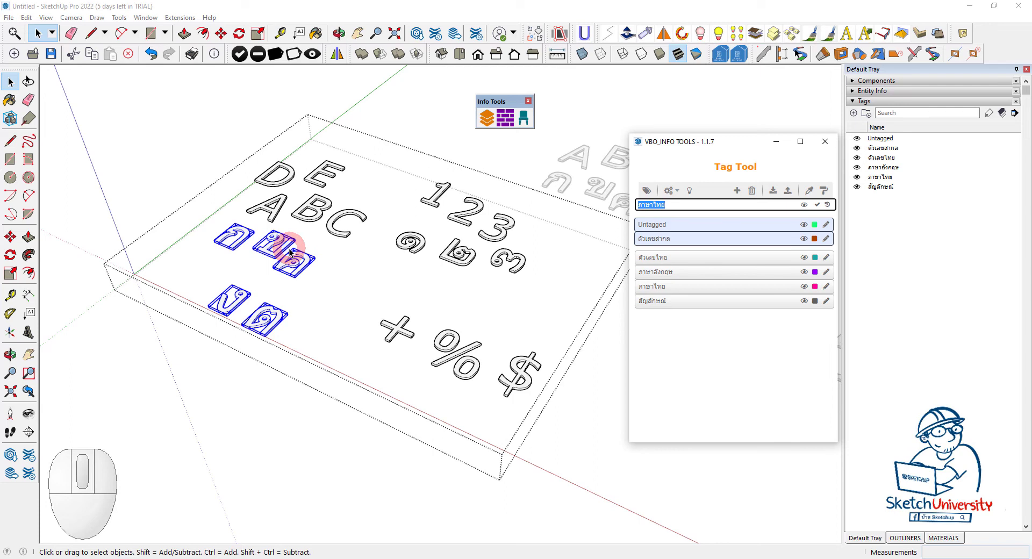
click(256, 422)
scroll(down, 3)
scroll(up, 3)
middle_click(299, 371)
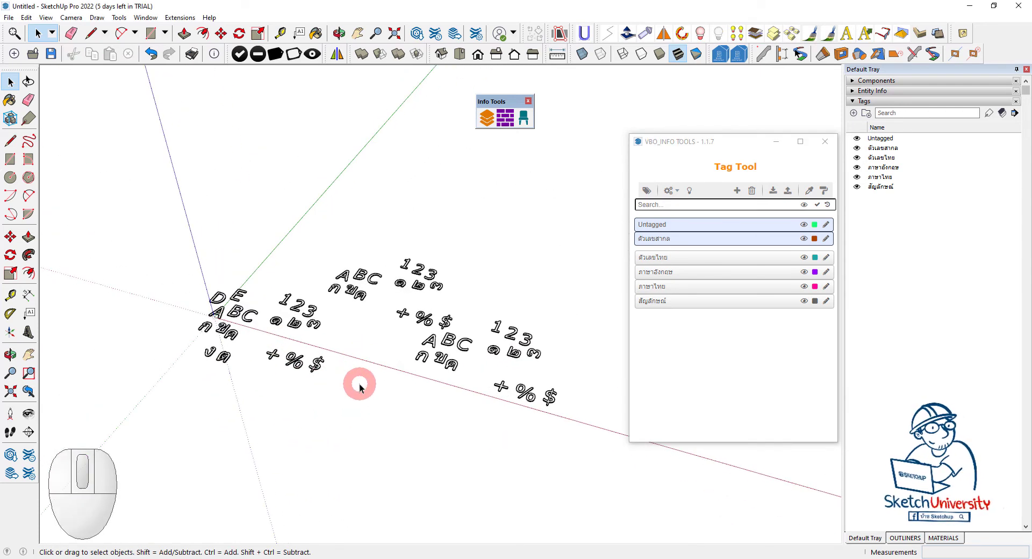
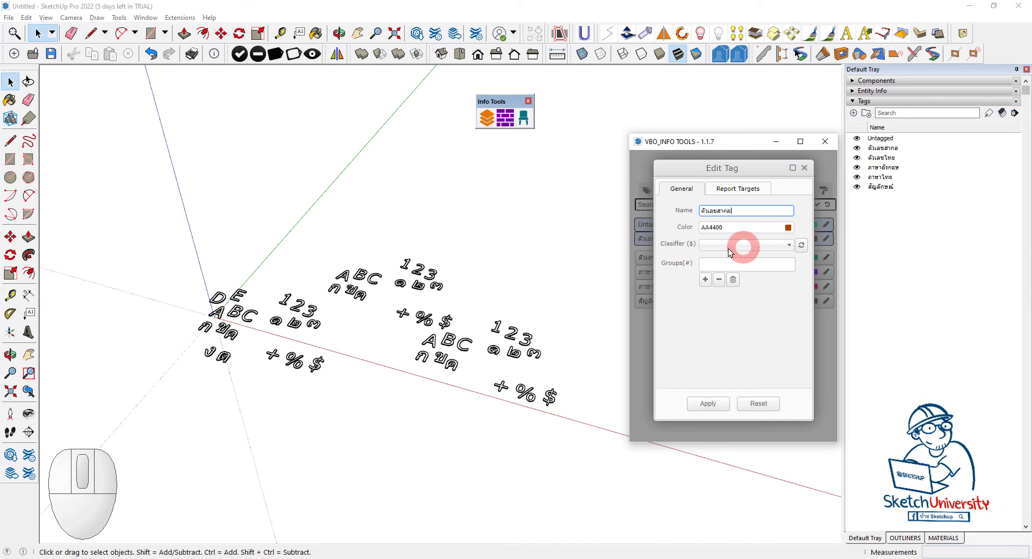
Step: In the ตัวเลขสากล tag's Edit Tag dialog, create a new group named ตัวเลข
click(776, 246)
click(776, 246)
click(642, 325)
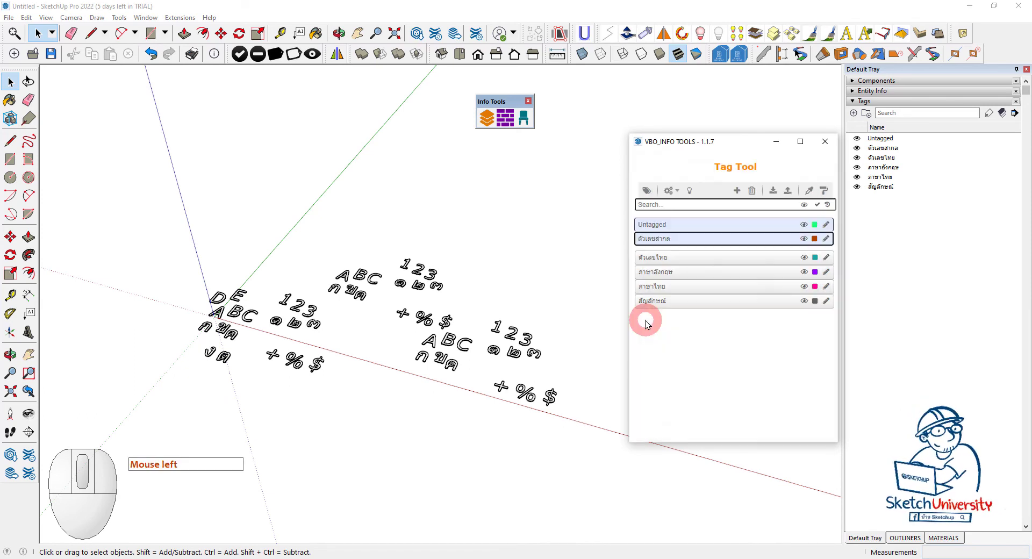
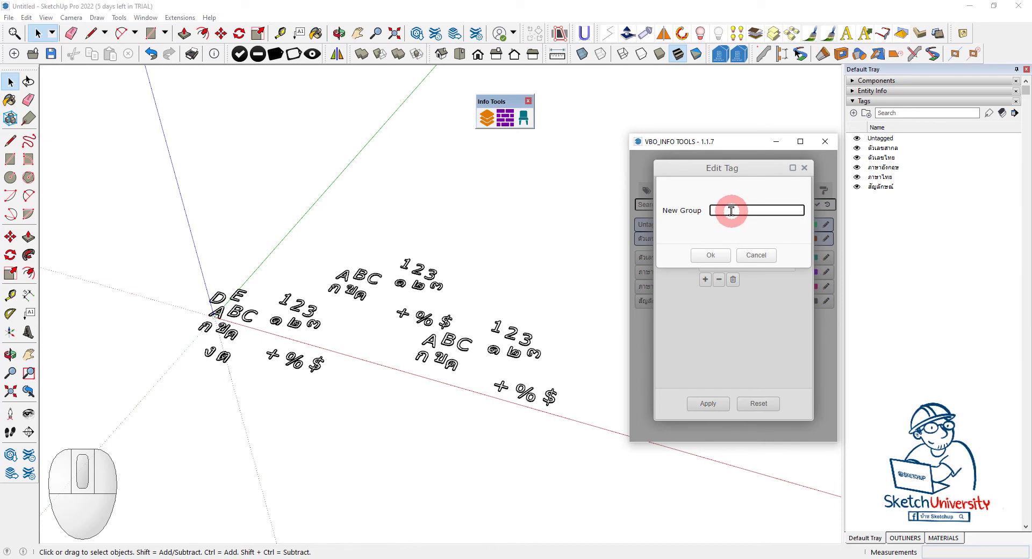
key(9)
key(BackSpace)
key(9)
key(y)
key(g)
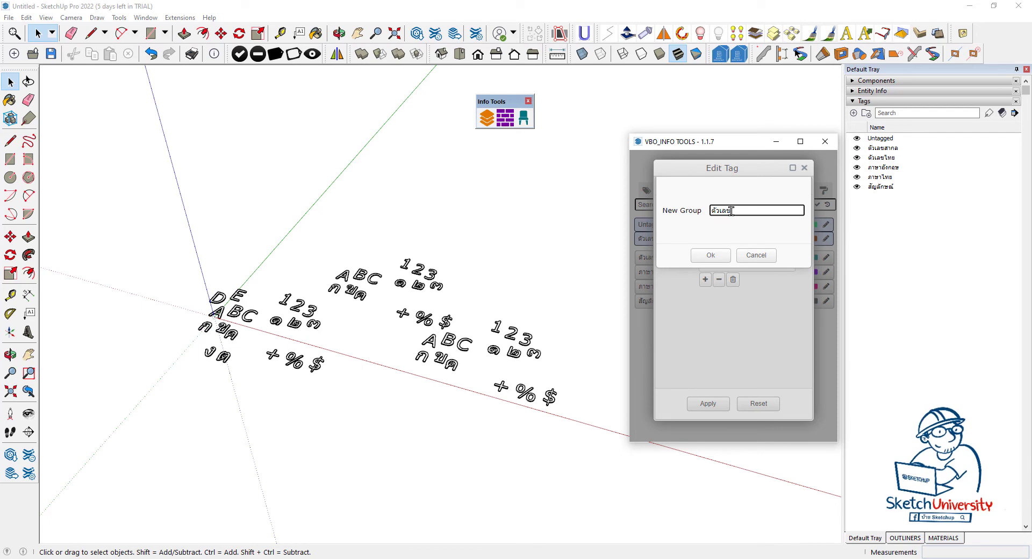
click(707, 260)
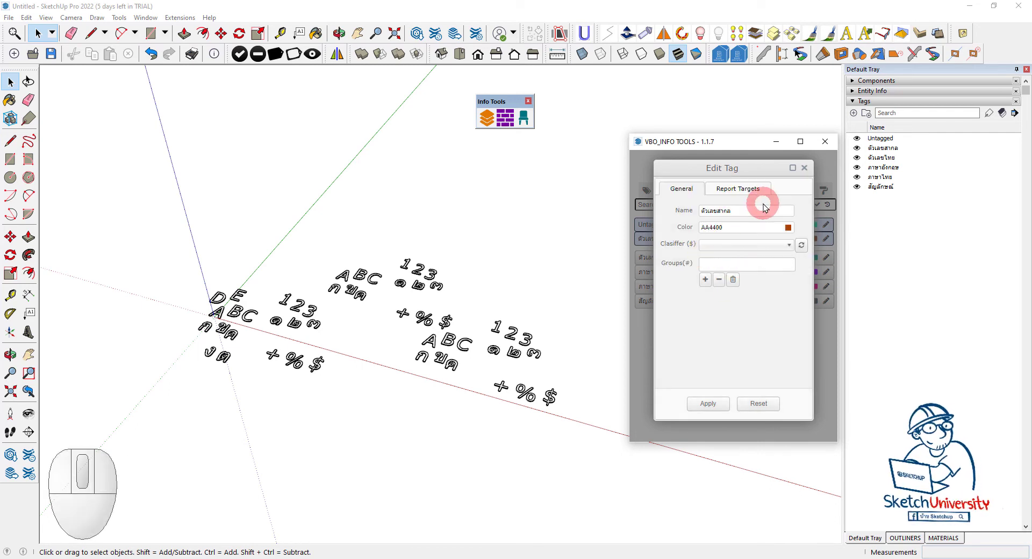
Step: Assign the ตัวเลข group to the ตัวเลขสากล tag and apply the change
click(785, 248)
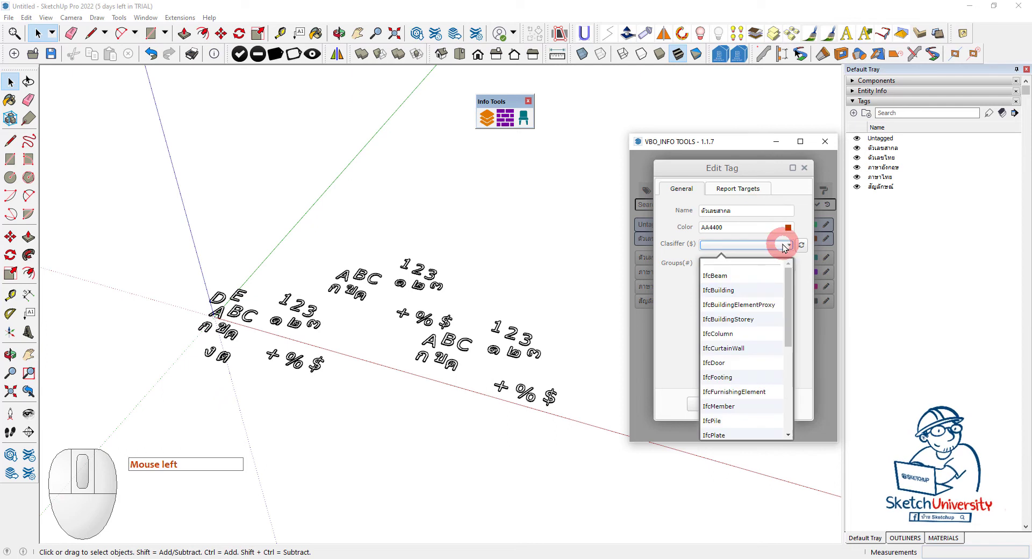
drag(810, 270, 768, 270)
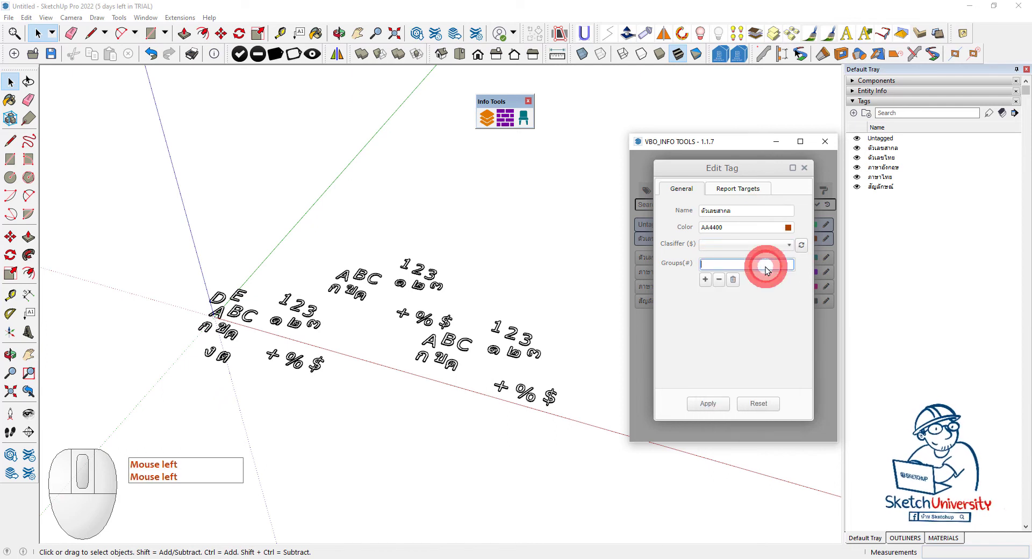
key(9)
key(y)
click(721, 291)
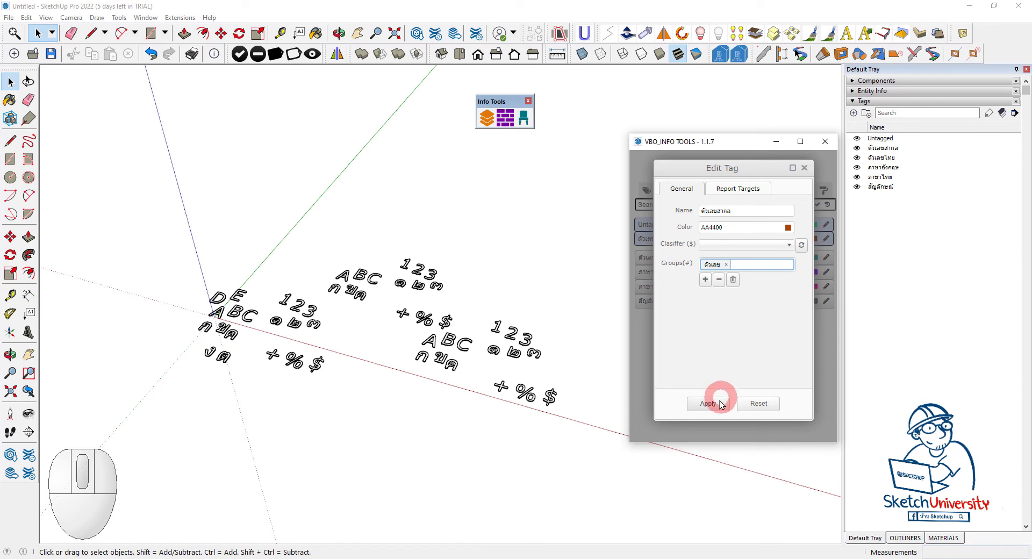
click(716, 409)
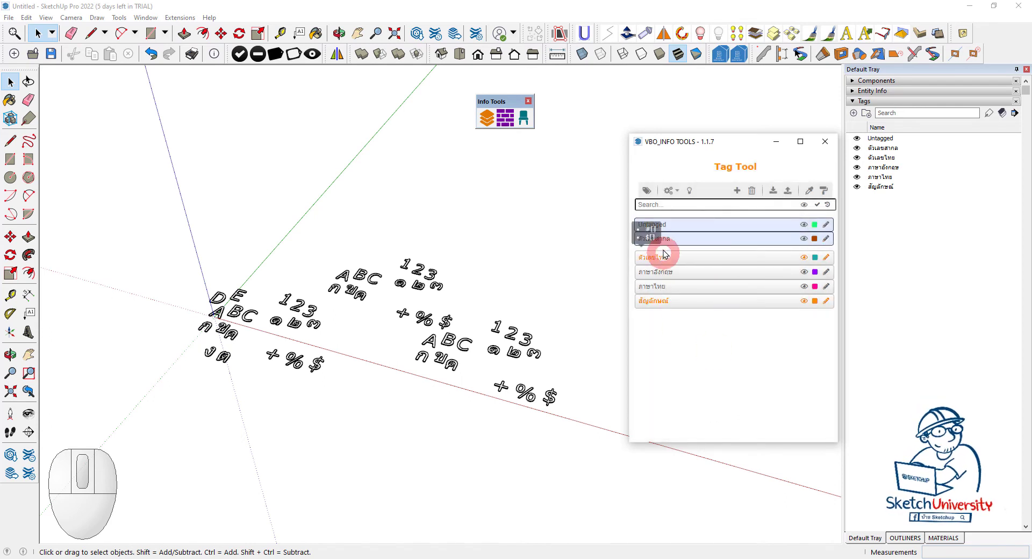
click(660, 245)
click(601, 264)
key(space)
drag(588, 265, 651, 268)
click(653, 263)
middle_click(549, 284)
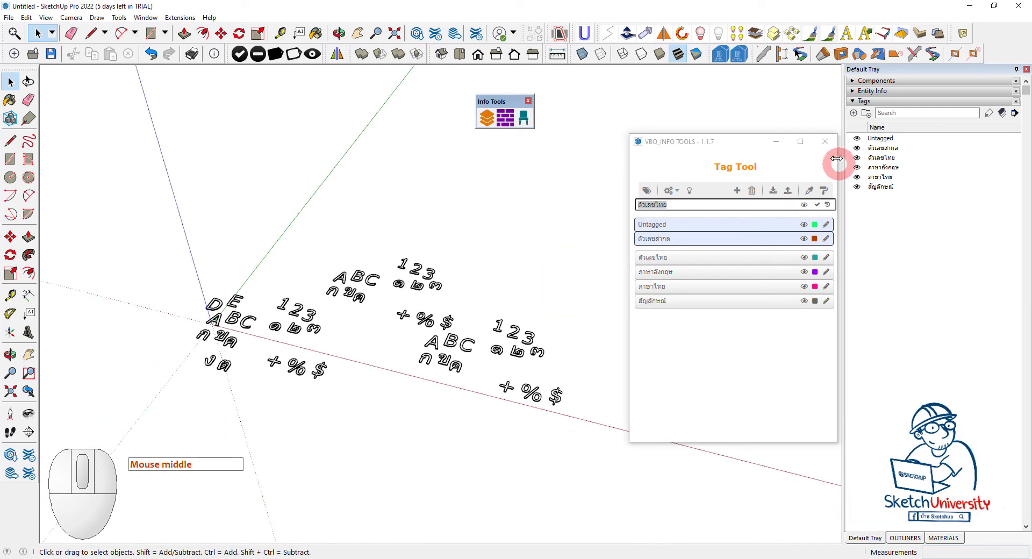
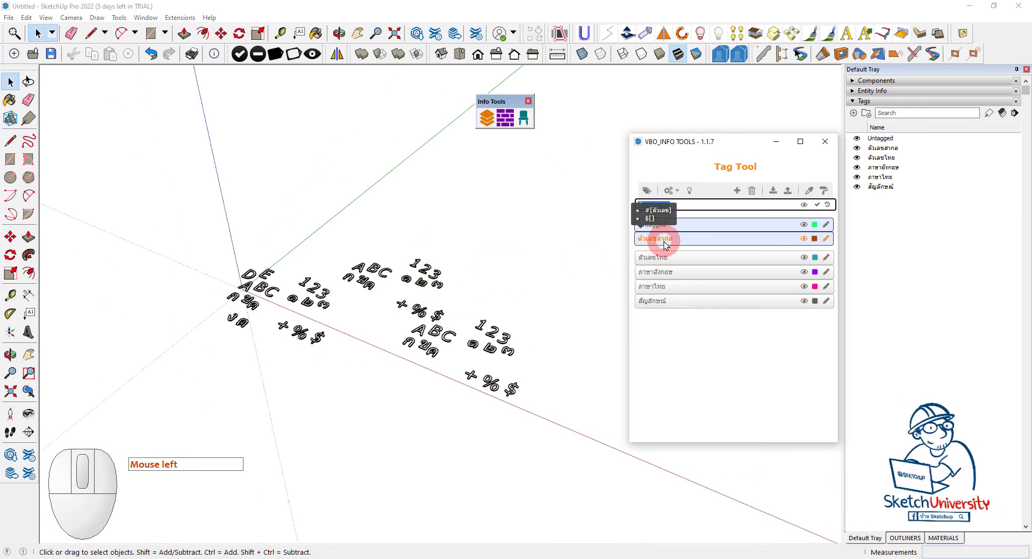
click(664, 240)
right_click(664, 241)
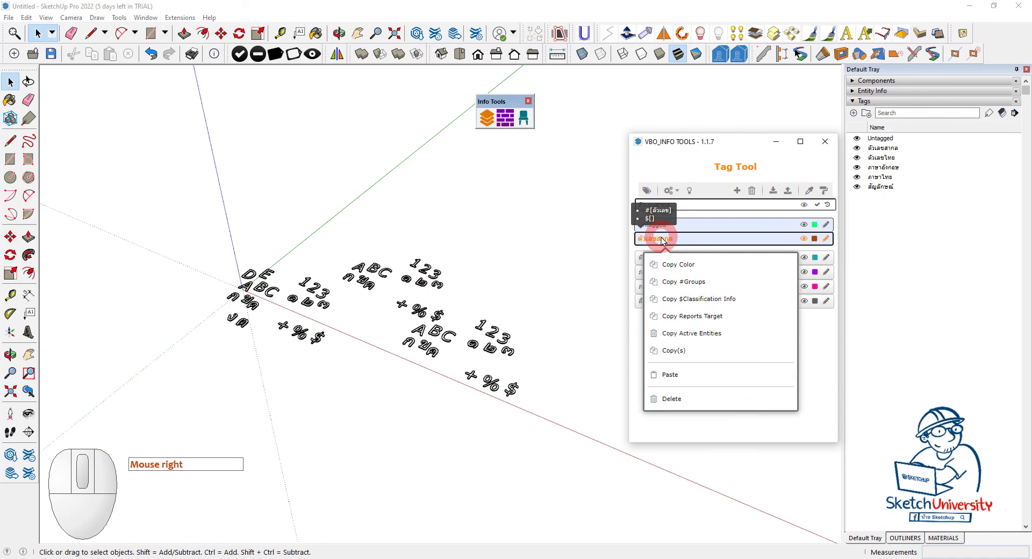
click(686, 284)
click(663, 263)
click(660, 262)
right_click(661, 261)
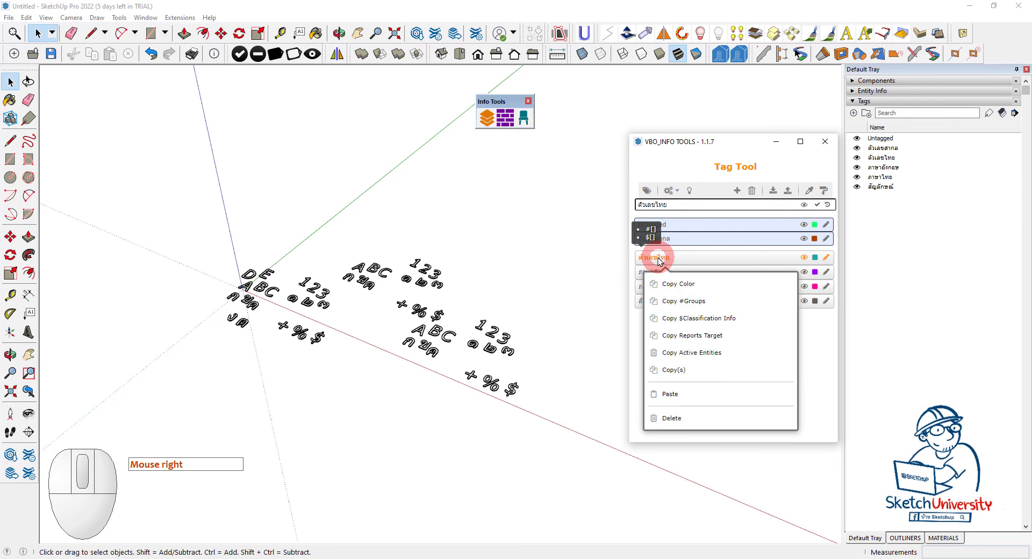
click(676, 401)
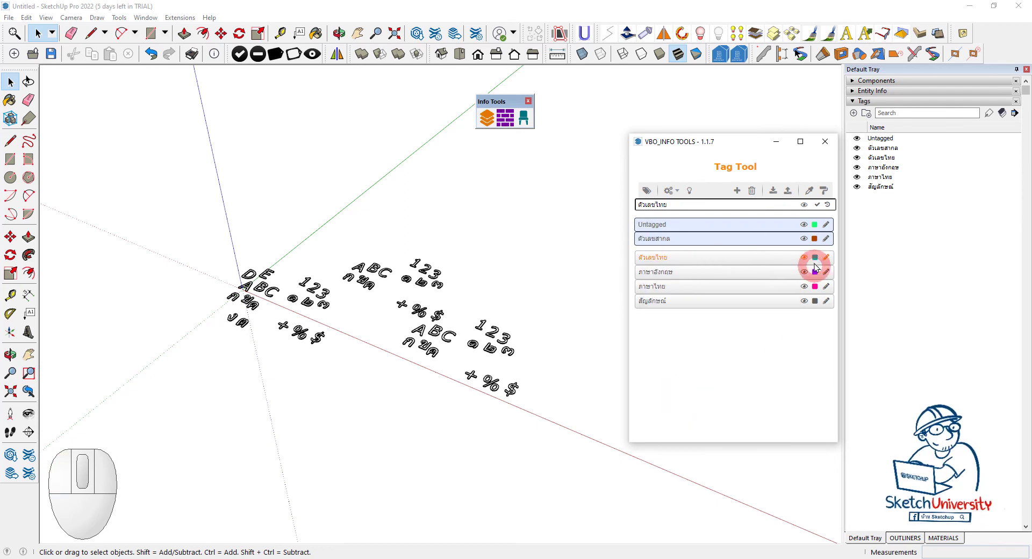
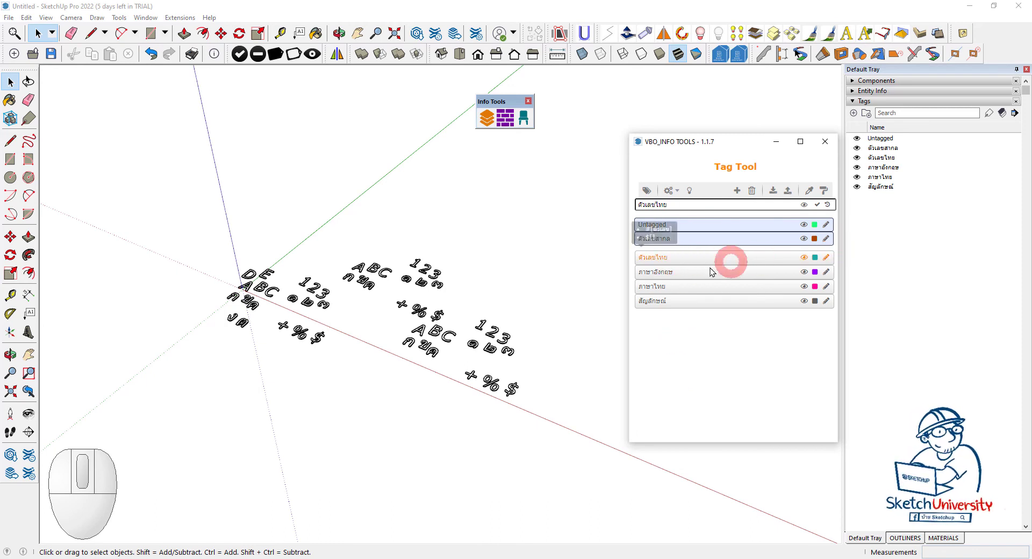
click(668, 275)
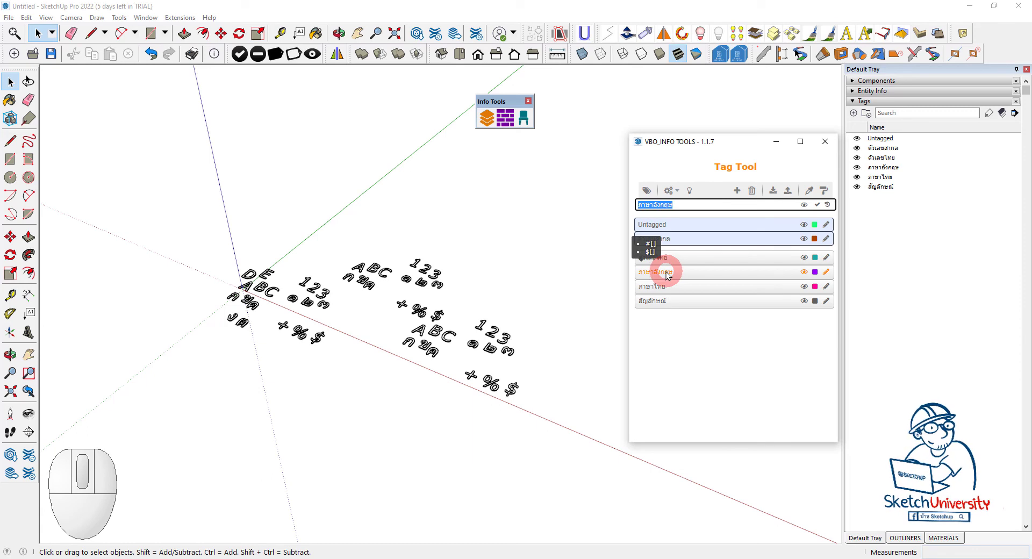
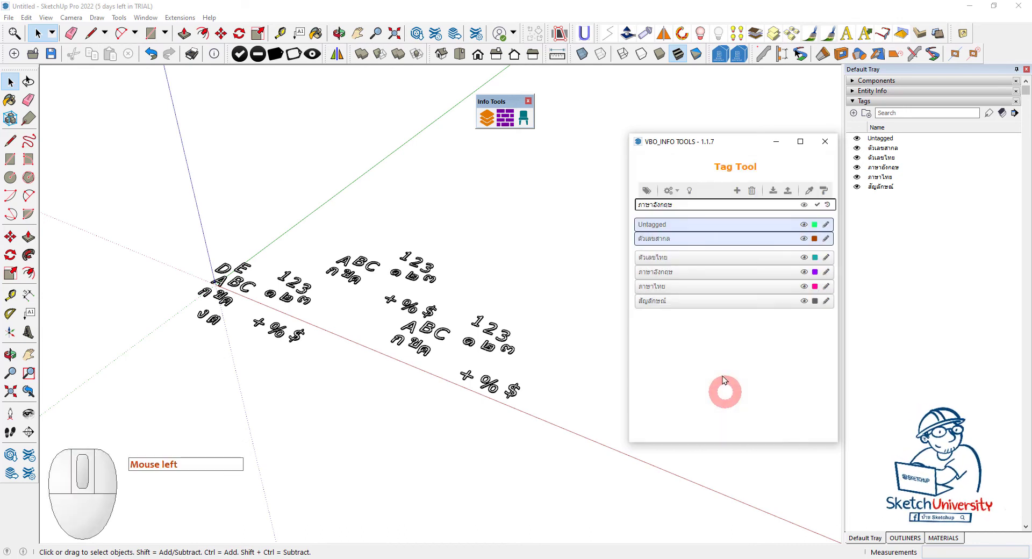
Step: Copy the ภาษาอังกฤษ tag's group settings using Selective Copy in Tag Tool
right_click(660, 277)
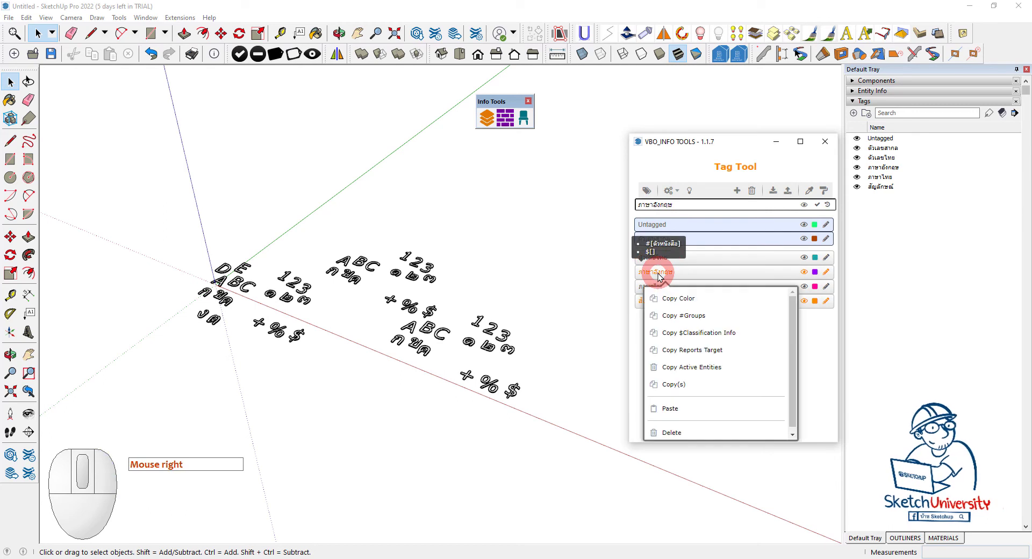
click(674, 391)
click(617, 172)
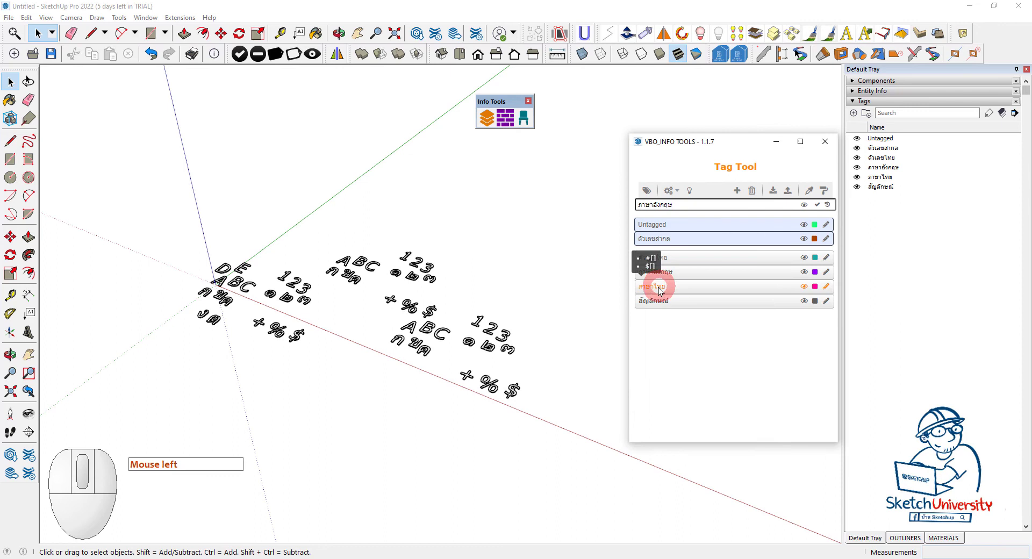
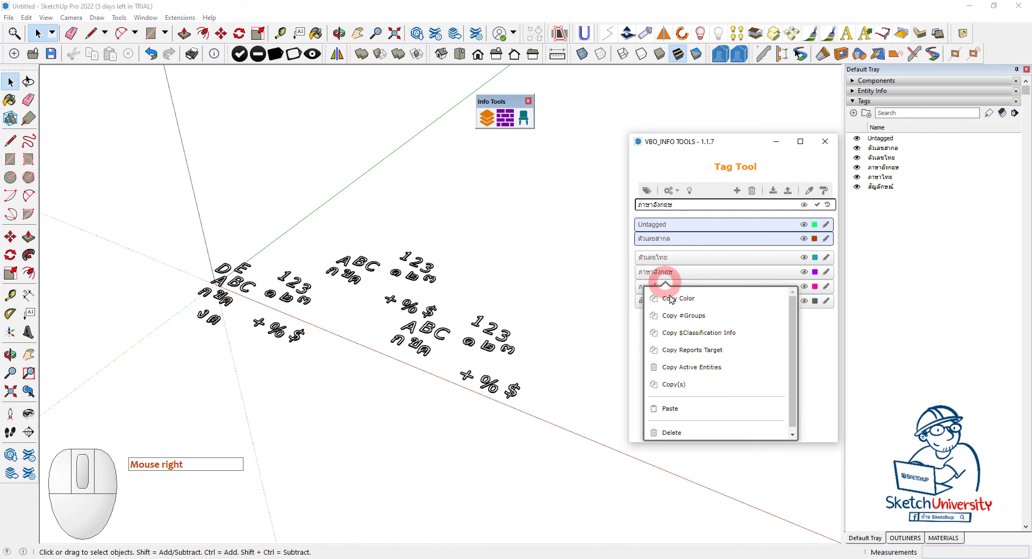
click(679, 389)
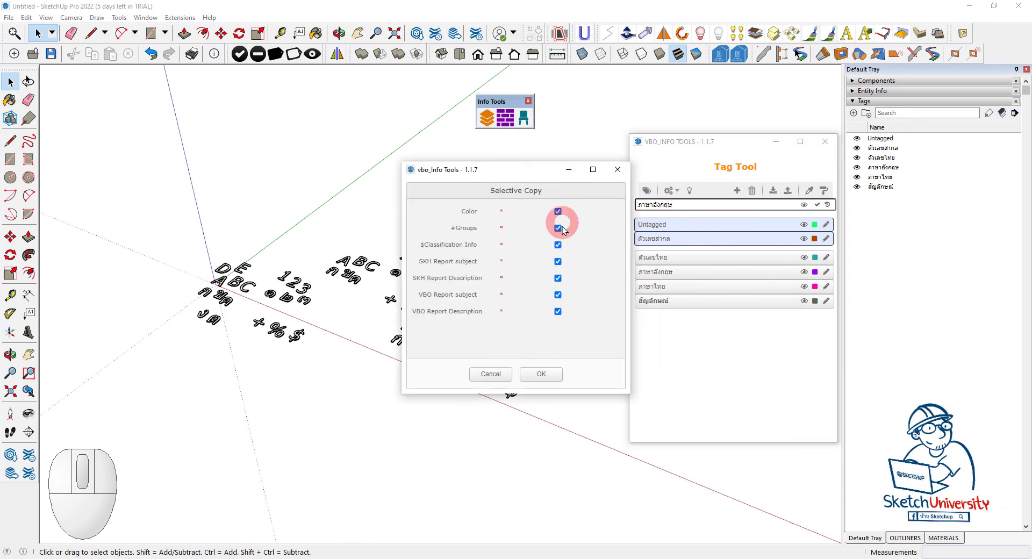
drag(620, 179, 621, 179)
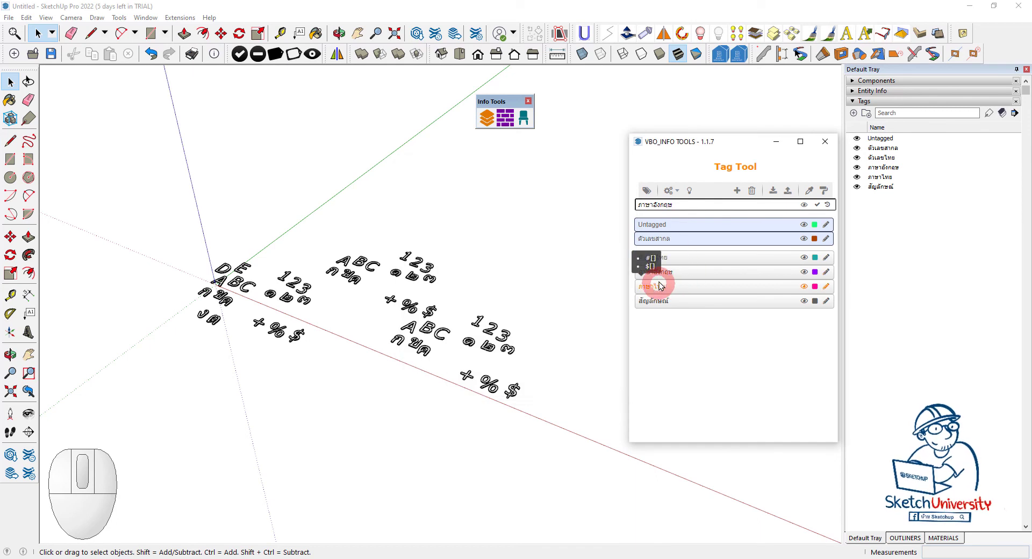
drag(662, 277, 700, 298)
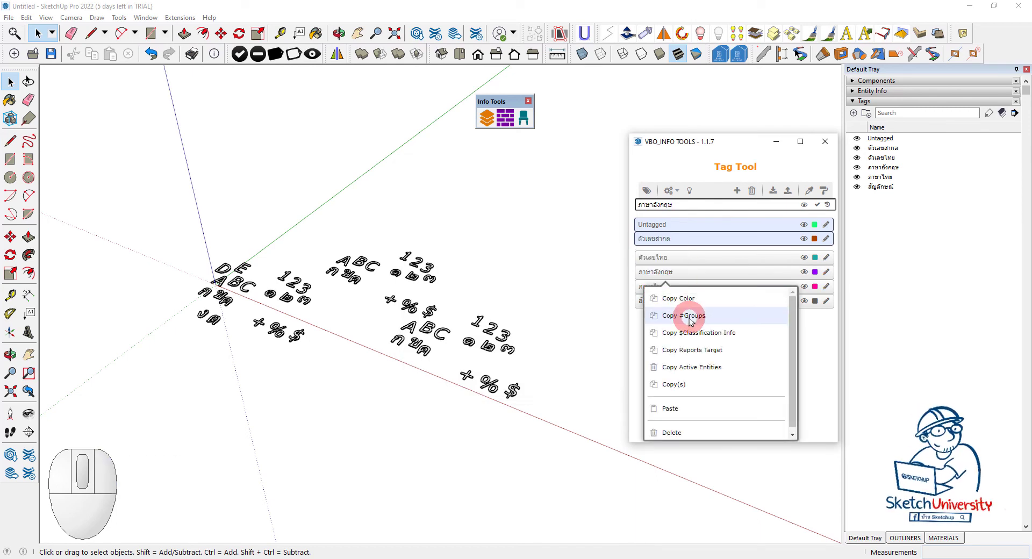
click(690, 321)
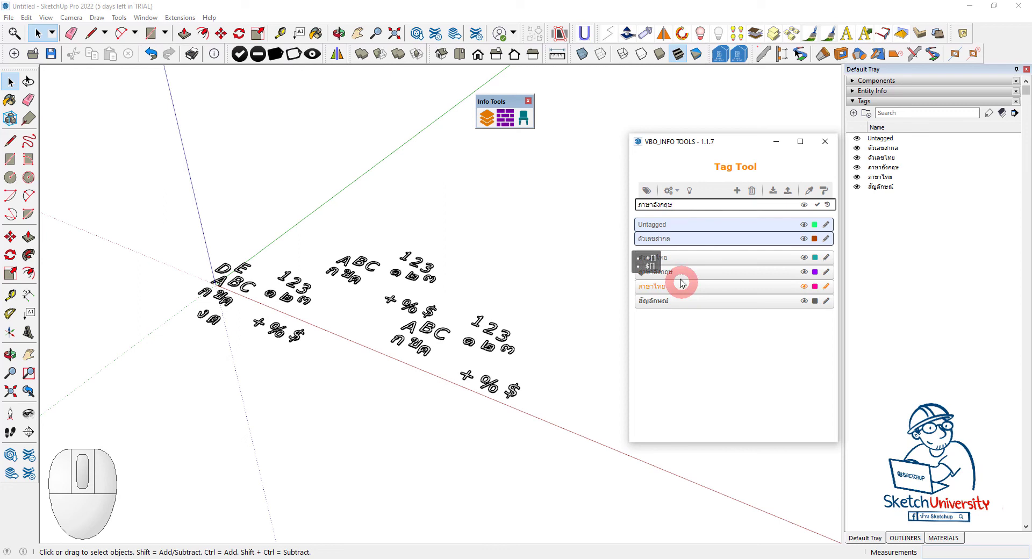
Step: Paste the copied properties onto the ภาษาไทย tag and copy its colour for the next tag
right_click(673, 276)
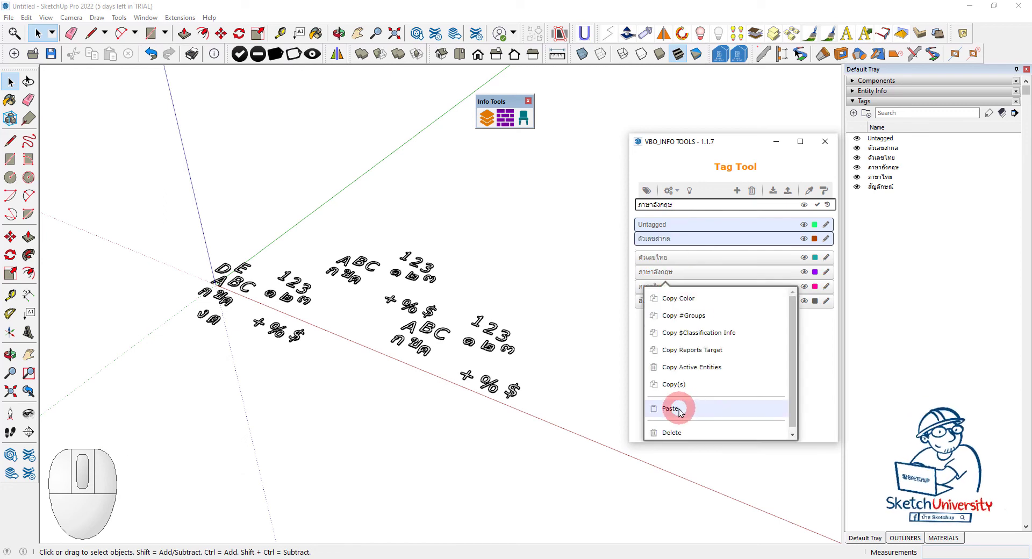
click(681, 412)
click(657, 293)
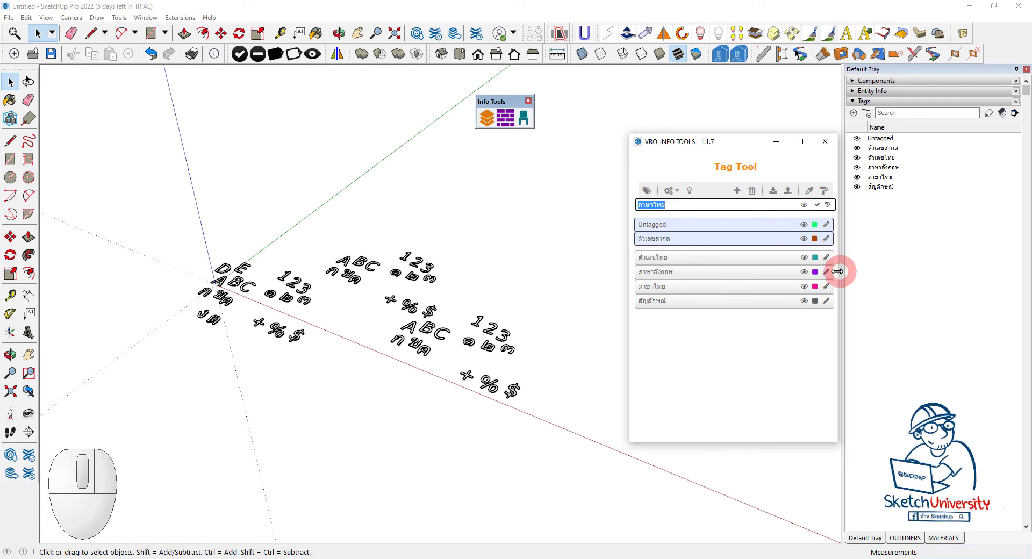
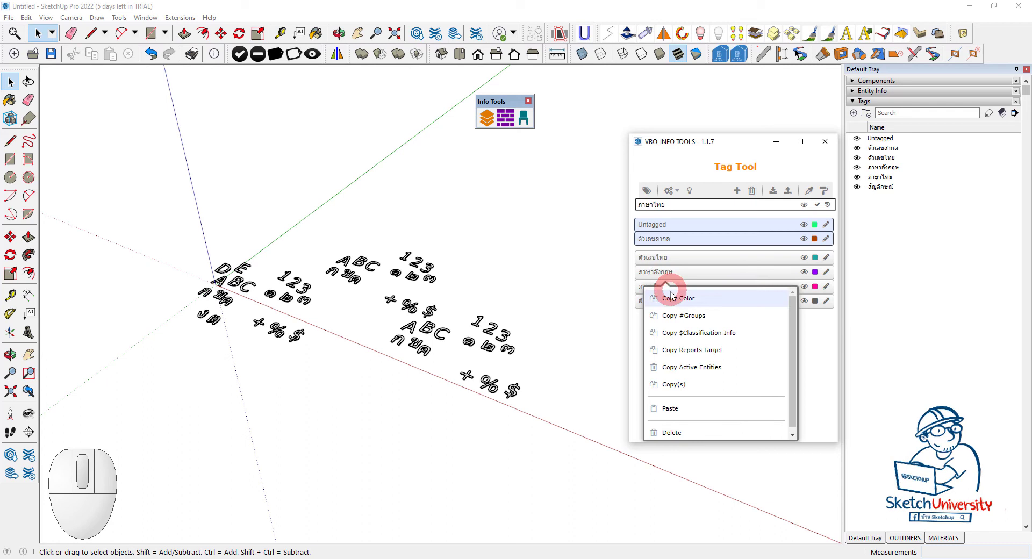
click(692, 319)
click(658, 293)
right_click(658, 290)
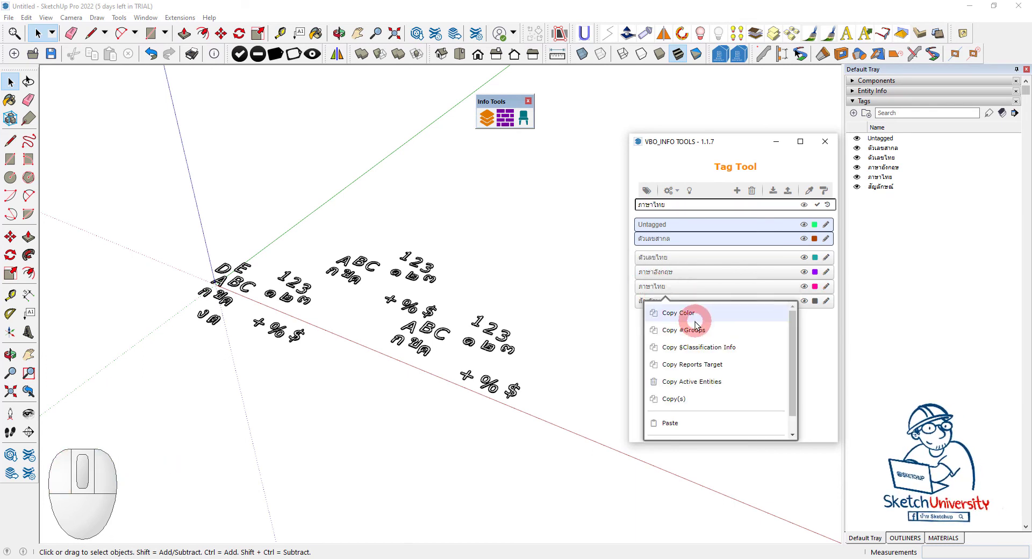
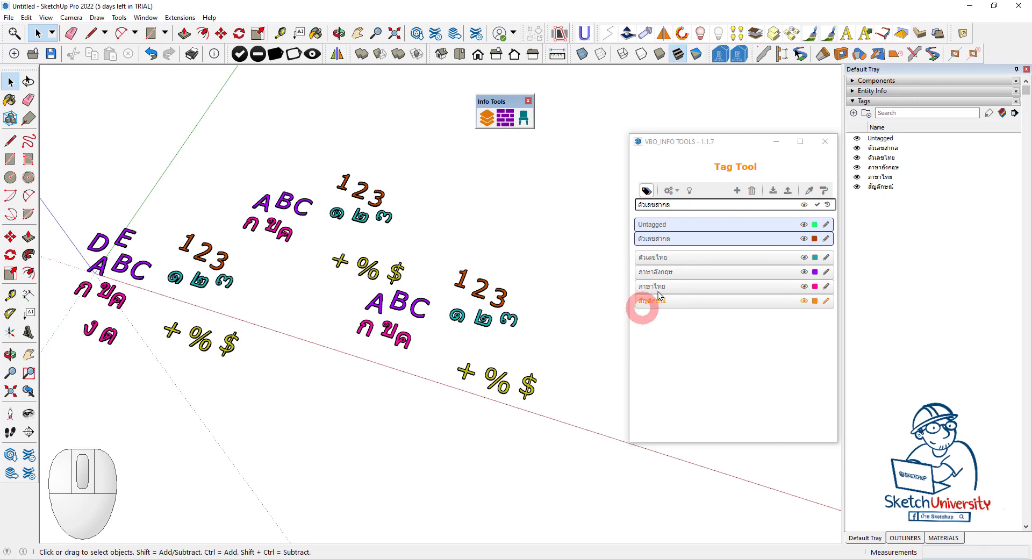
Step: Select the existing tag rows in the Tag Tool list
click(663, 261)
click(678, 275)
click(674, 287)
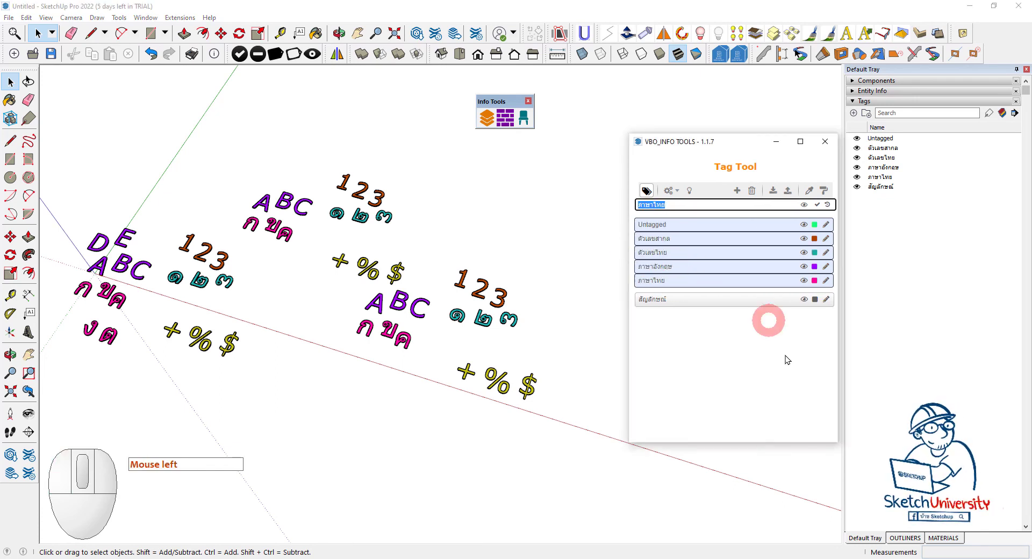
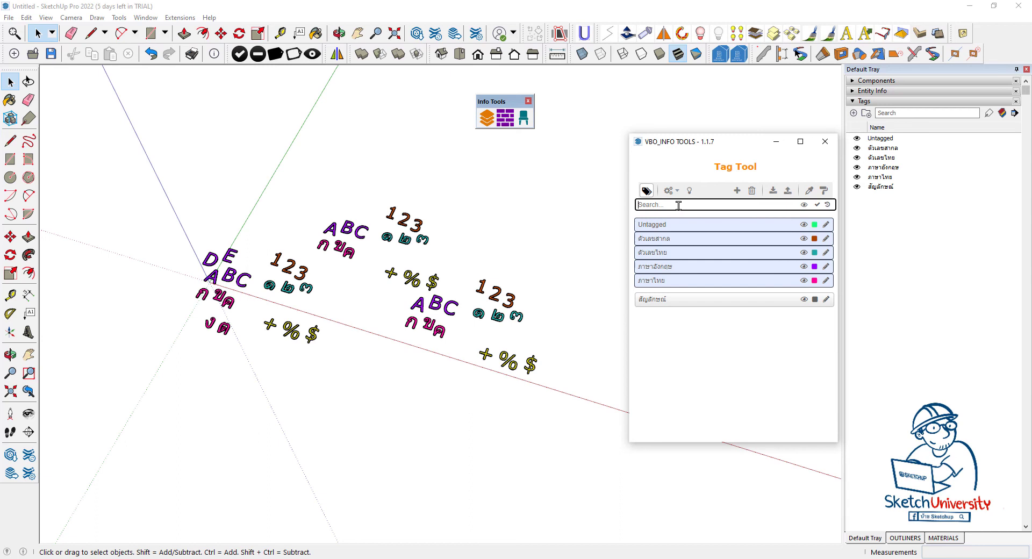
scroll(up, 3)
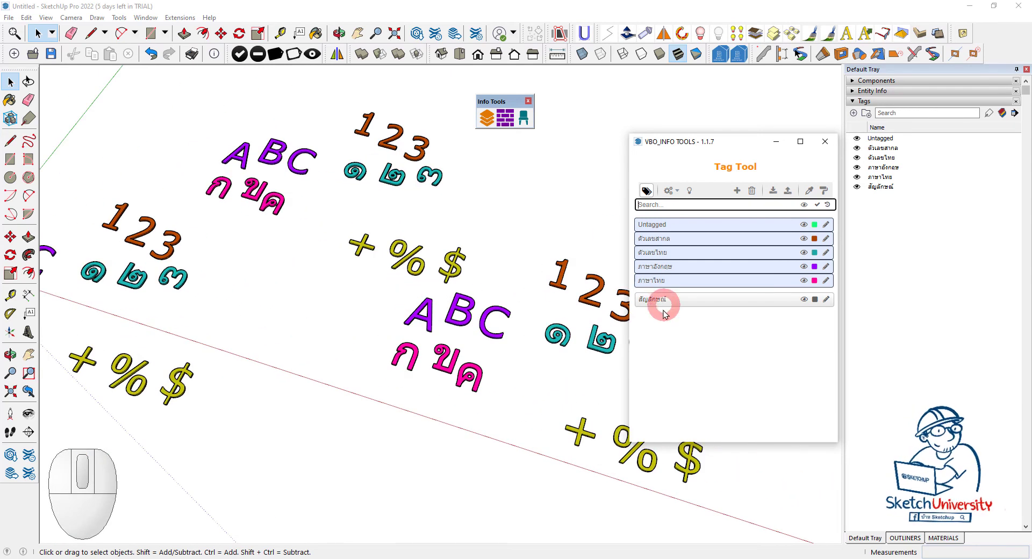
Step: Pick the สัญลักษณ์ tag so its name fills the Tag Tool search field
click(657, 303)
click(656, 303)
scroll(down, 3)
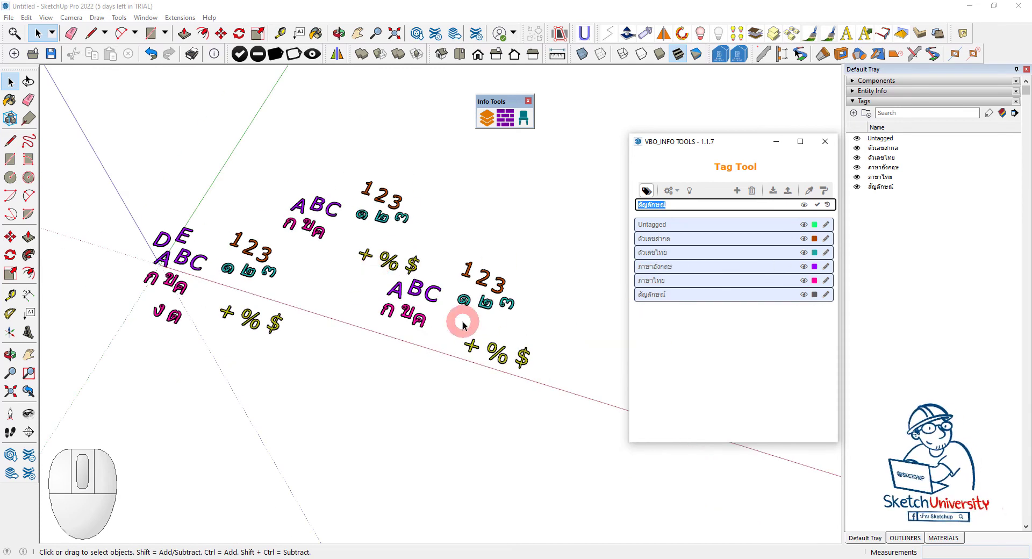
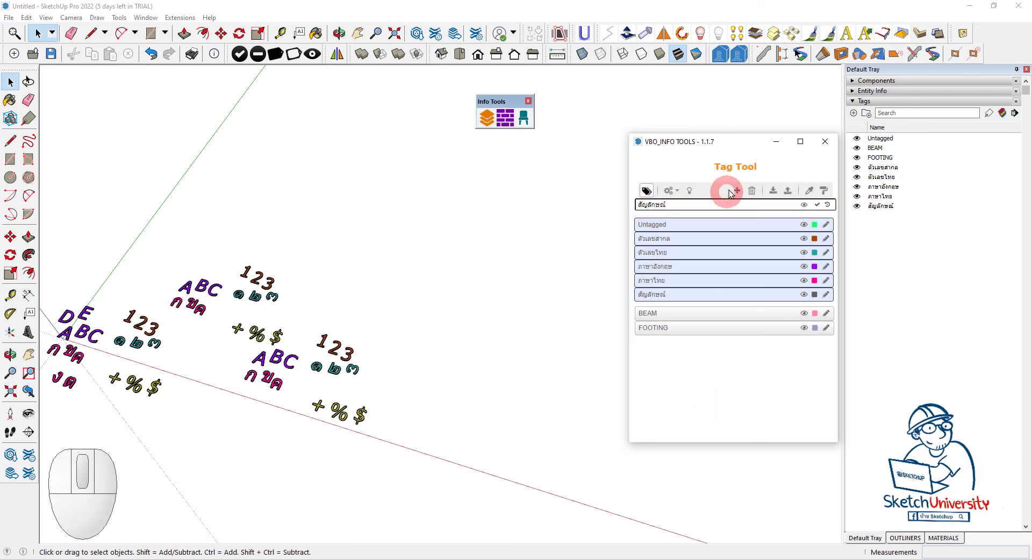
Step: Add a COLUMN tag and assign the selected column to it
click(740, 191)
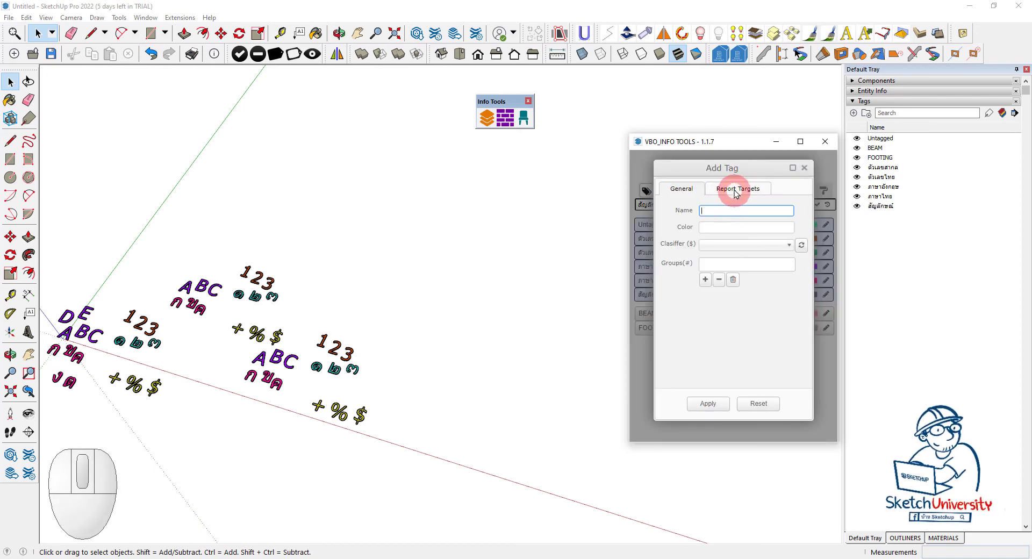
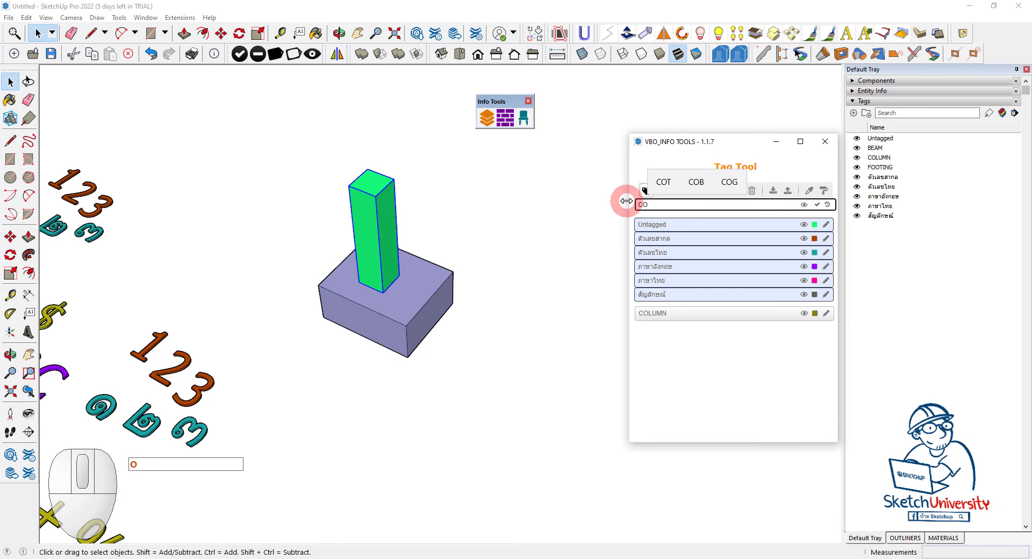
click(654, 317)
Step: Move the column across several tag rows, ending on the ตัวเลขสากล tag's brown colour
middle_click(539, 301)
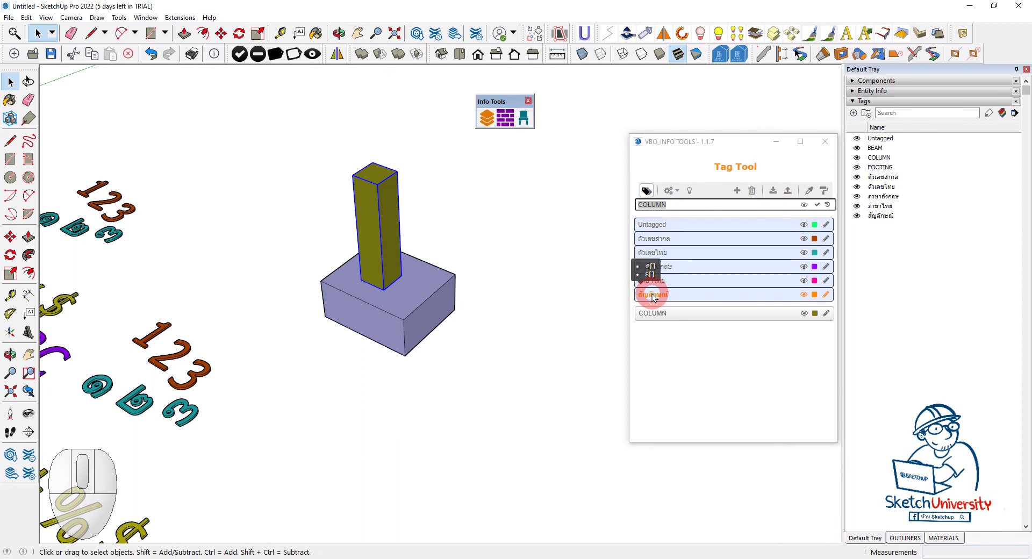
click(655, 297)
click(676, 285)
click(678, 273)
click(687, 257)
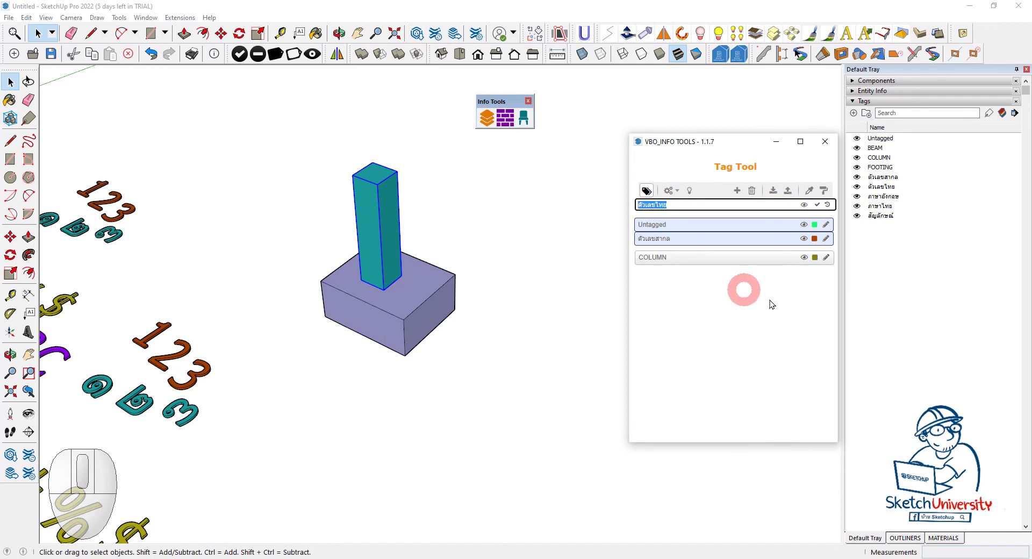
click(665, 244)
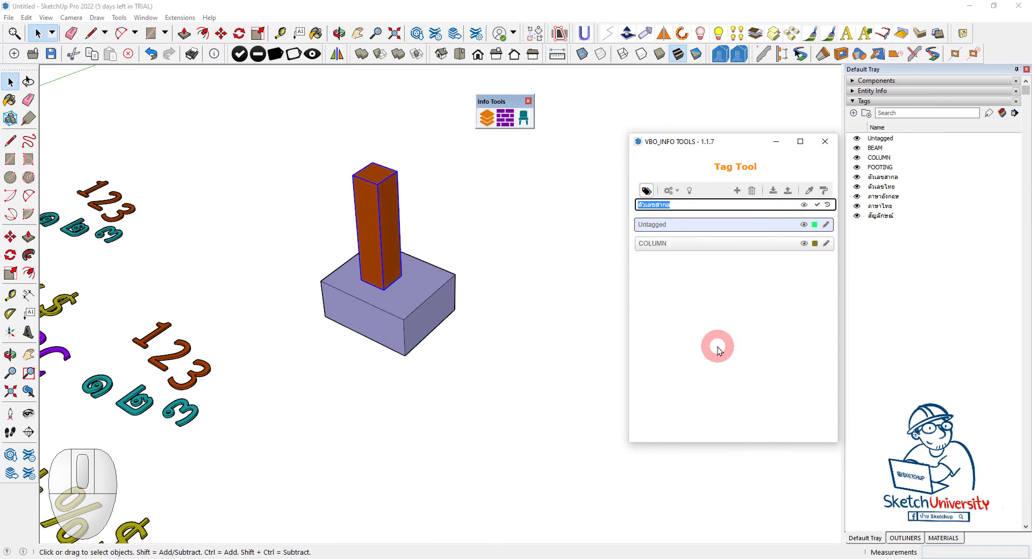
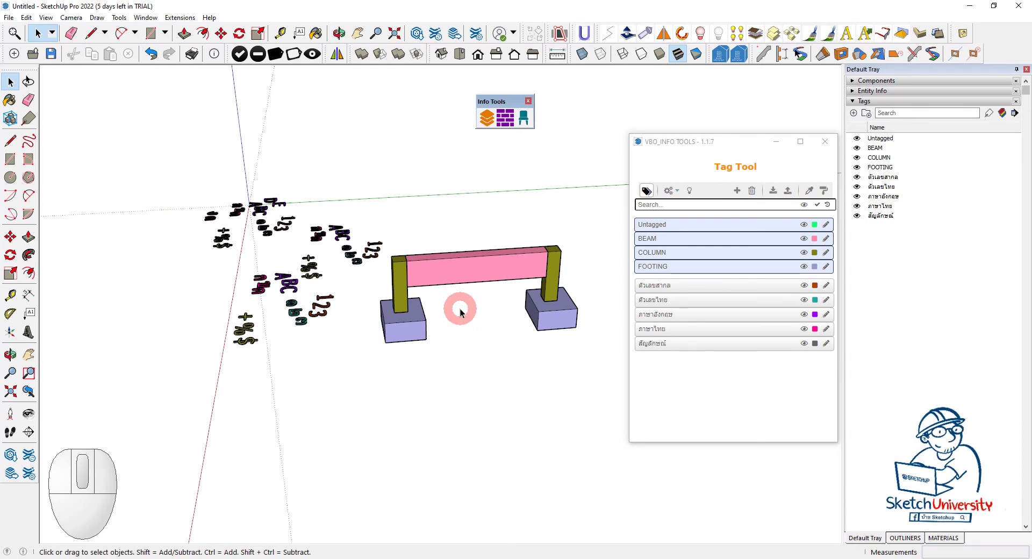
Step: Create a STRUCTURE group in the BEAM tag's Edit Tag dialog and apply it
scroll(up, 3)
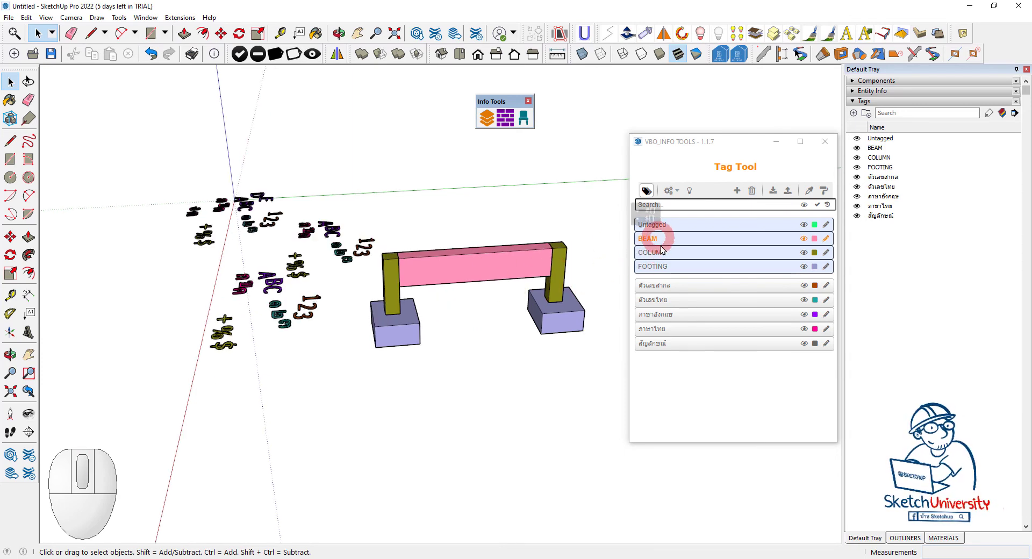
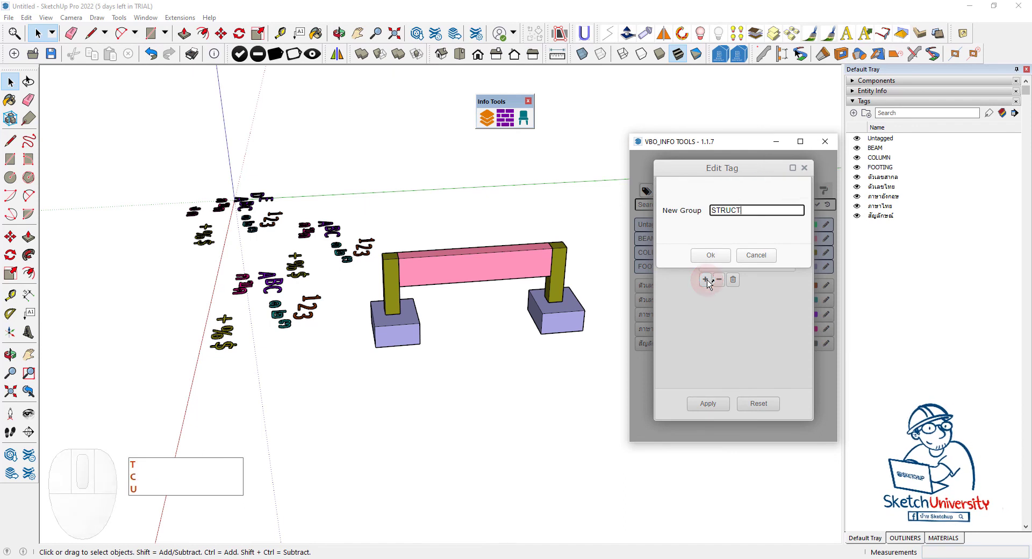
key(r)
key(e)
click(716, 260)
click(772, 247)
Step: Bring up the FOOTING tag's Edit Tag settings
key(s)
click(822, 279)
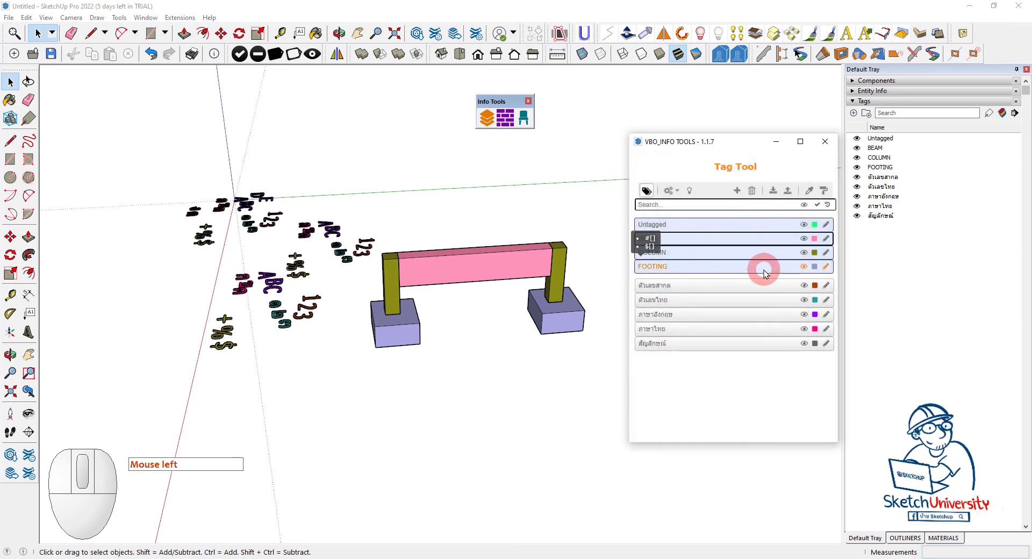
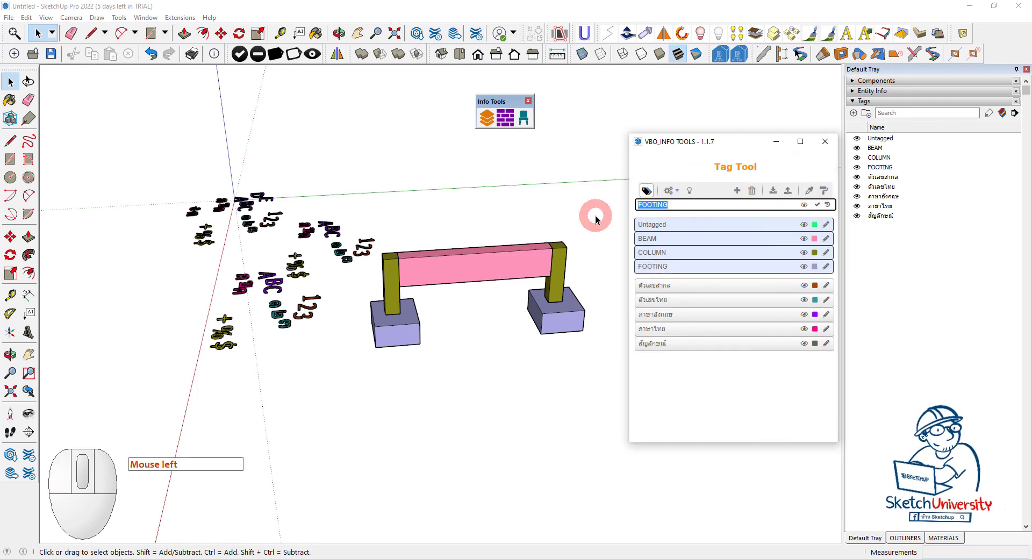
Step: Filter the tag list by #ST to the STRUCTURE group's BEAM, COLUMN and FOOTING tags
key(shift+3)
key(s)
key(t)
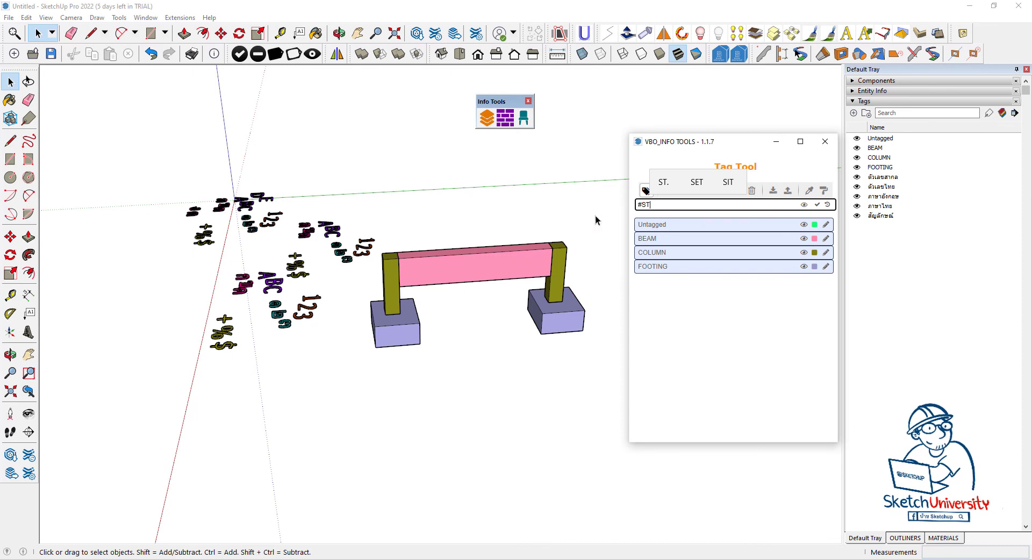
click(613, 298)
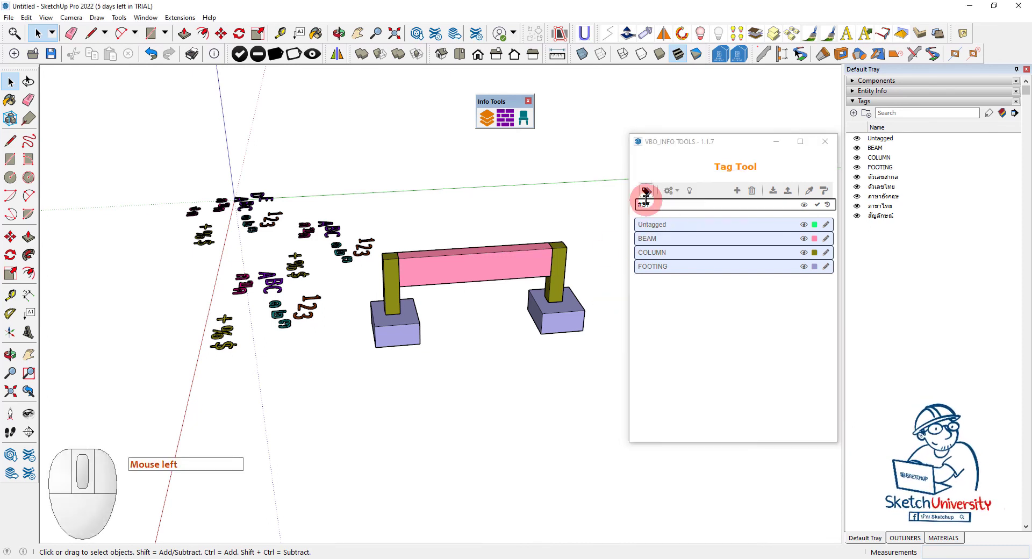
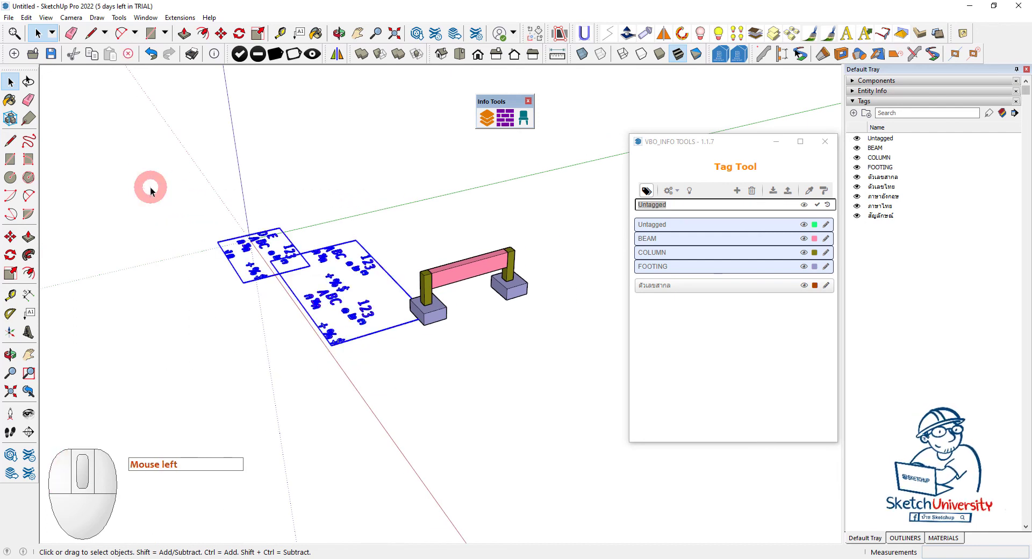
Step: Delete the 3D text, deselect and orbit in on the footing-column-beam frame to inspect a footing
key(Delete)
click(589, 309)
scroll(up, 3)
middle_click(549, 279)
scroll(up, 3)
click(530, 243)
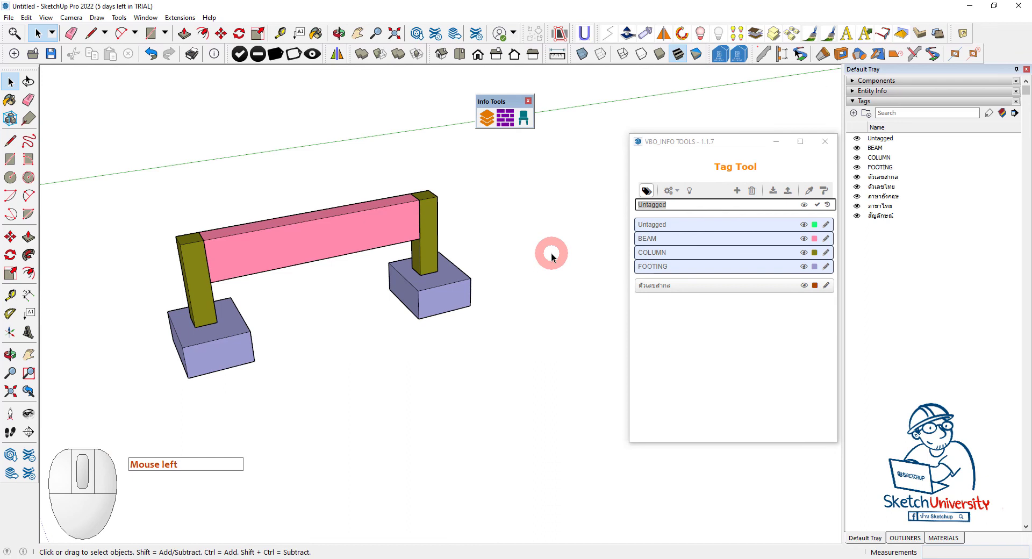
middle_click(523, 306)
scroll(down, 3)
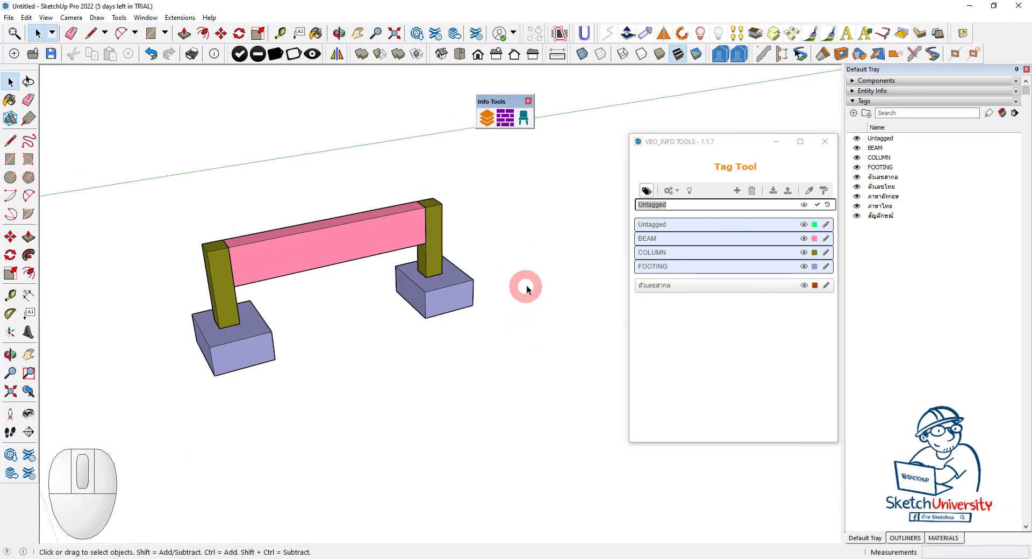
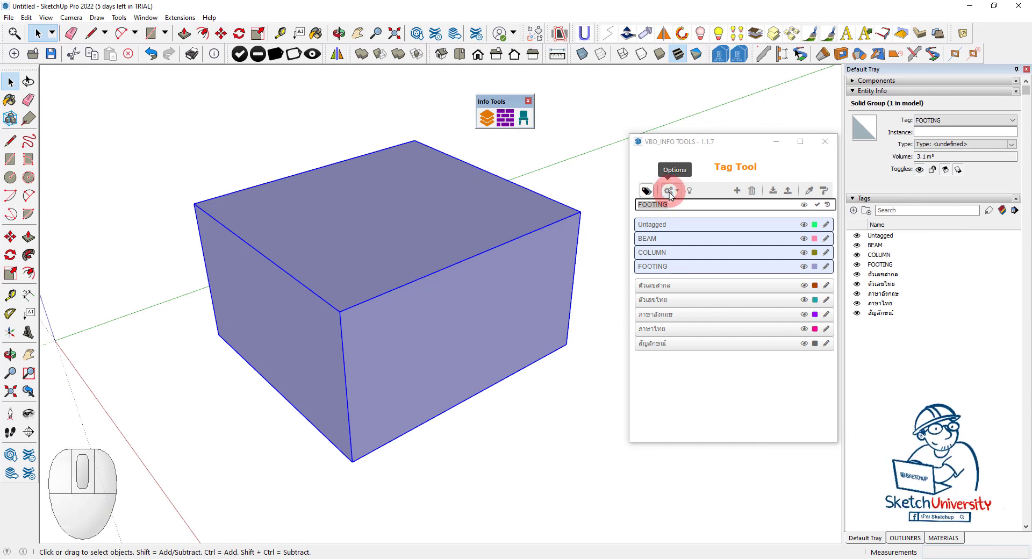
Step: Enable Assign Instance Name and Included Folder Structure on Search in Tag Tool Options
click(672, 196)
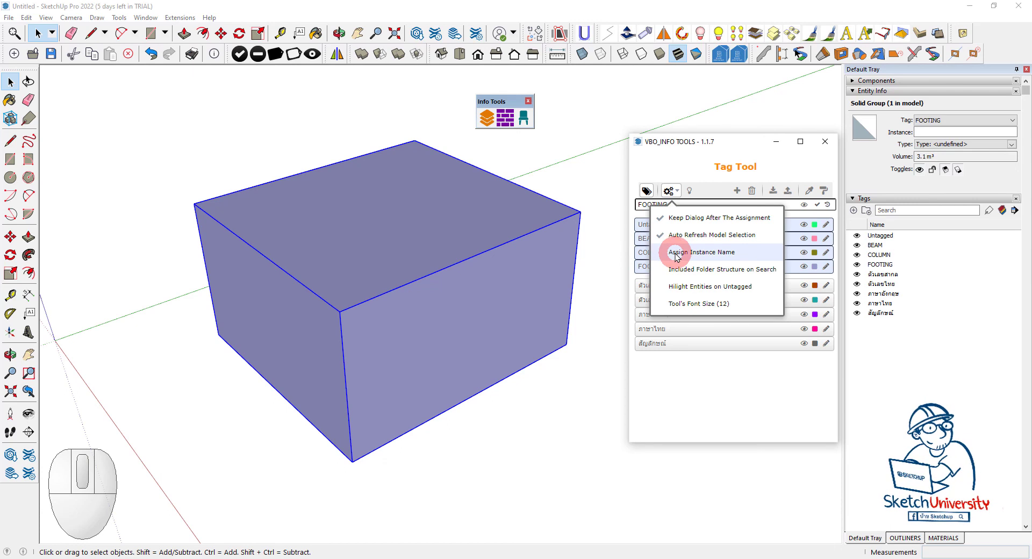
click(678, 257)
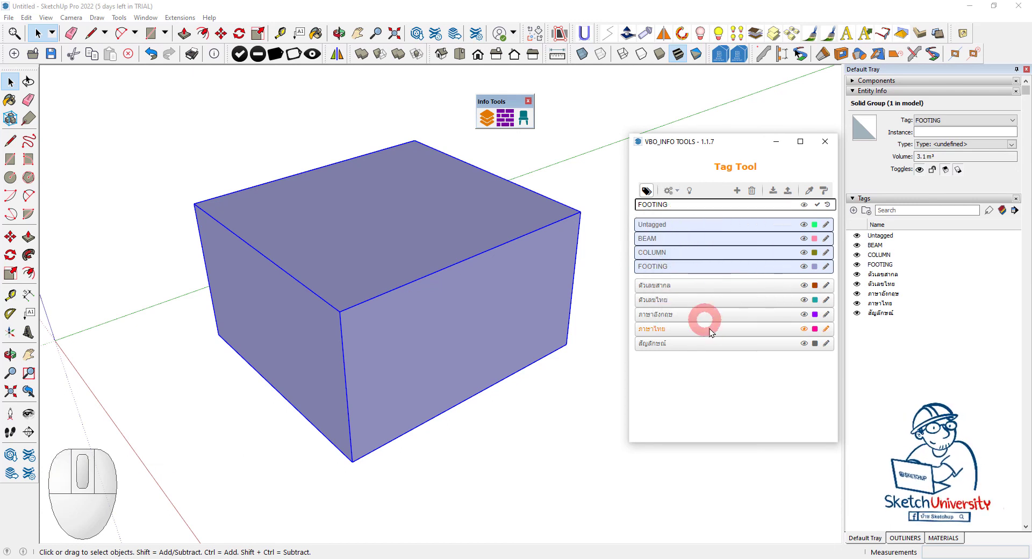
click(668, 198)
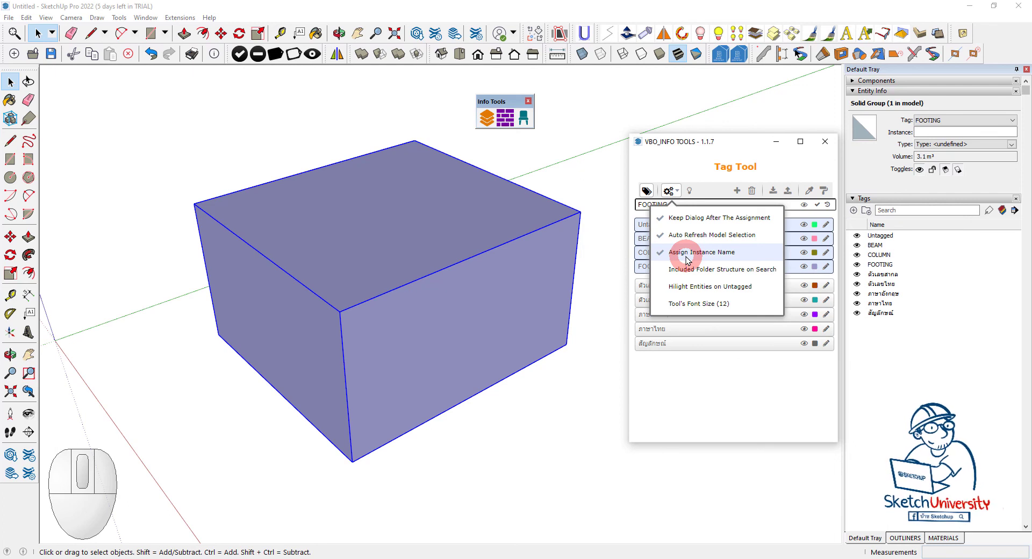
click(682, 273)
Step: Enable Hilight Entities on Untagged in Tag Tool Options
click(674, 199)
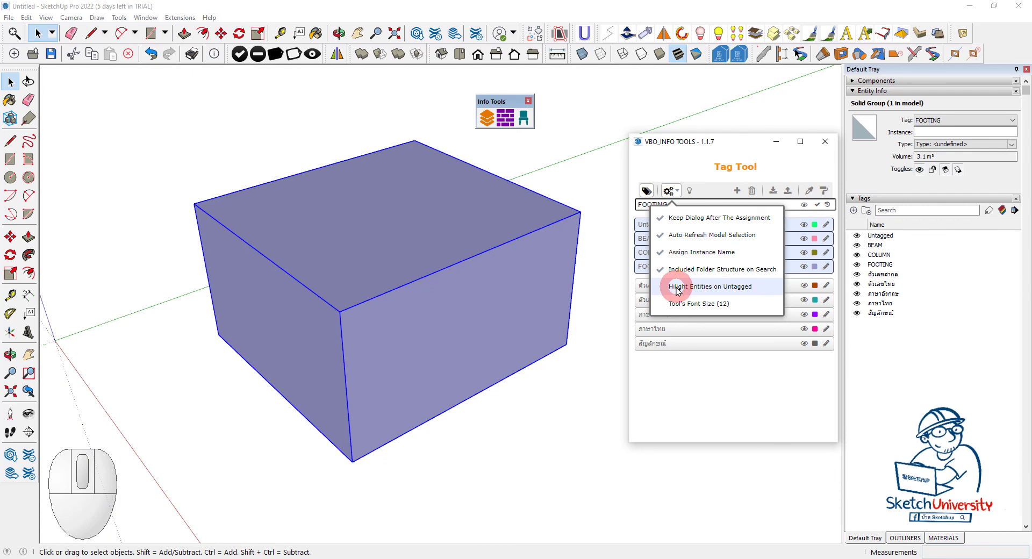
click(707, 290)
click(672, 198)
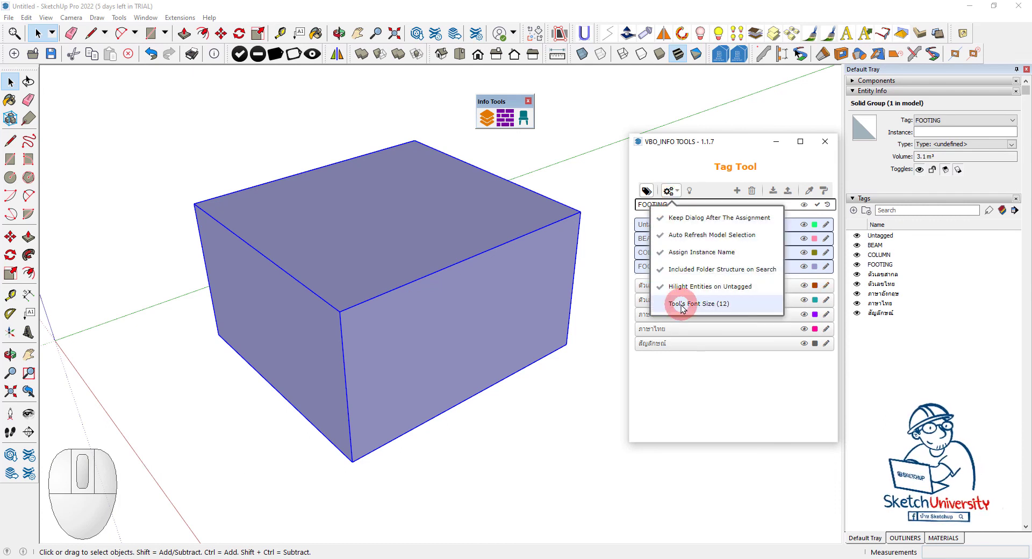
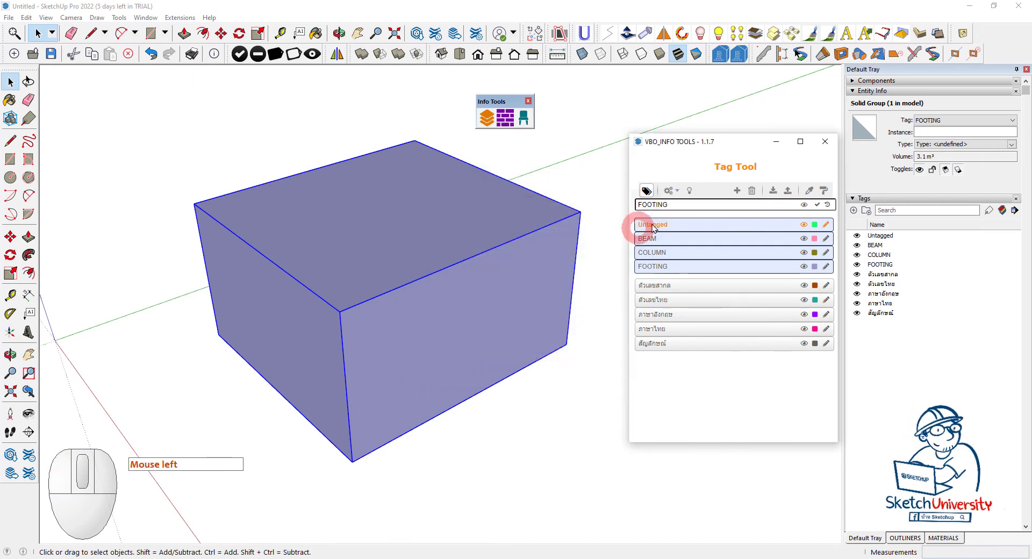
Step: Set the Tag Tool font size to 16
click(673, 192)
click(711, 311)
click(489, 238)
key(1)
click(543, 366)
Step: Select the footing block and assign it the FOOTING tag and instance name
drag(442, 292, 460, 399)
scroll(up, 3)
drag(460, 399, 462, 312)
click(462, 310)
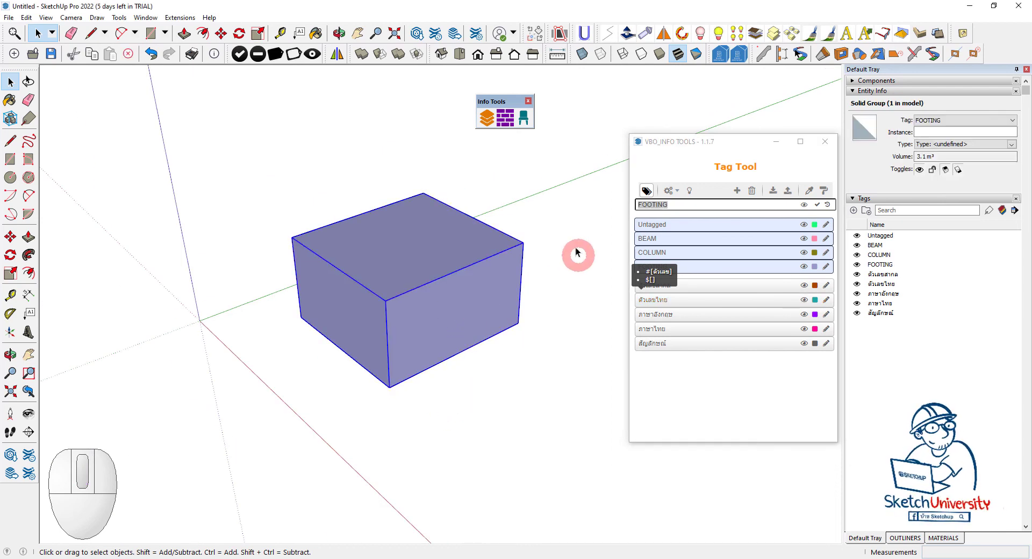
click(650, 268)
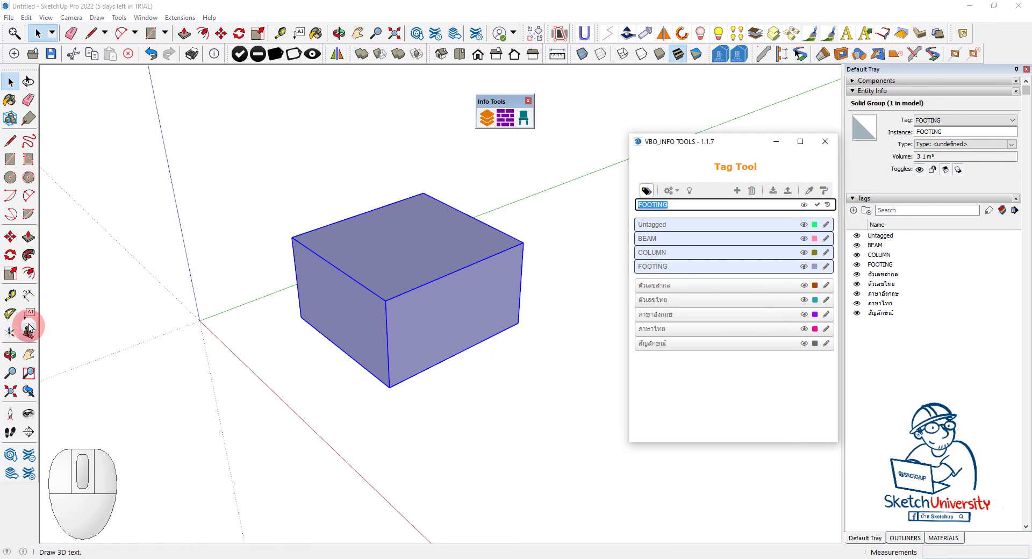
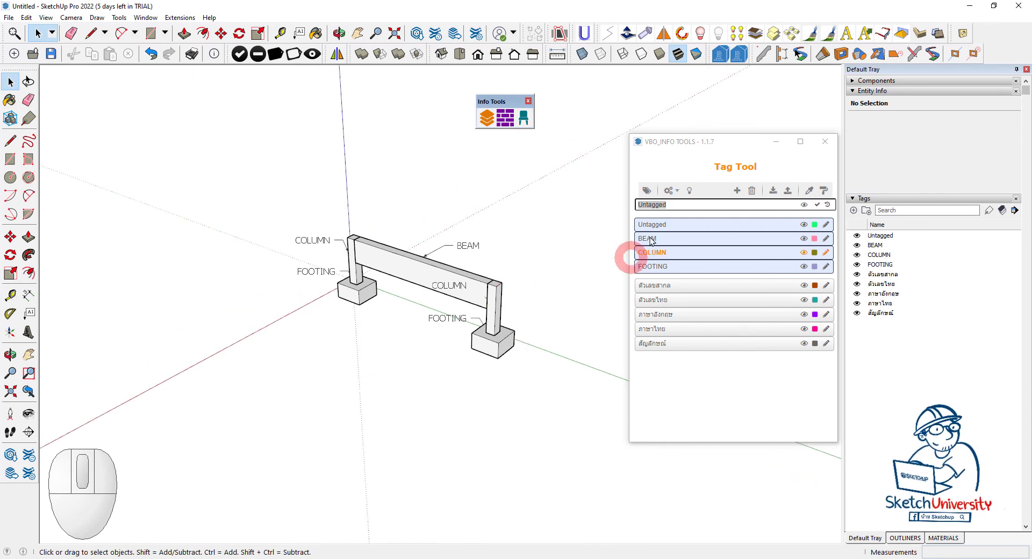
Step: Switch on Tag Tool highlighting and highlight the objects of the BEAM, FOOTING and COLUMN rows
click(692, 194)
click(660, 242)
click(664, 257)
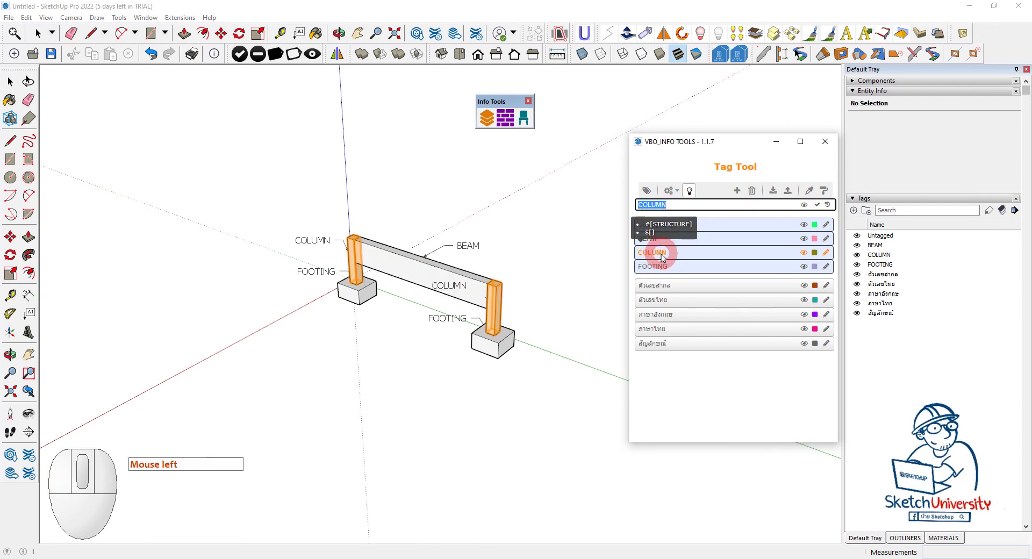
click(668, 272)
Step: Bring the labelled frame closer into view to see the highlighted columns
drag(543, 293, 501, 296)
middle_click(501, 295)
click(506, 261)
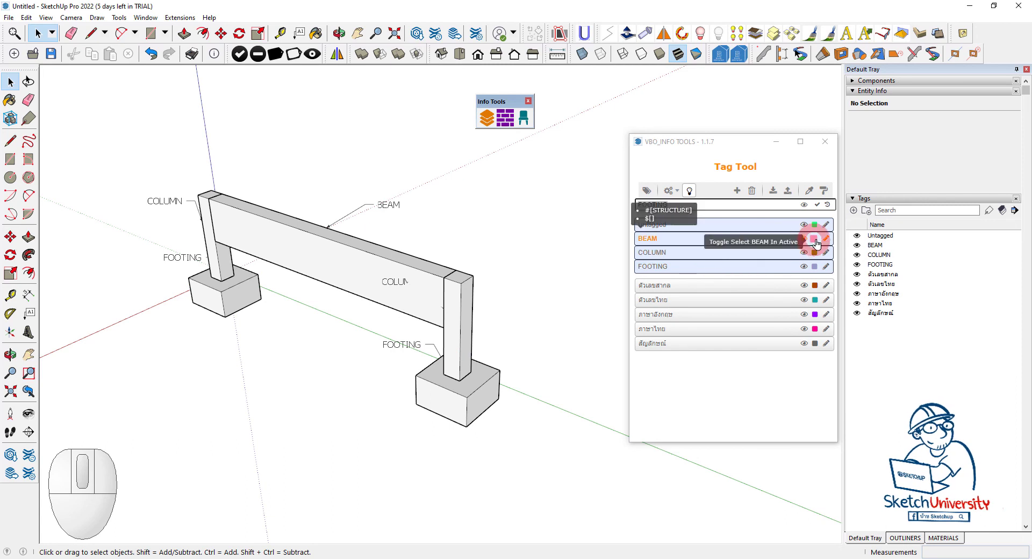
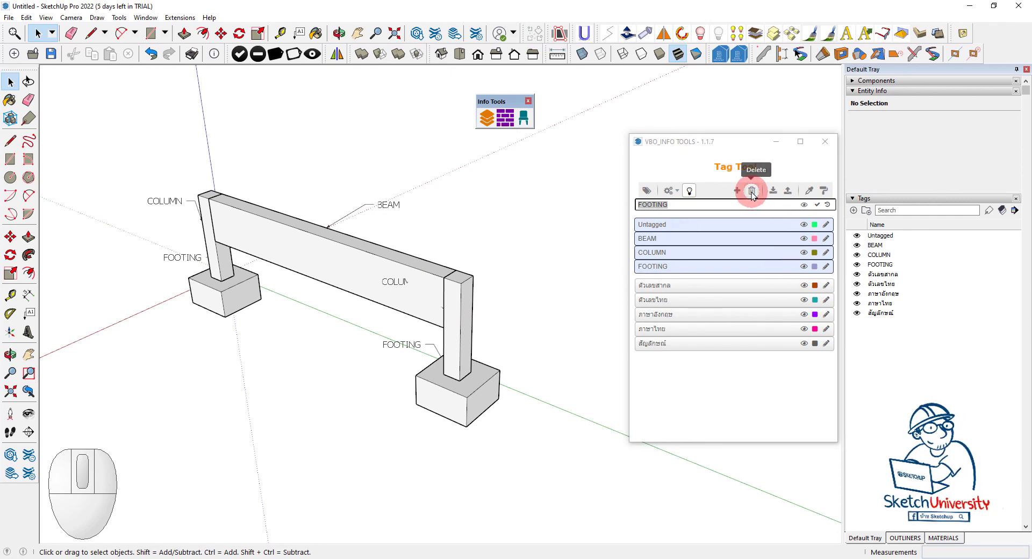
Step: Cancel the five-tag delete, then delete two Thai tags individually via their right-click menu
click(754, 196)
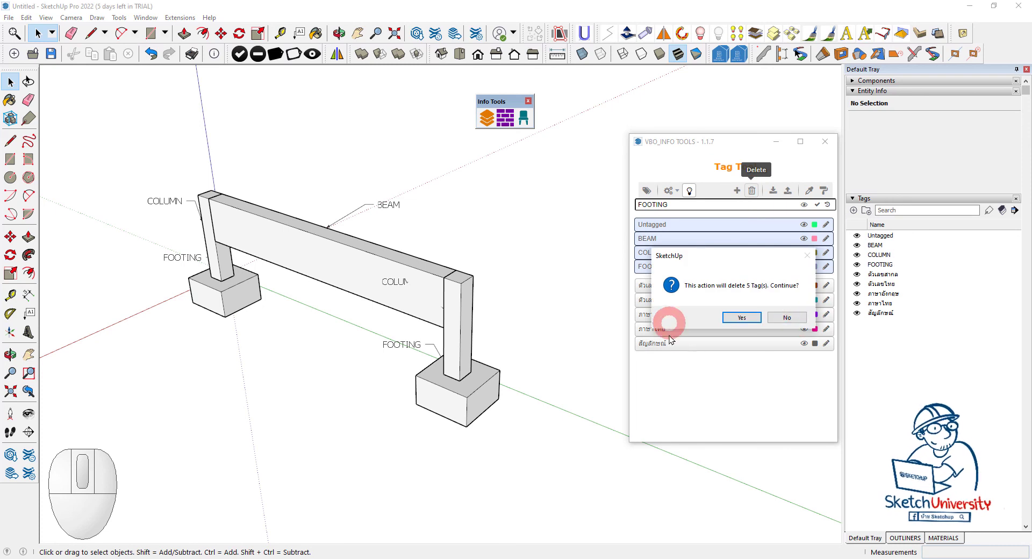
click(789, 322)
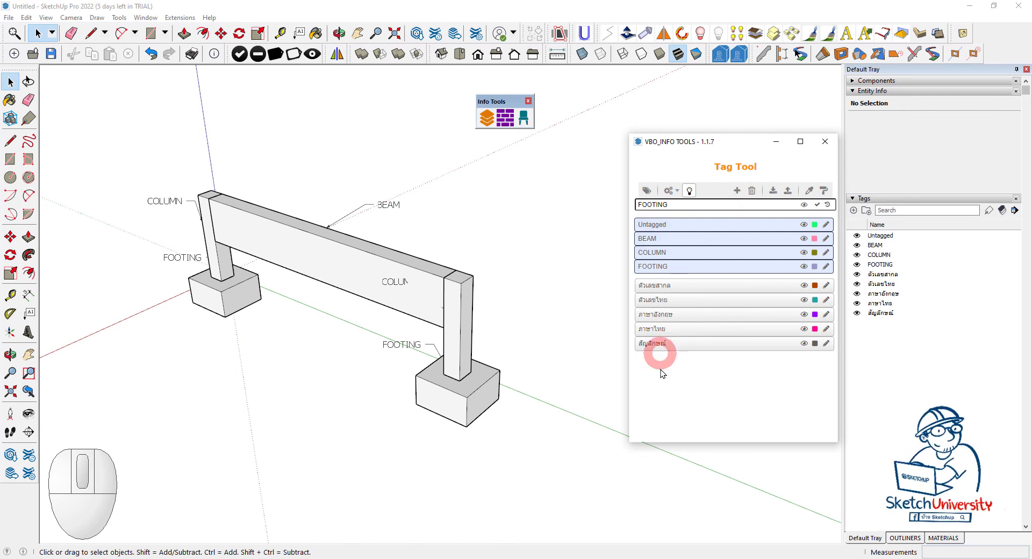
right_click(671, 349)
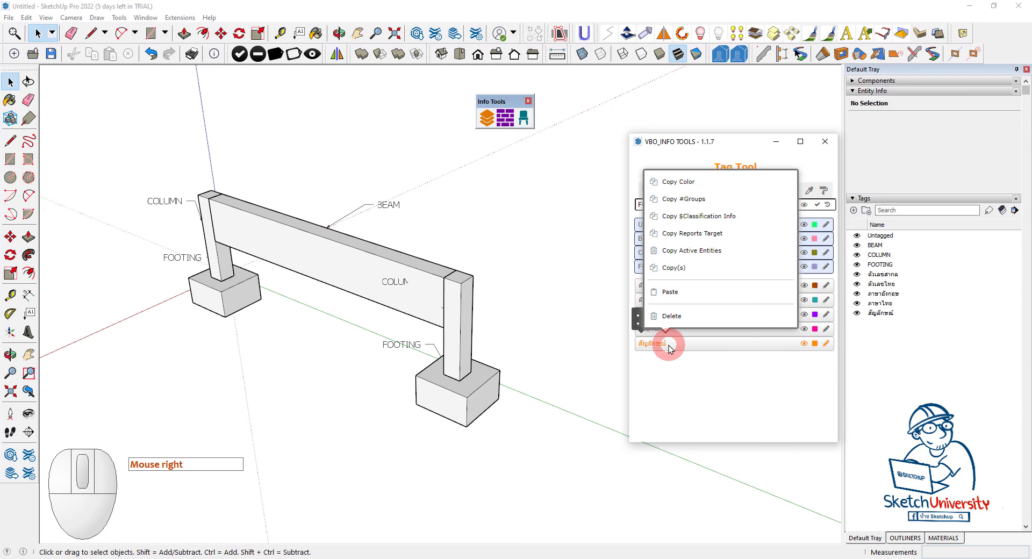
click(678, 322)
right_click(657, 333)
click(675, 309)
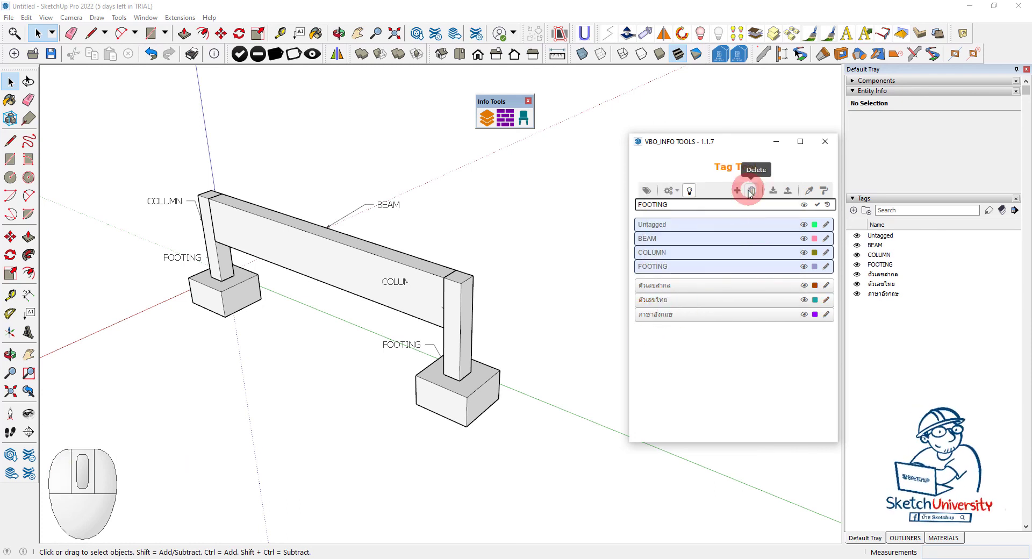
Step: Select and delete the remaining Thai tags, leaving Untagged, BEAM, COLUMN and FOOTING
click(751, 194)
click(743, 320)
click(723, 241)
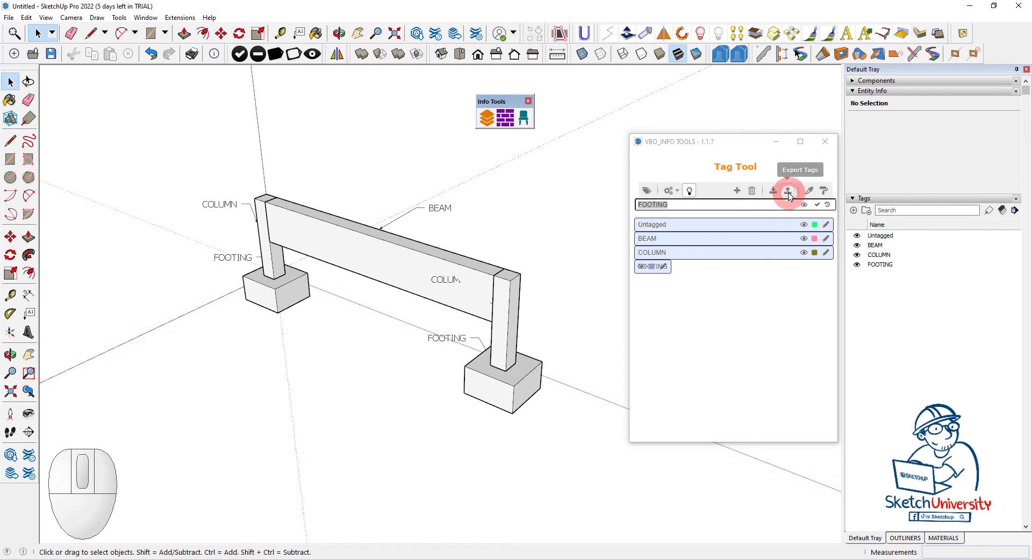
Step: Drag the VBO_INFO TOOLS window left and orbit to view the labelled frame fully
drag(725, 151, 693, 161)
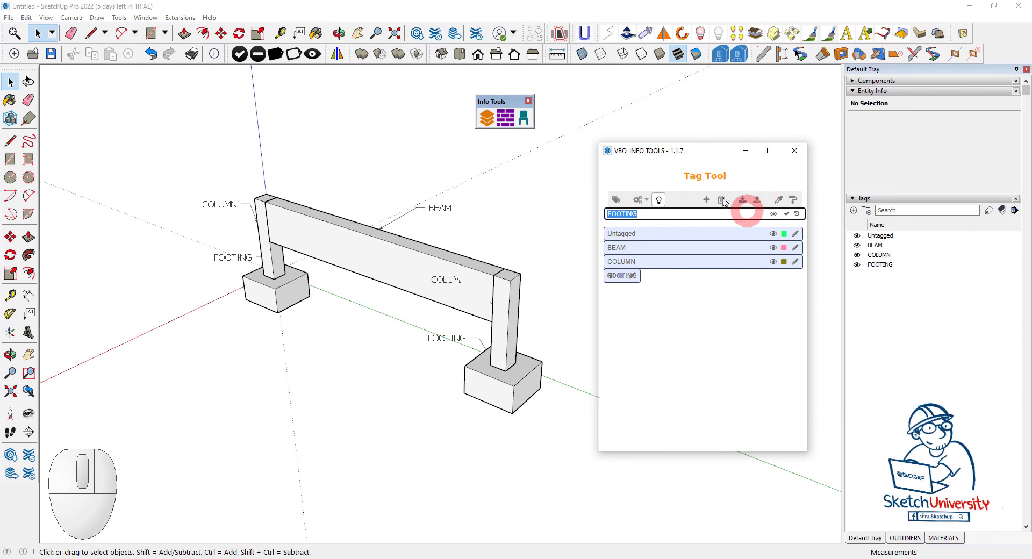
drag(667, 159, 623, 189)
scroll(up, 3)
middle_click(481, 317)
scroll(down, 3)
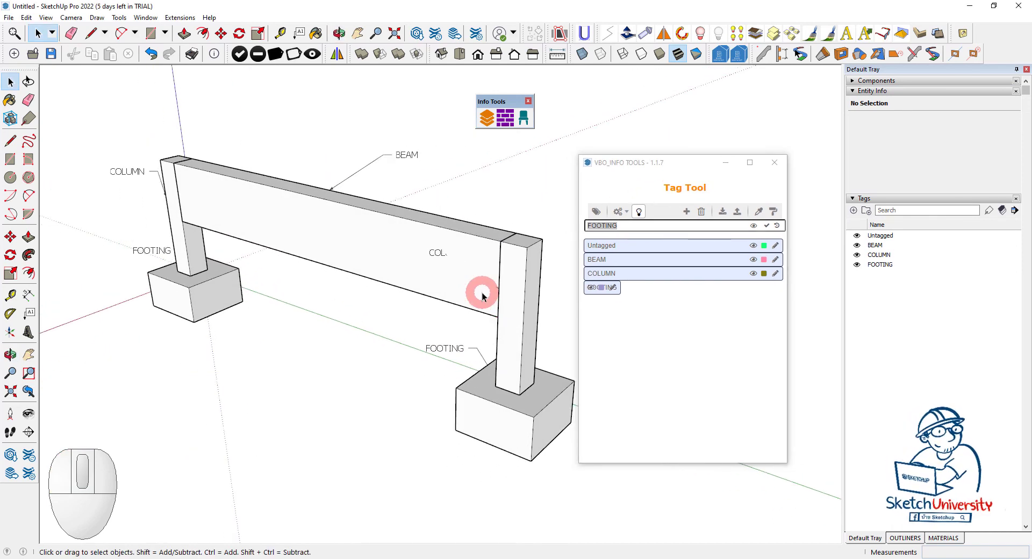
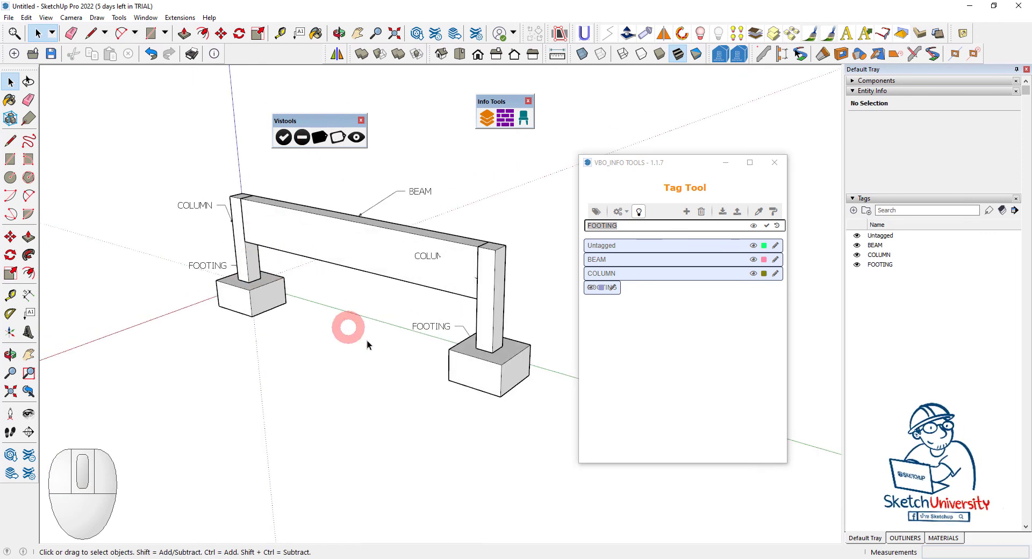
scroll(up, 3)
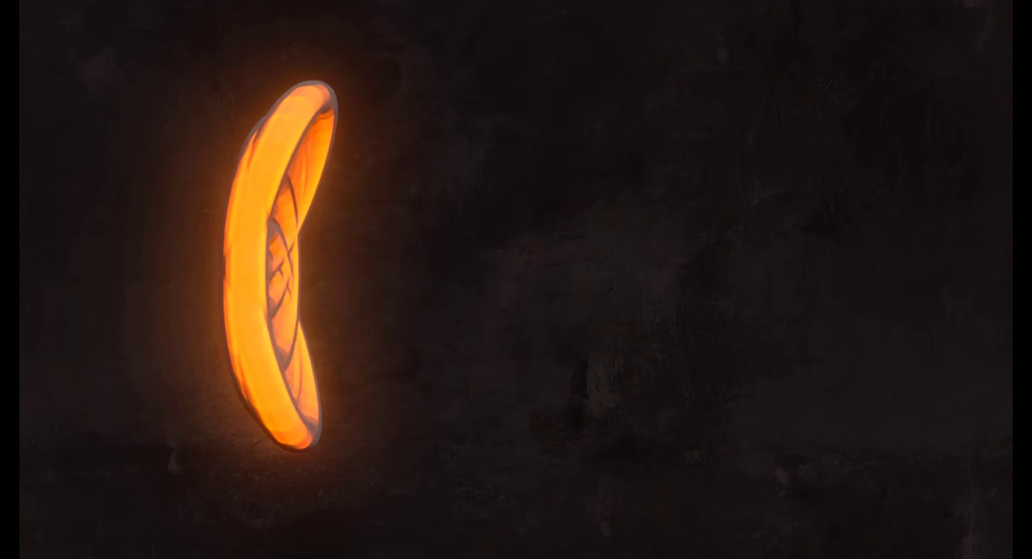